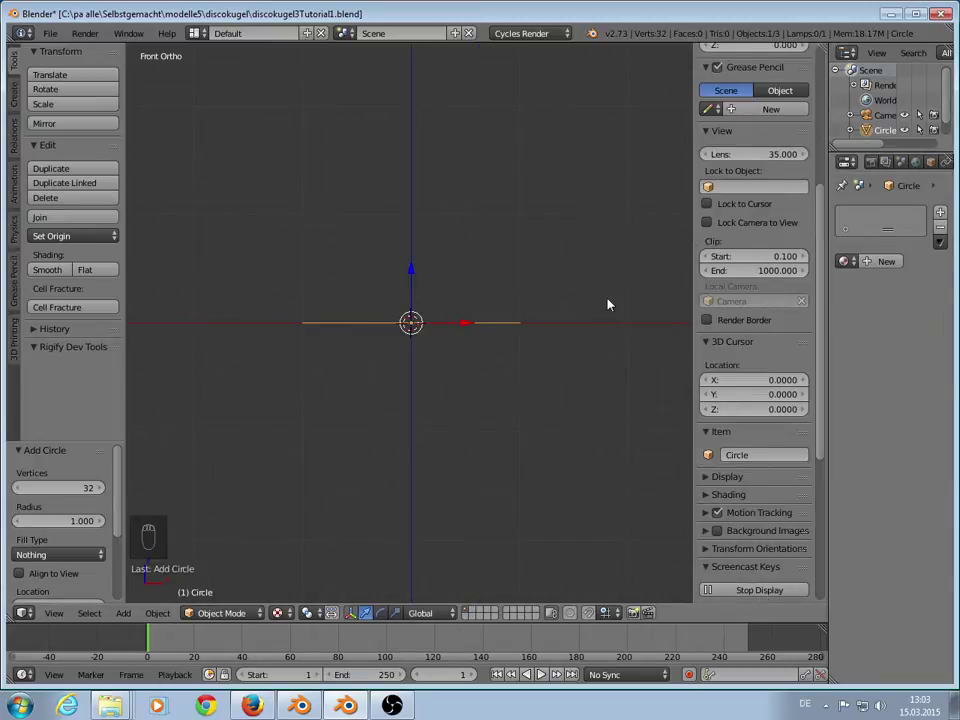
Step: Stand the circle upright, shrink it to about 0.4 and fill it into a disc
key("n")
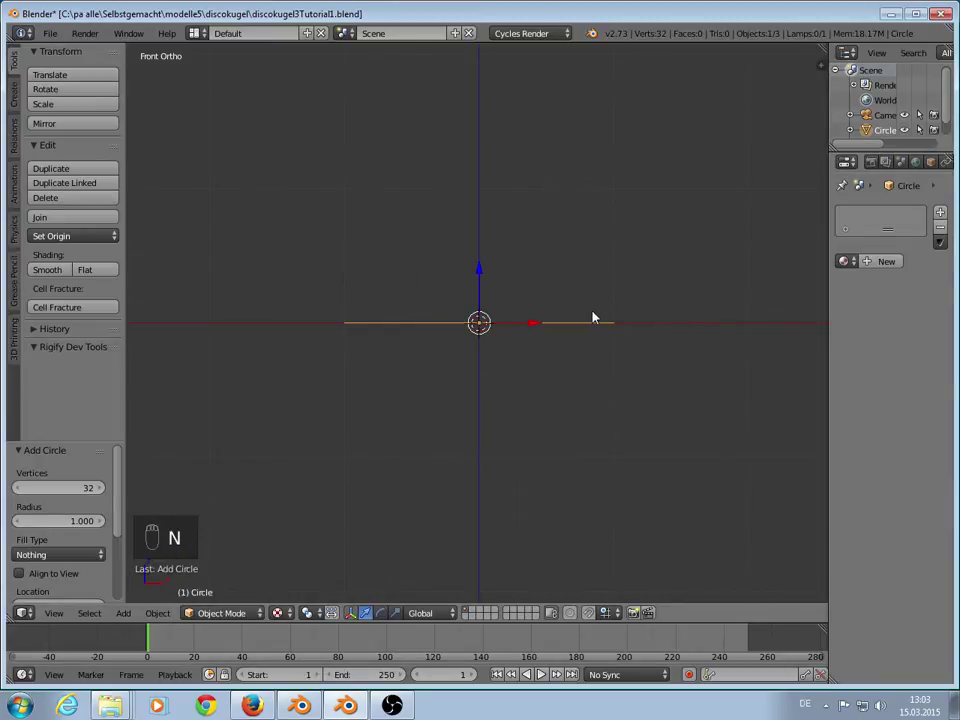
key("r")
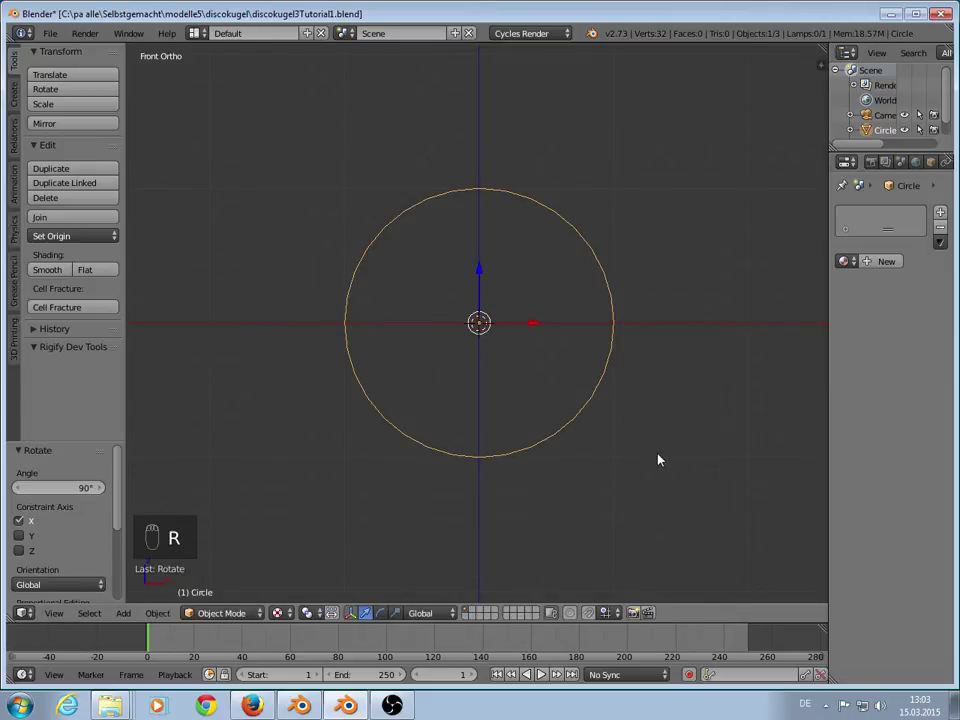
key("s")
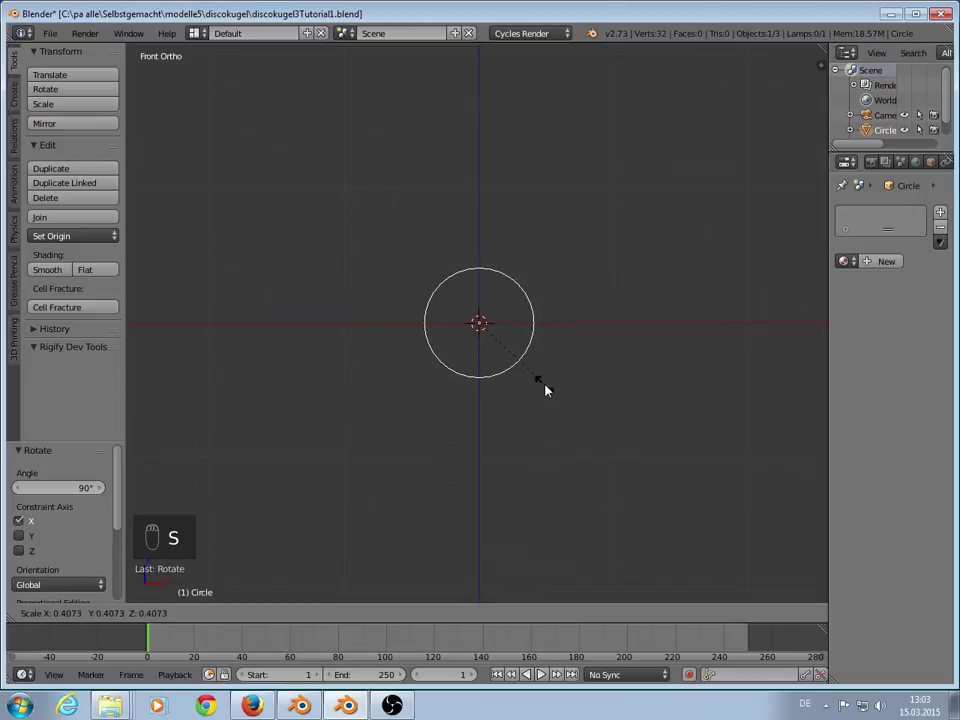
key("Tab")
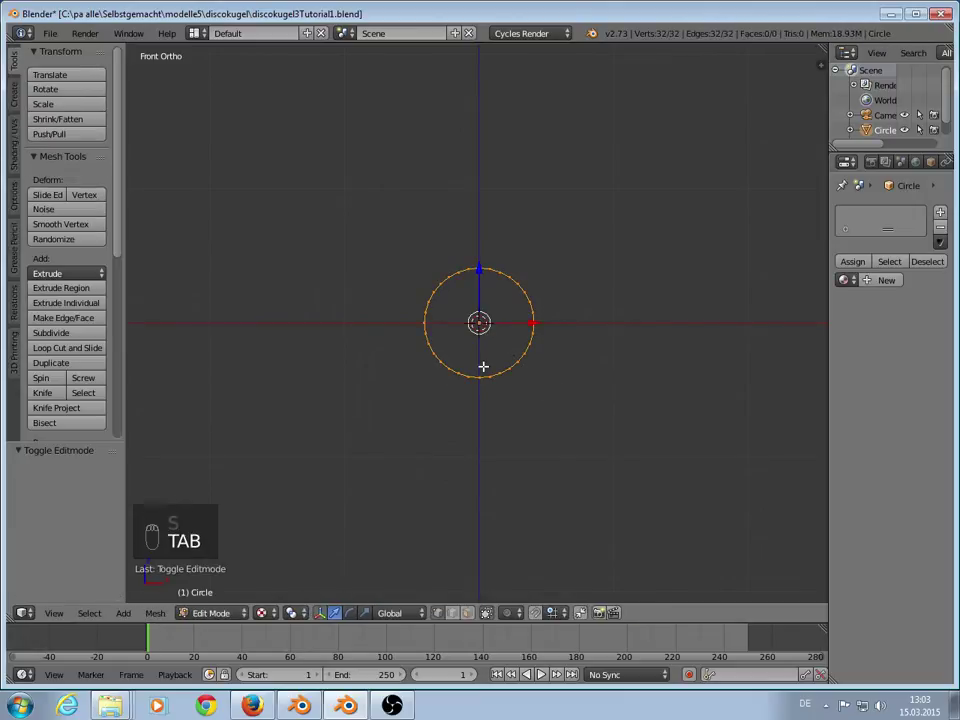
key("f")
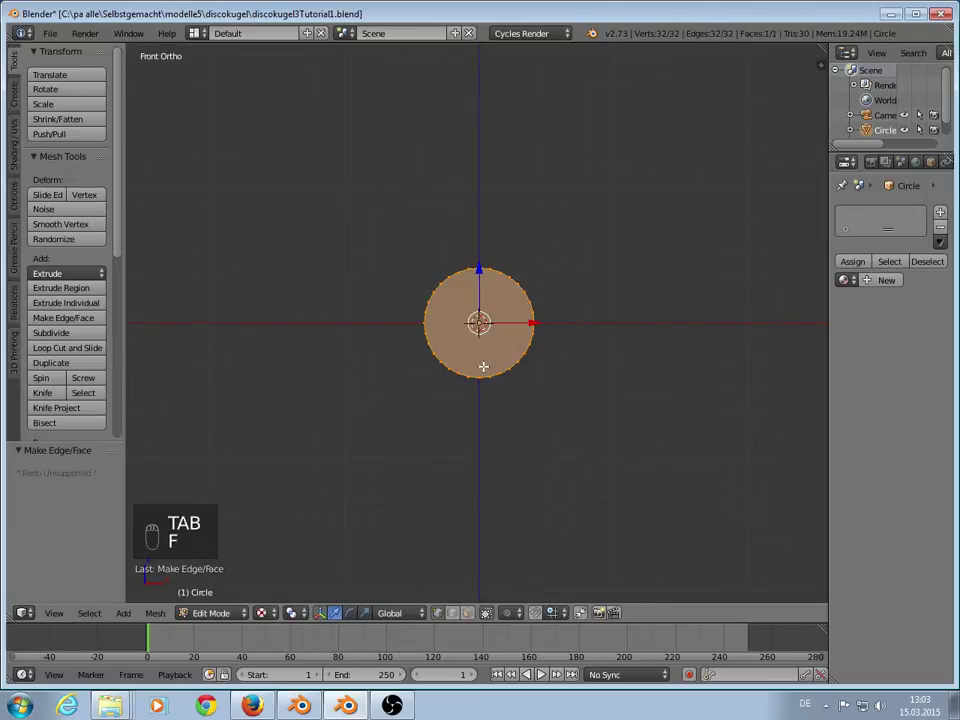
Step: Duplicate the disc into four copies placed at the upper-left, upper-right, lower-right and lower-left corners
key("shift+d")
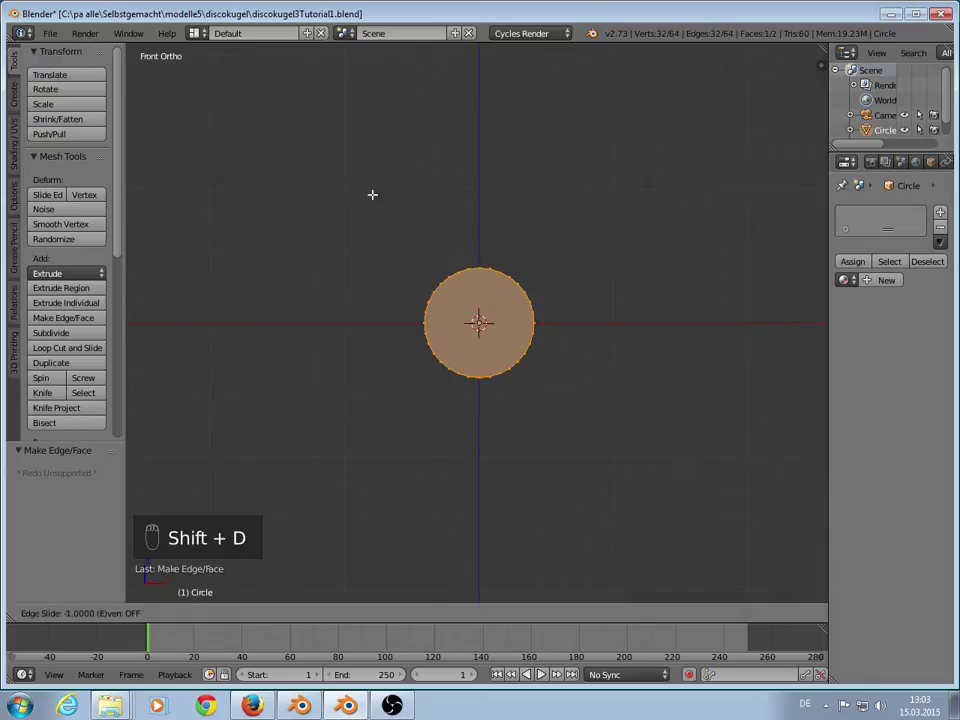
key("g")
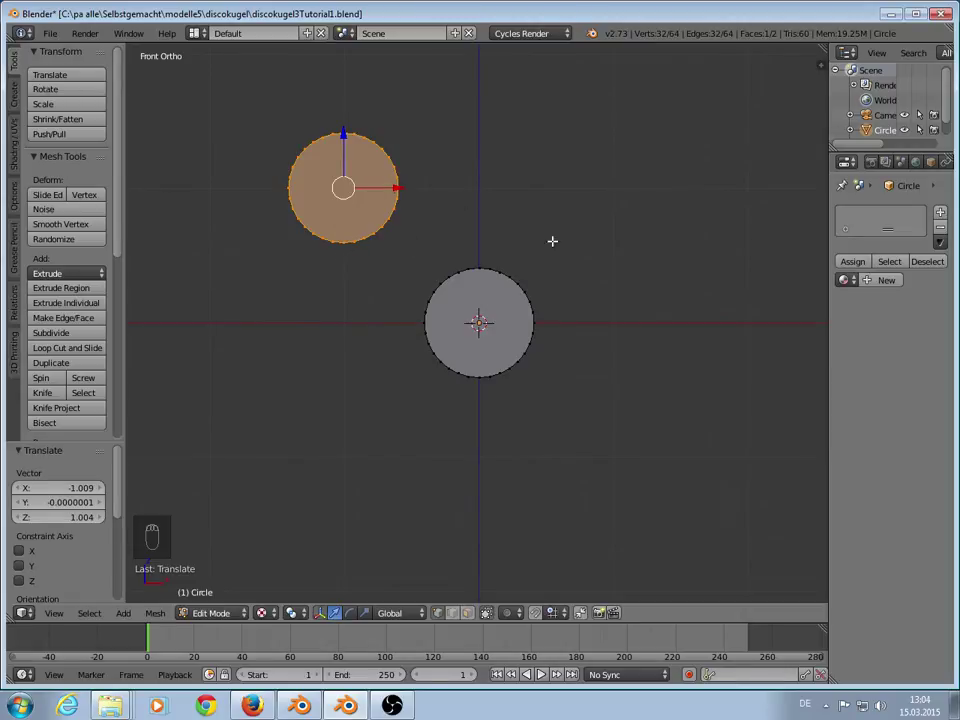
key("shift+d")
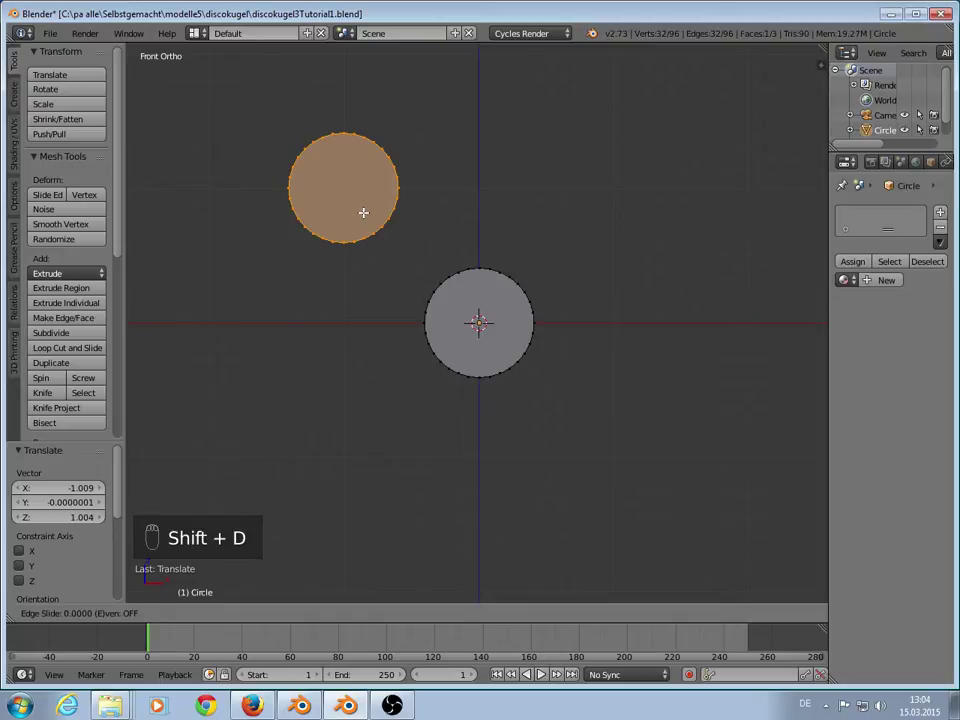
key("g")
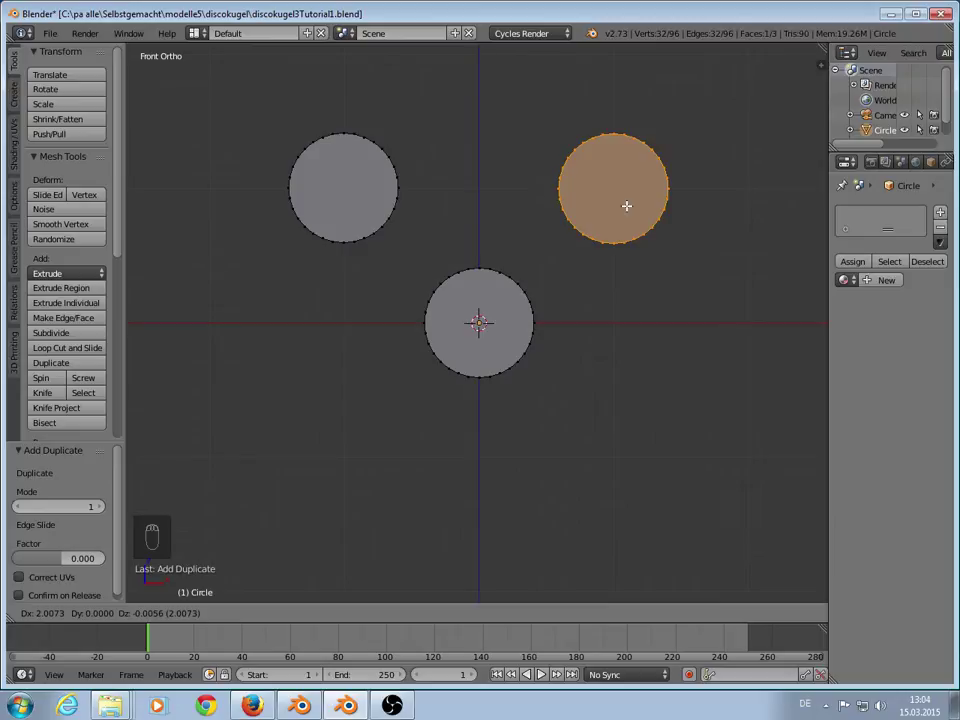
key("shift+d")
key("g")
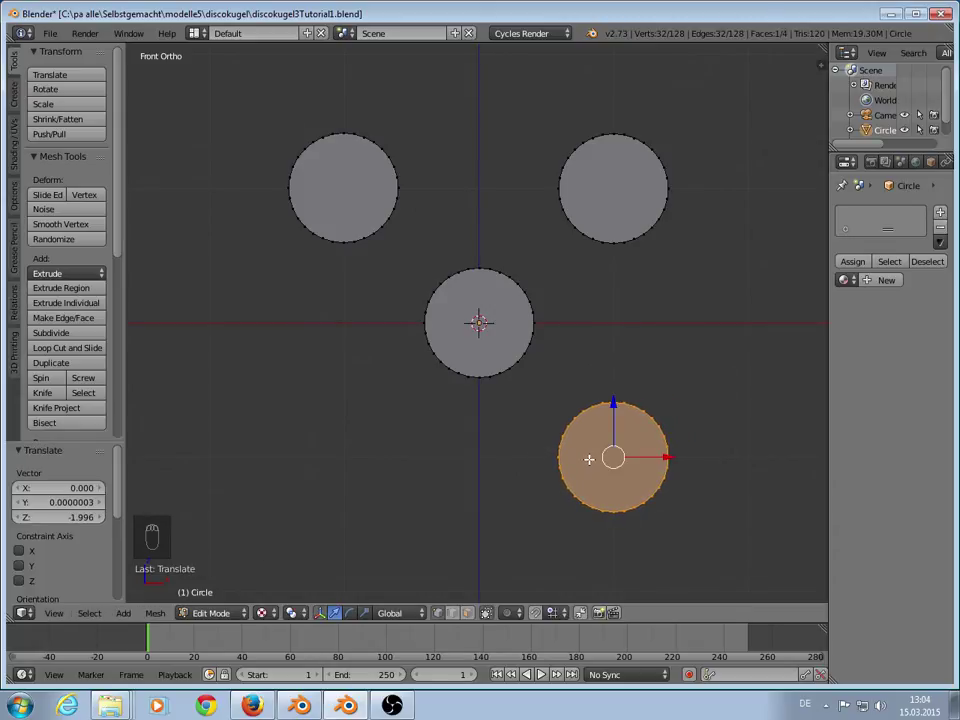
key("shift+d")
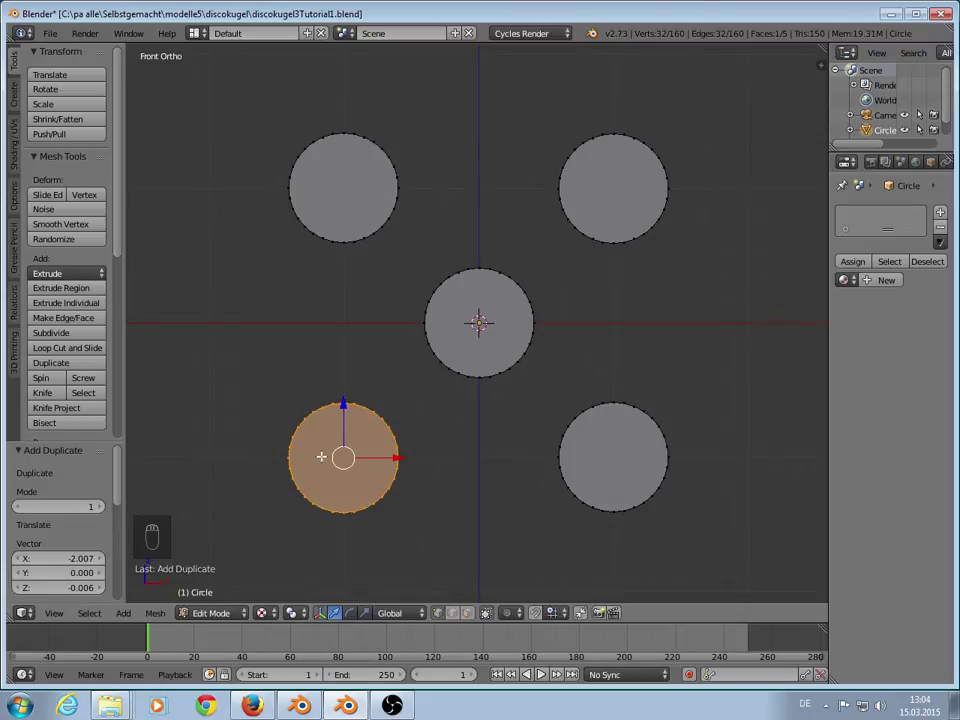
key("Tab")
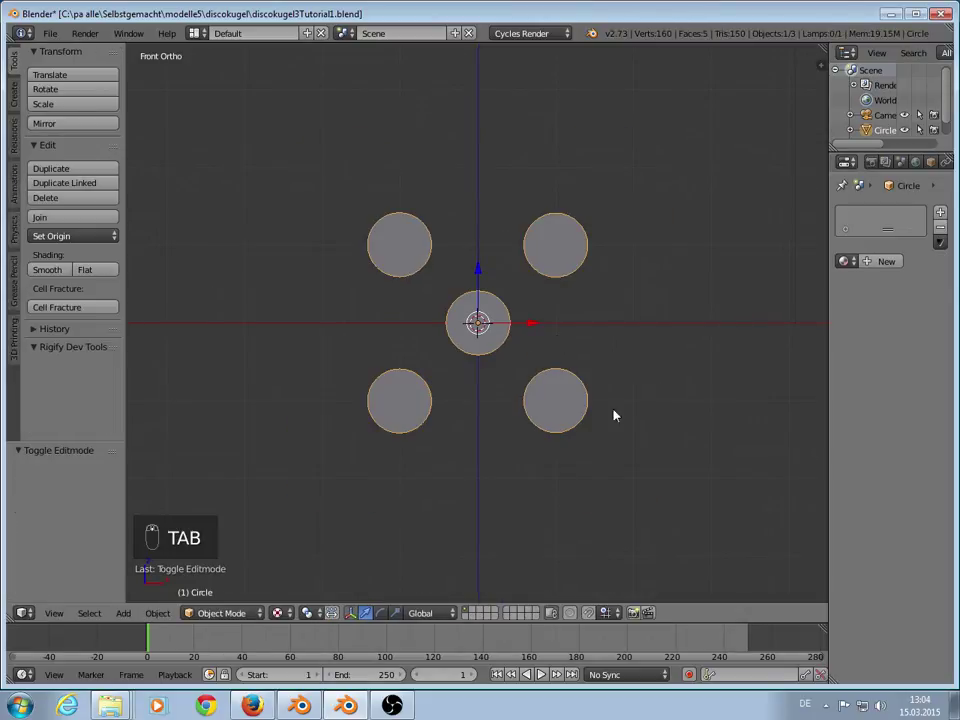
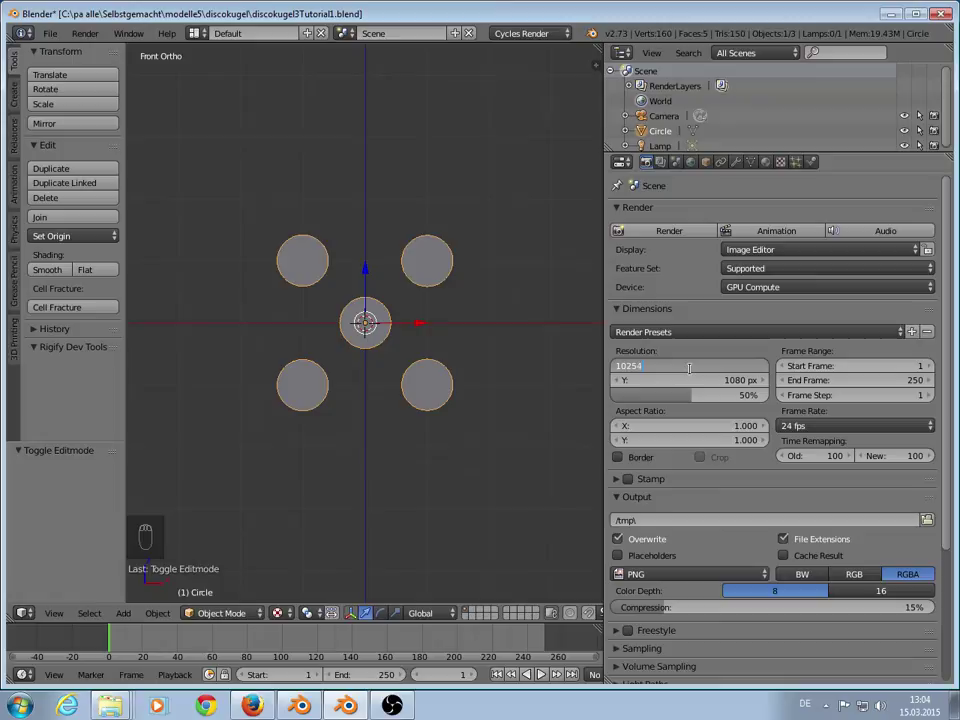
Step: Set the render resolution to 1024×1024 at 100%
key("BackSpace")
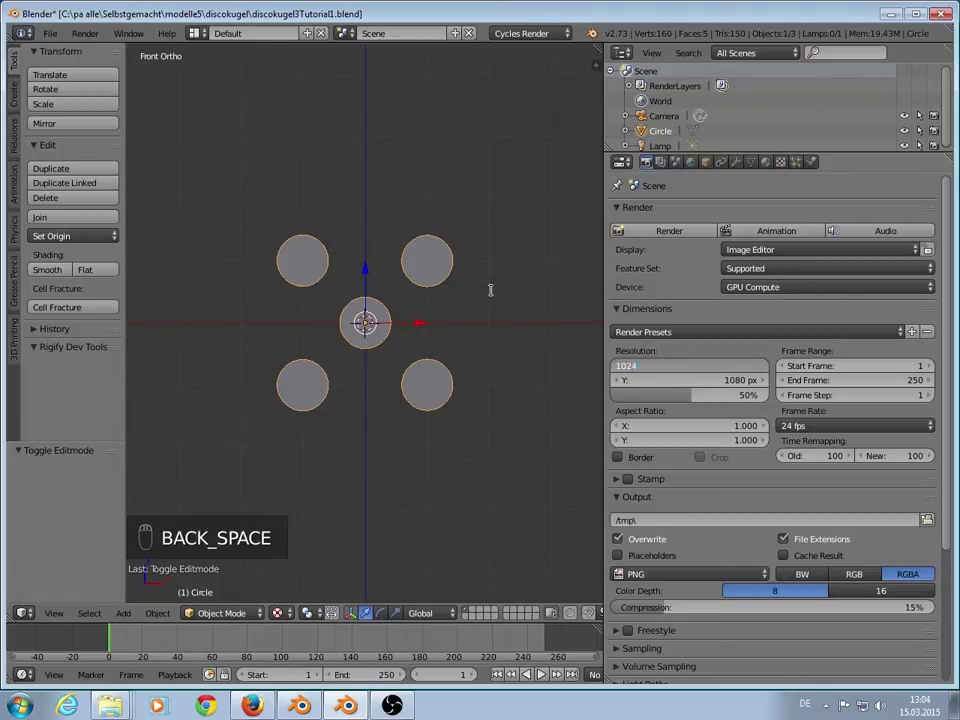
left_click_drag(723, 386, 723, 385)
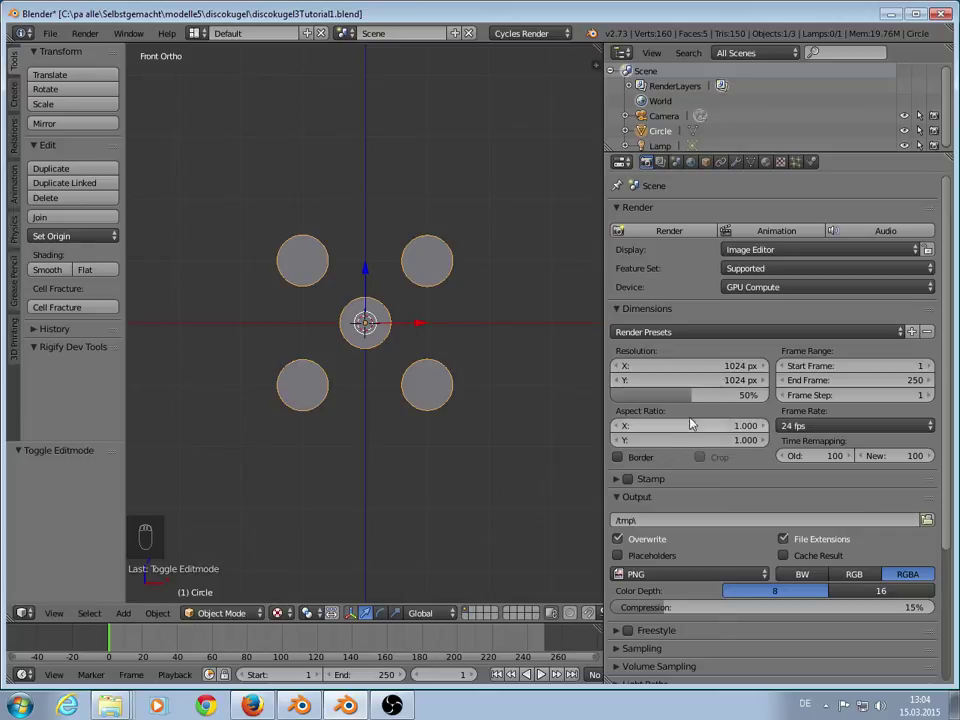
left_click_drag(688, 392, 634, 511)
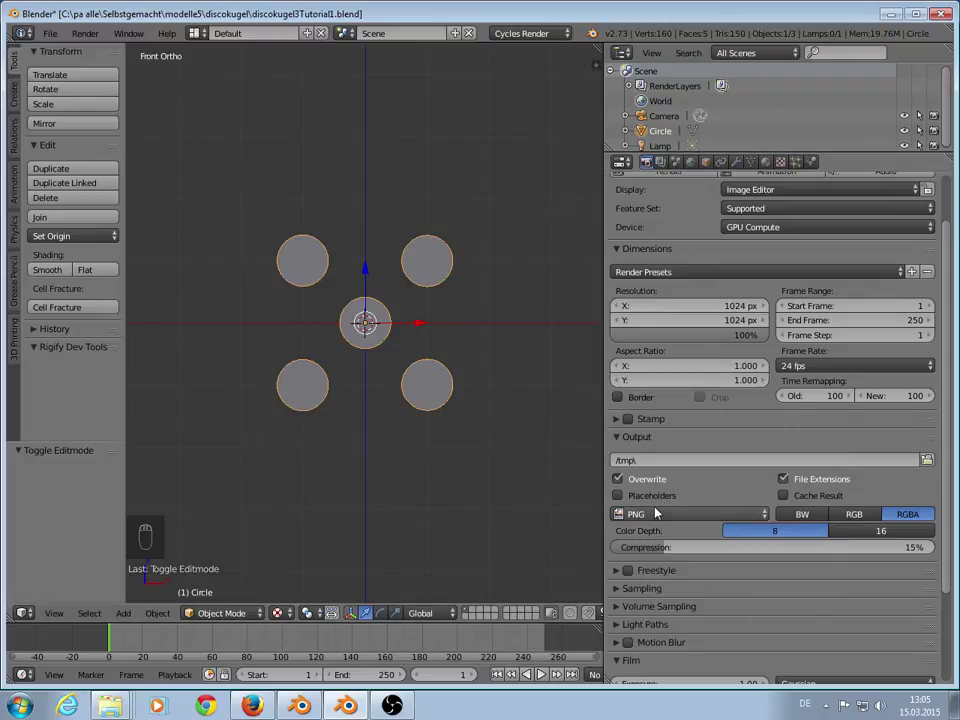
Step: Output H.264 video in an MPEG-4 container with a transparent film background
left_click_drag(658, 515, 713, 450)
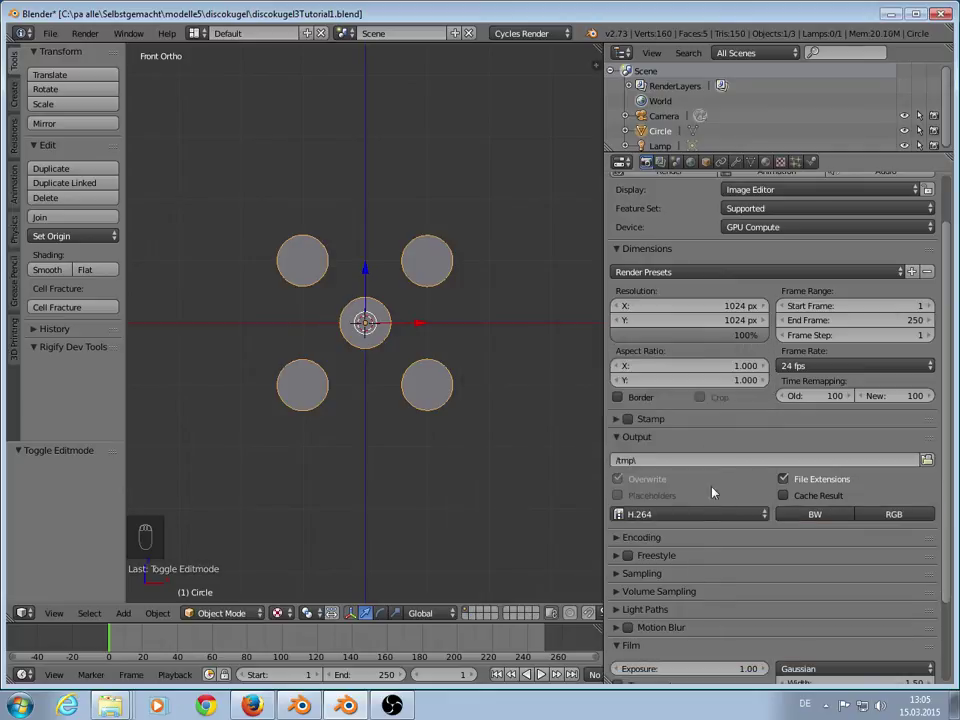
left_click_drag(621, 544, 868, 562)
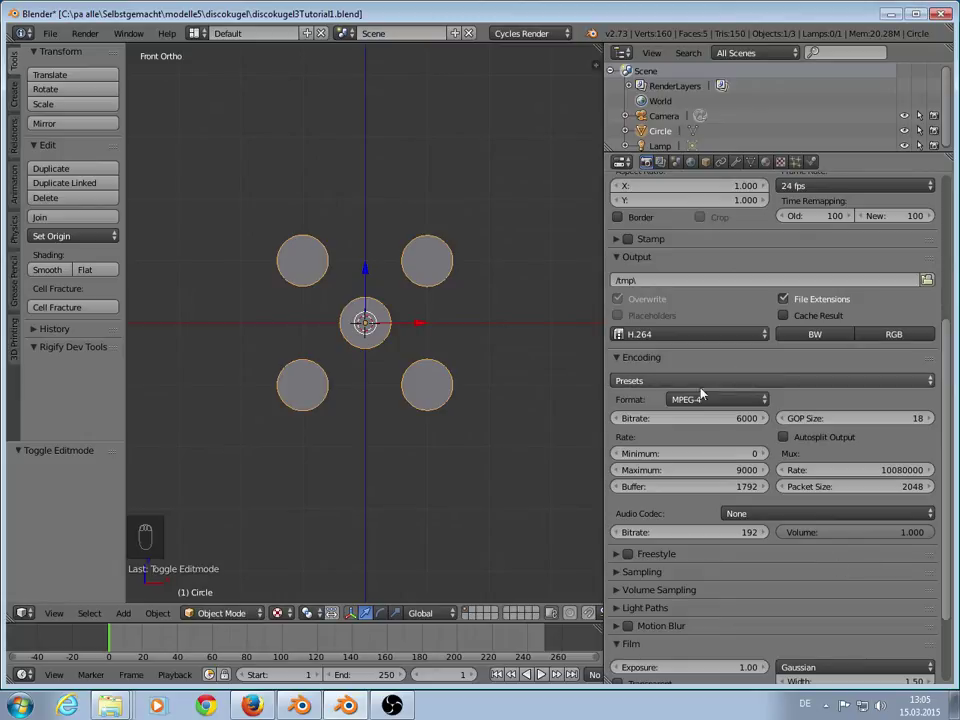
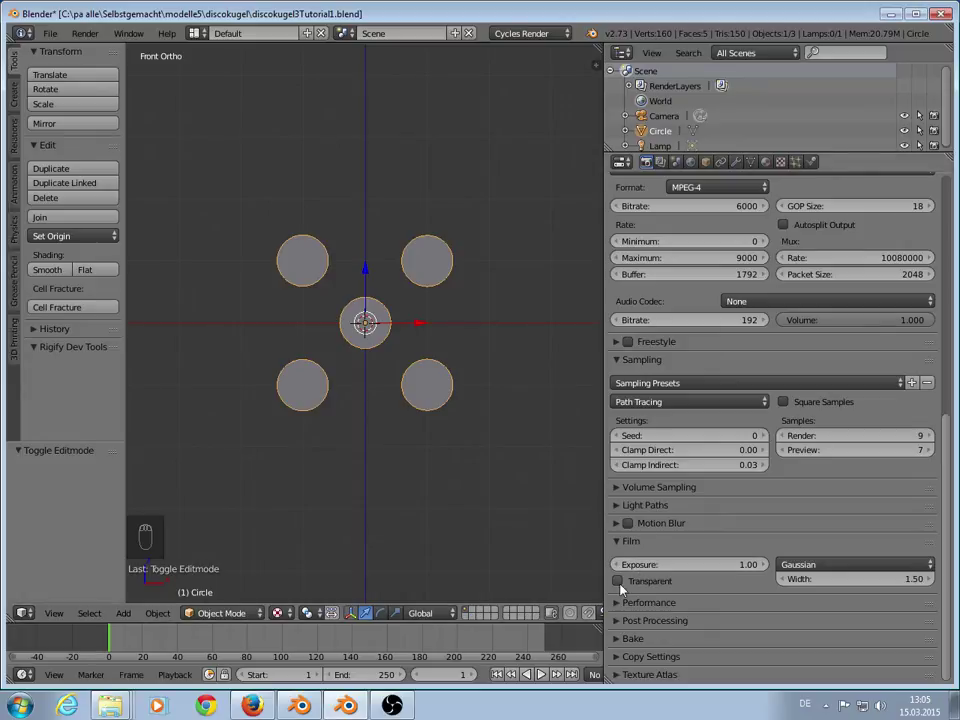
left_click_drag(620, 586, 703, 627)
left_click_drag(703, 627, 545, 281)
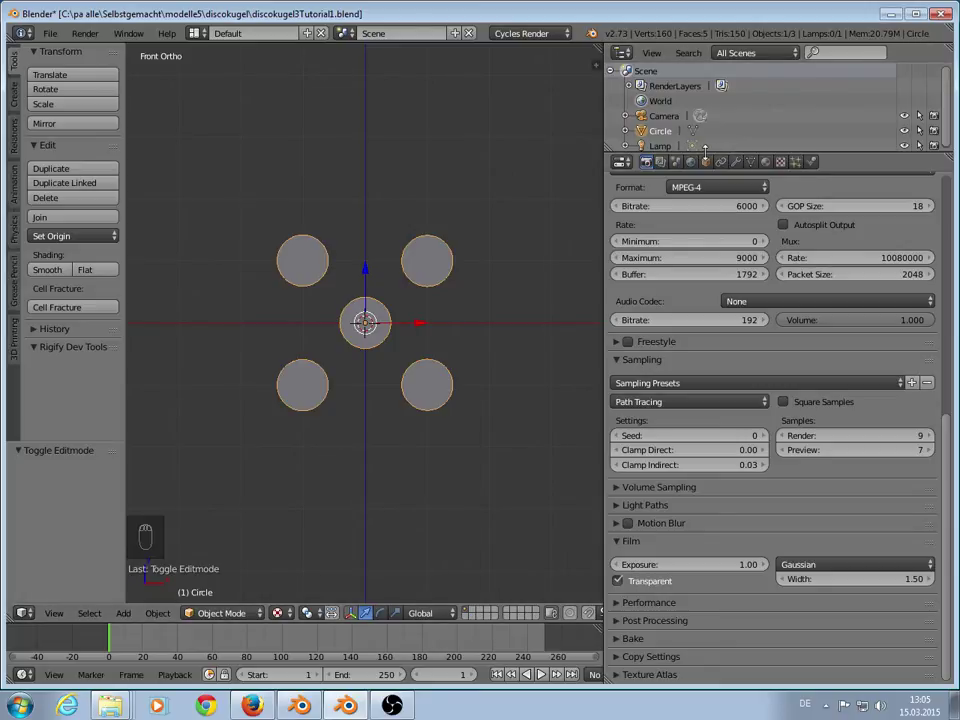
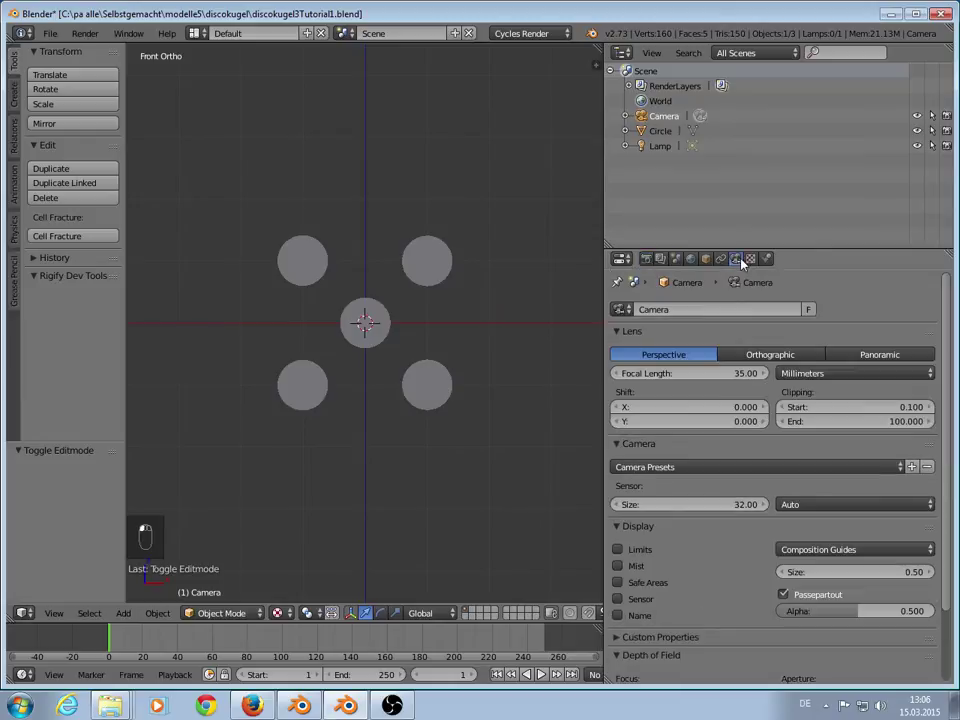
Step: Check the camera view, then zero the camera's rotation so it looks straight down
key("KP_0")
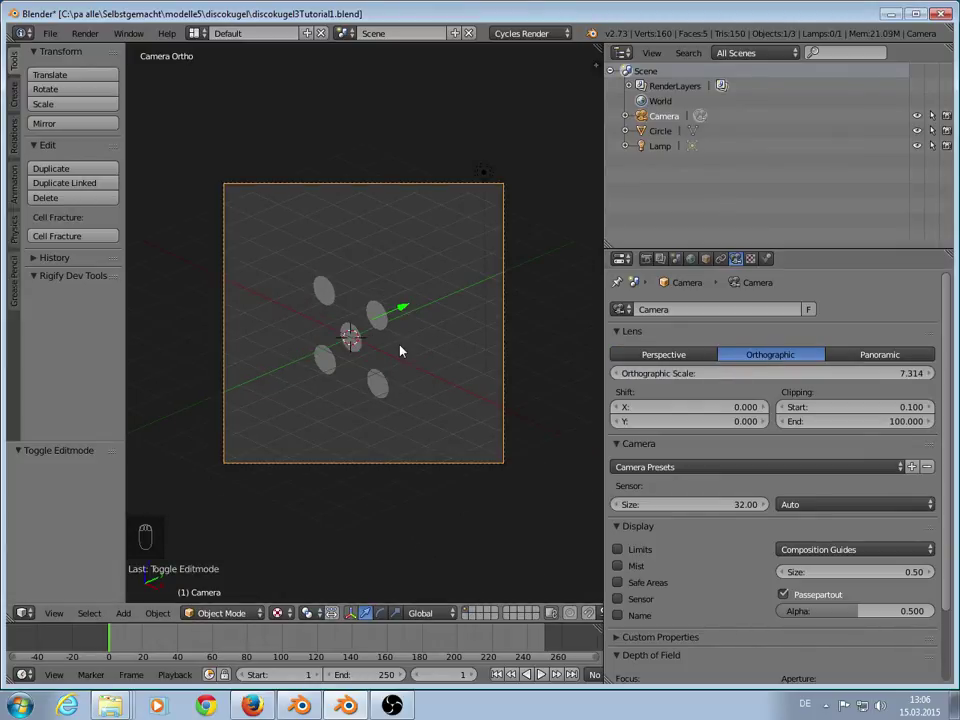
key("KP_0")
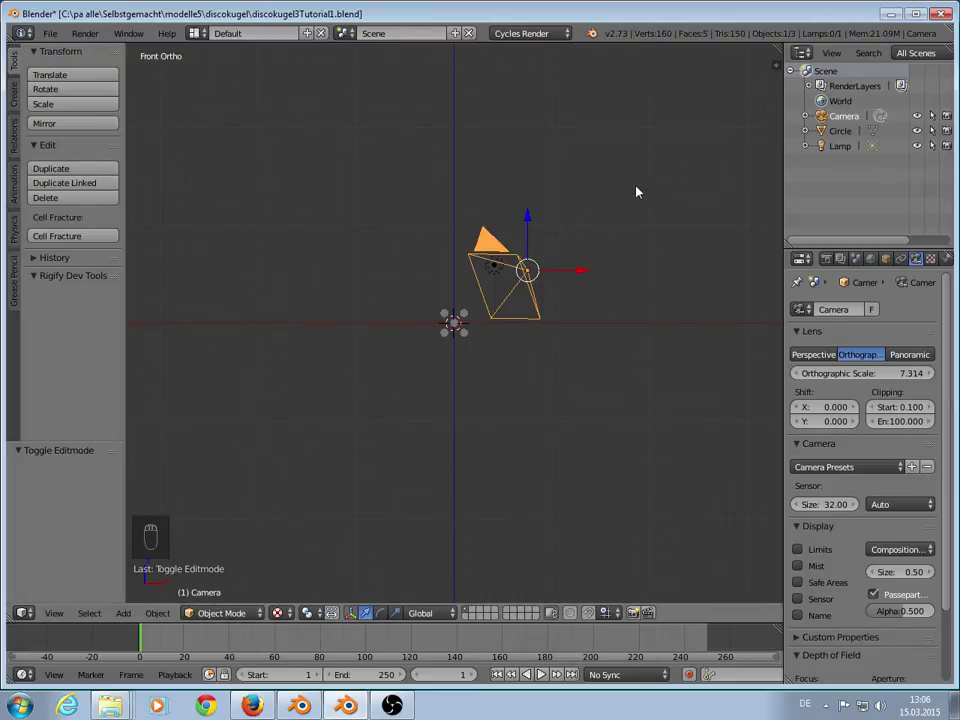
key("n")
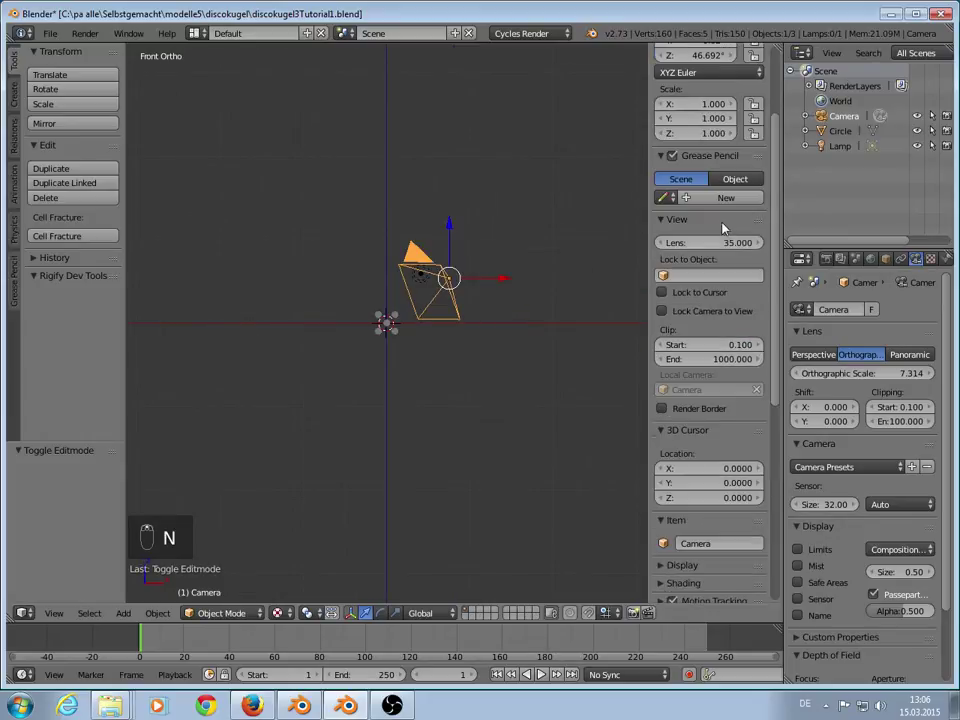
left_click_drag(696, 153, 718, 188)
left_click_drag(509, 314, 401, 294)
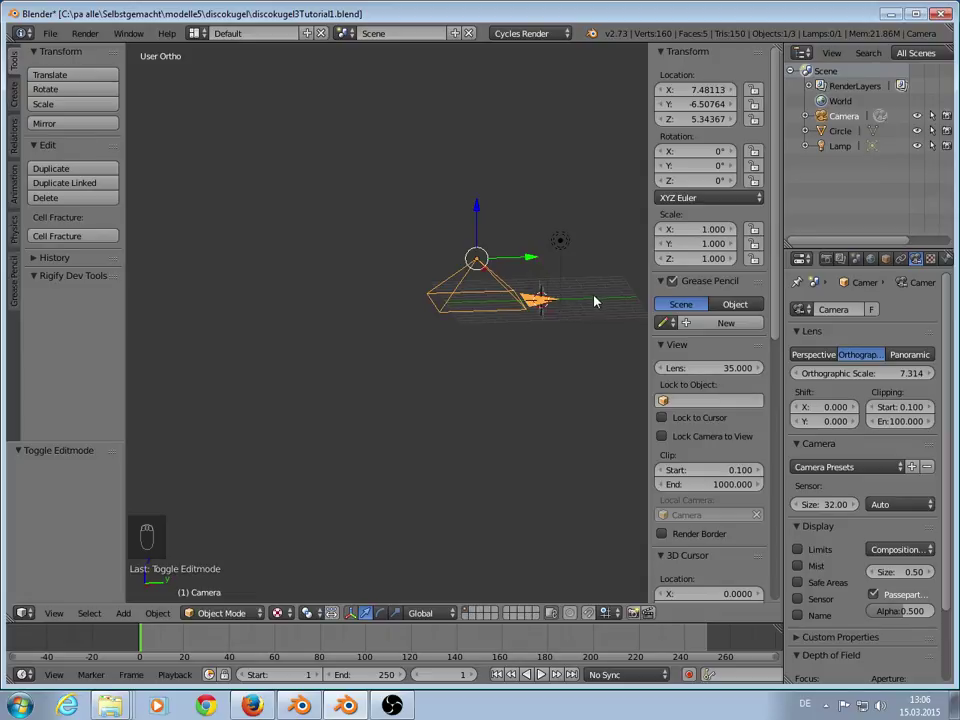
key("n")
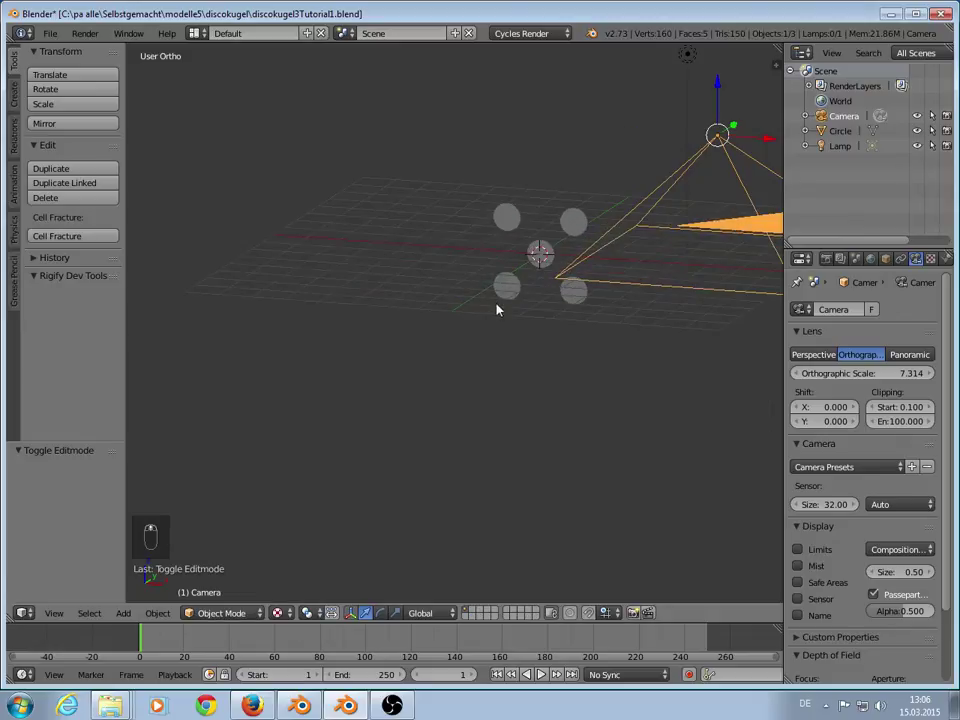
Step: Rotate the circle pattern flat and move the camera along X over it, viewing through the camera
left_click_drag(567, 294, 697, 125)
left_click_drag(697, 125, 681, 150)
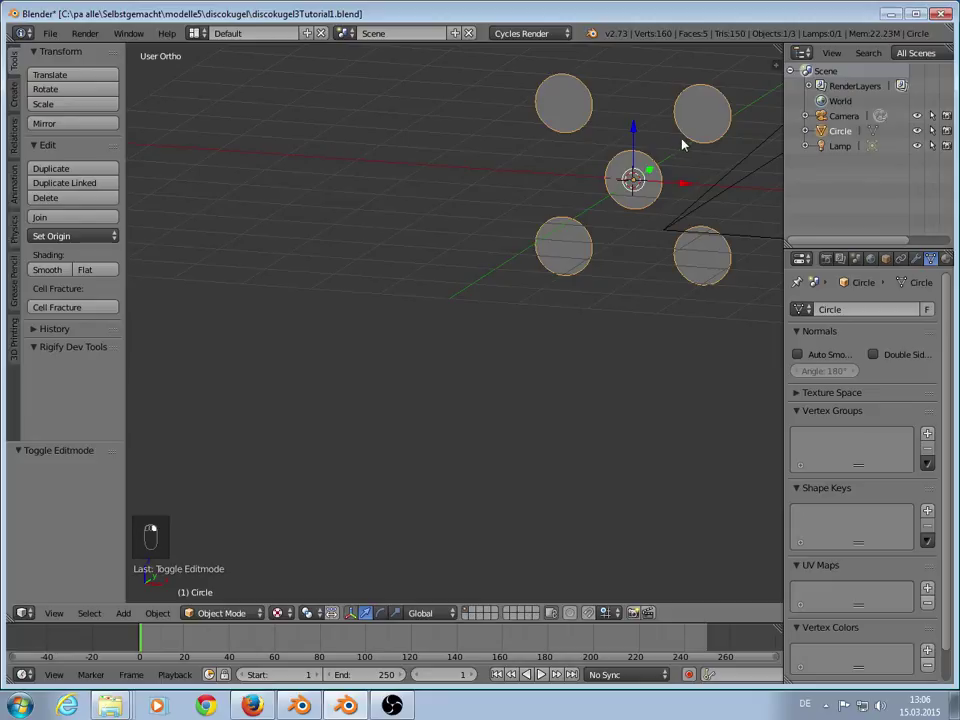
key("r")
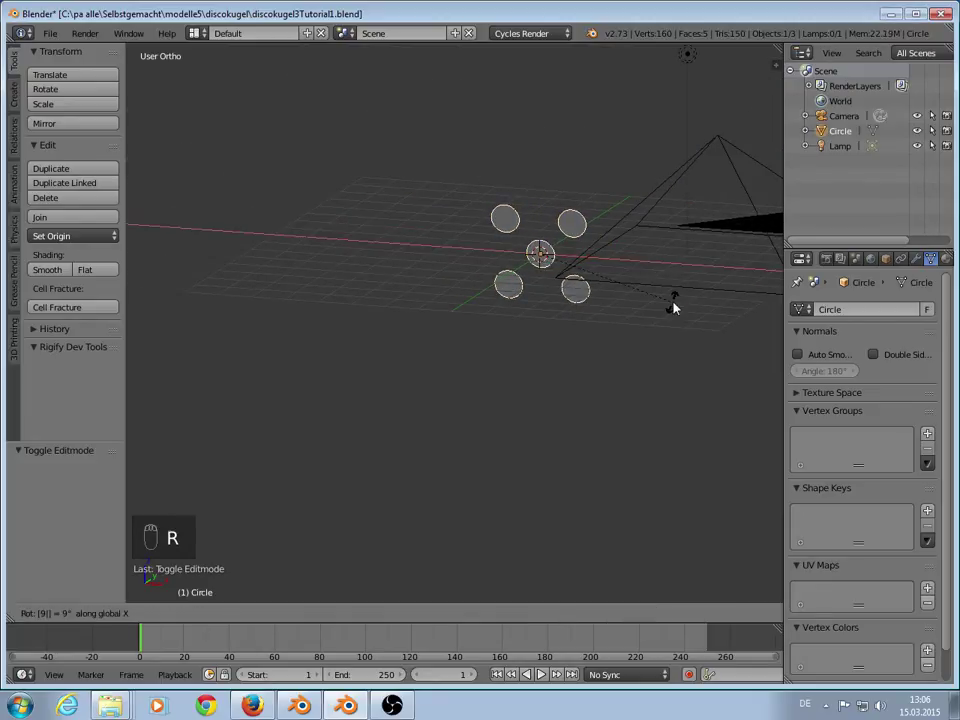
left_click_drag(730, 151, 607, 223)
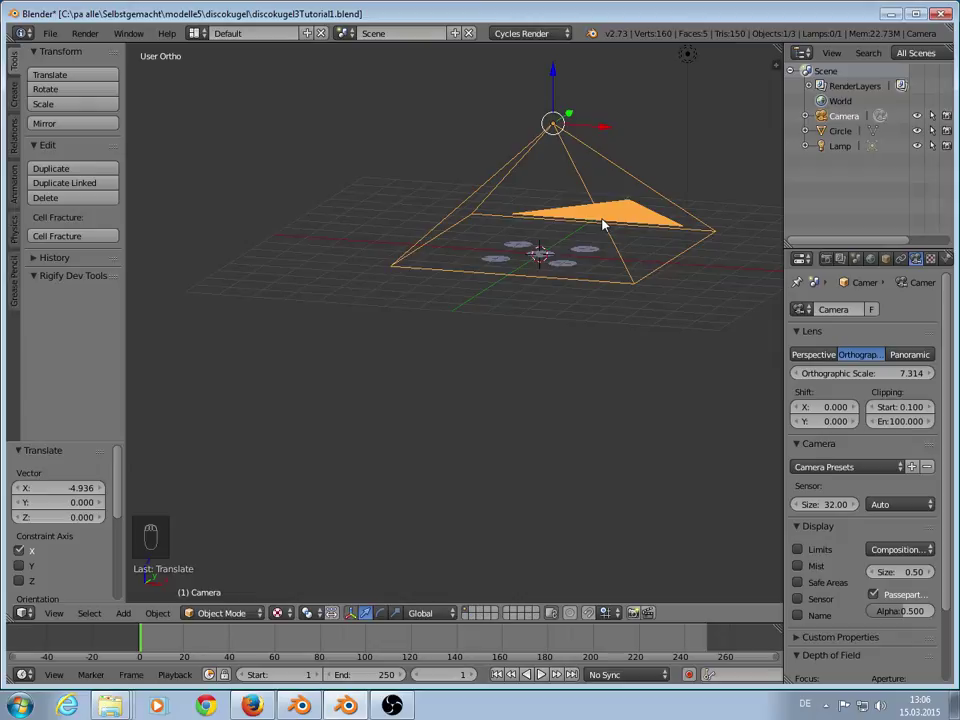
key("KP_0")
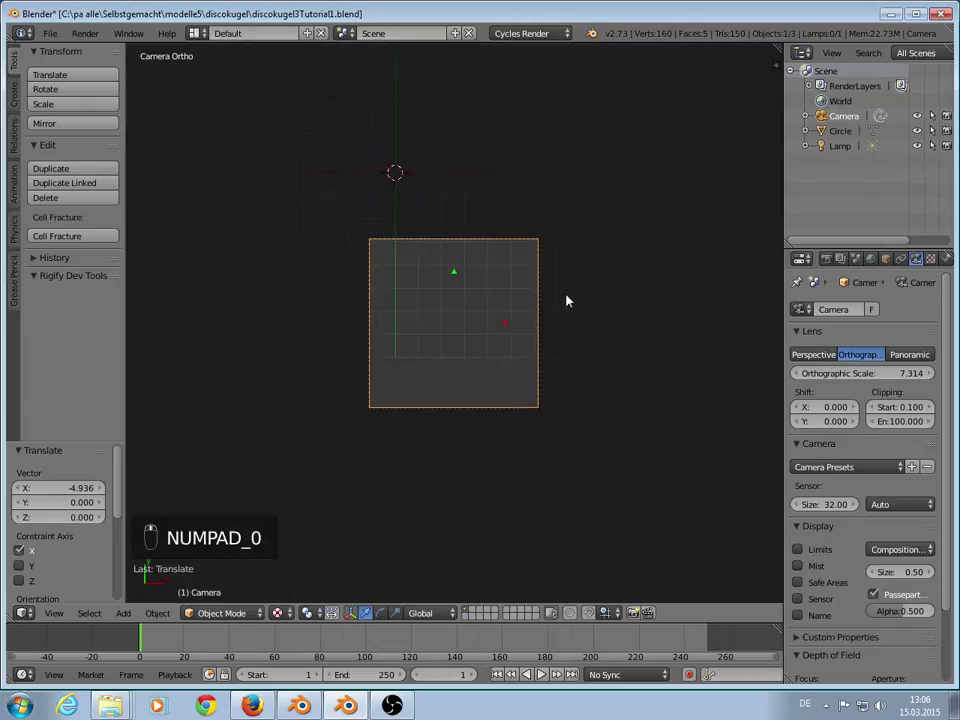
Step: Reposition the camera to centre the pattern and set its orthographic scale to about 2.014
key("g")
left_click_drag(510, 306, 428, 57)
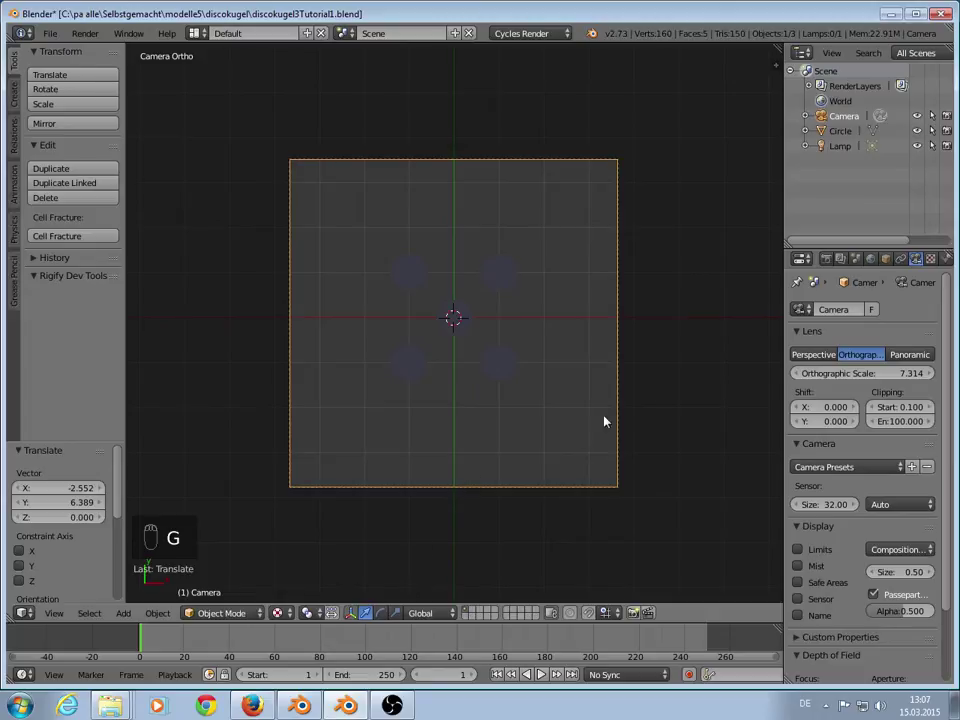
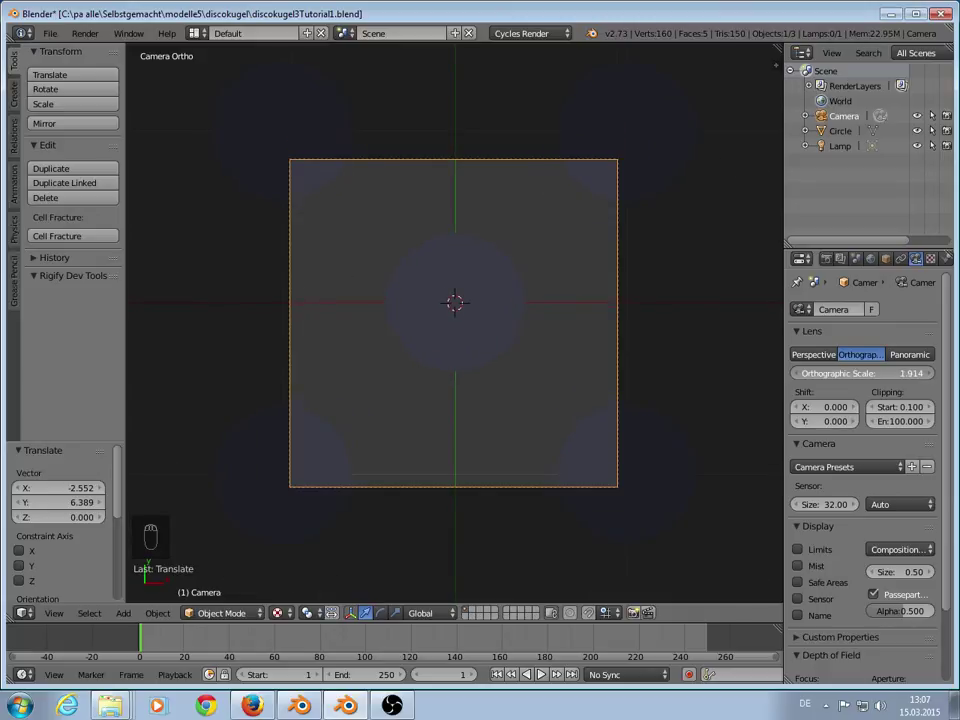
key("g")
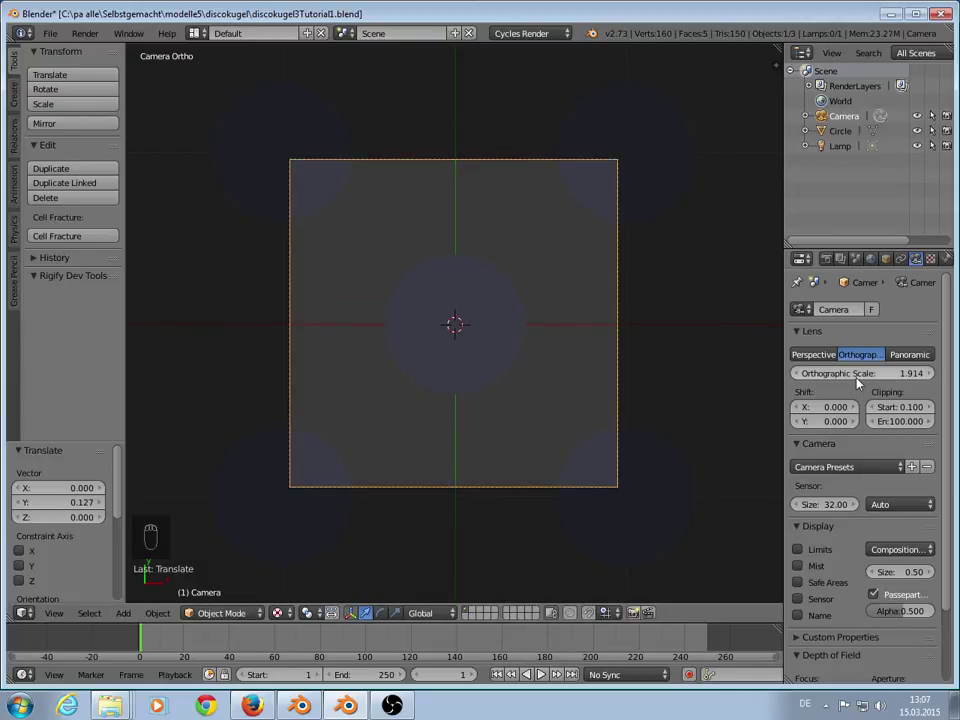
left_click_drag(861, 380, 653, 459)
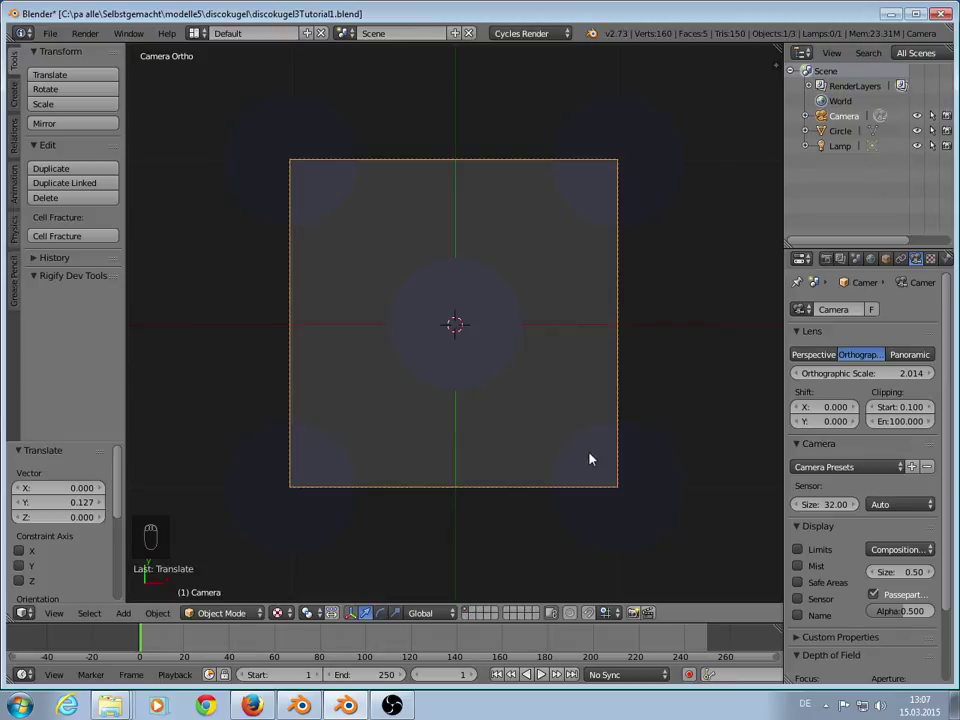
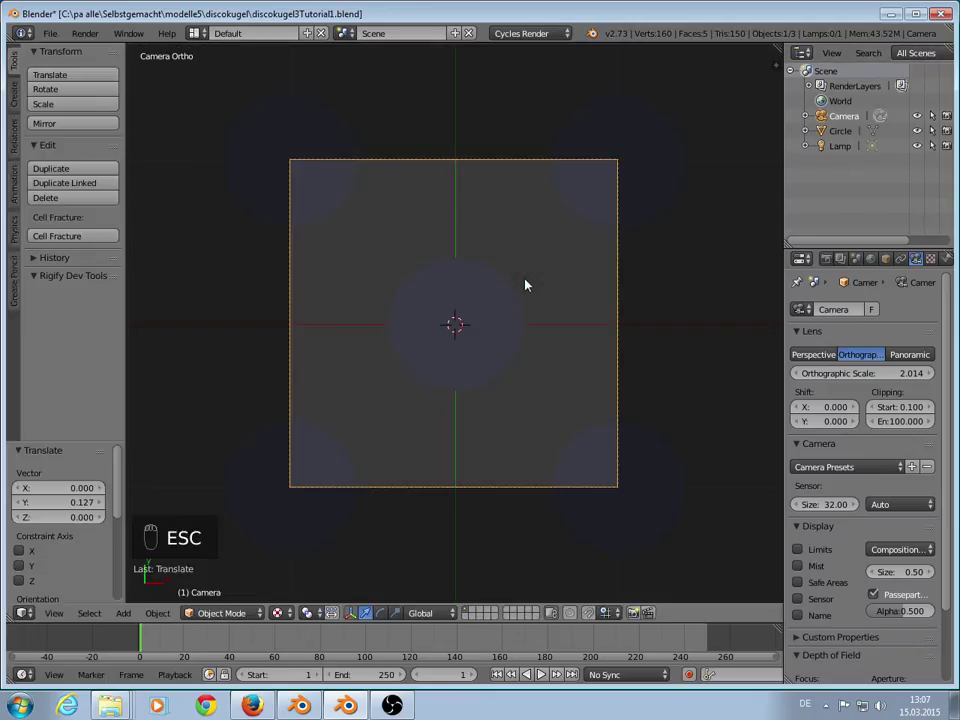
Step: Delete the five-disc circle pattern
key("KP_0")
right_click(618, 139)
key("x")
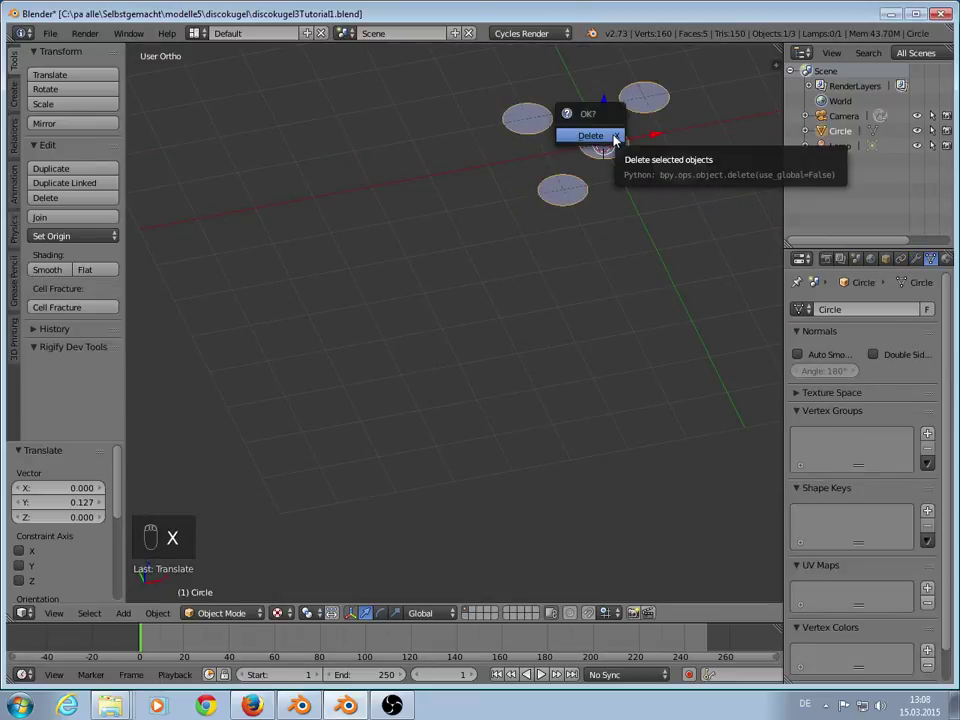
left_click_drag(532, 233, 496, 212)
Step: Rotate the camera 90 degrees and start moving it back
left_click_drag(496, 212, 478, 262)
key("r")
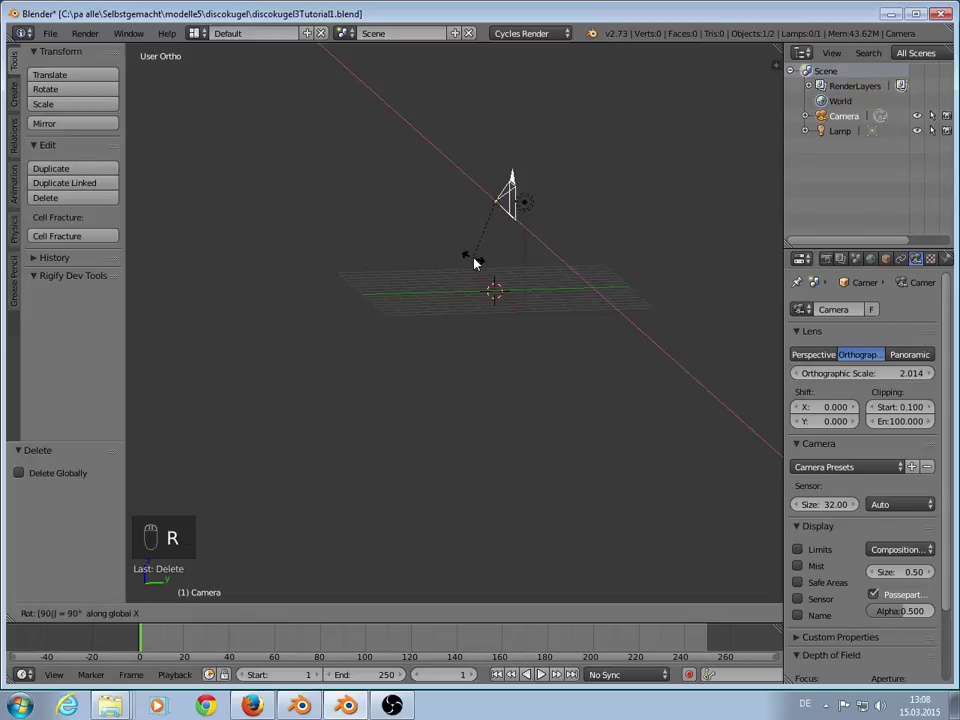
left_click_drag(557, 202, 445, 331)
key("KP_1")
Step: Move the camera back along Y, then add an open-sided cube and give it a new Diffuse material
middle_click(445, 331)
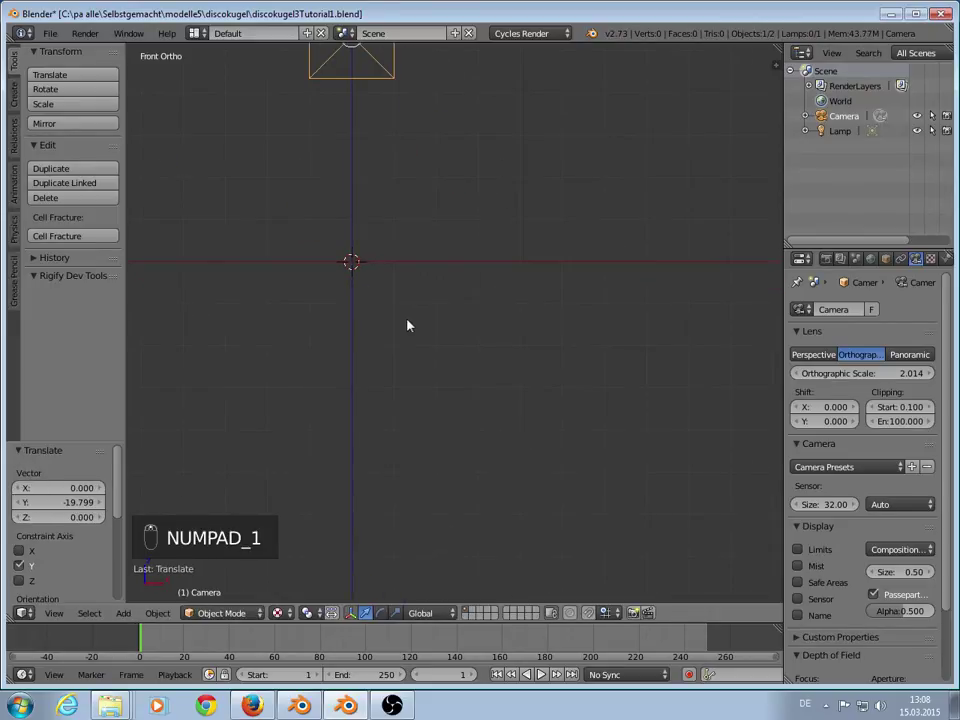
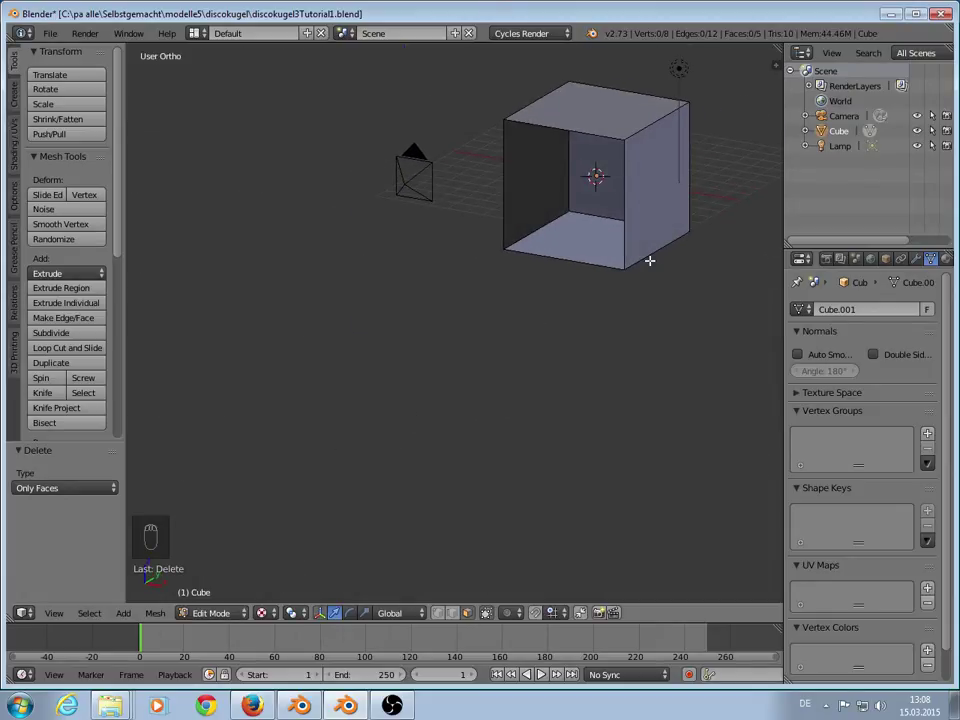
key("KP_1")
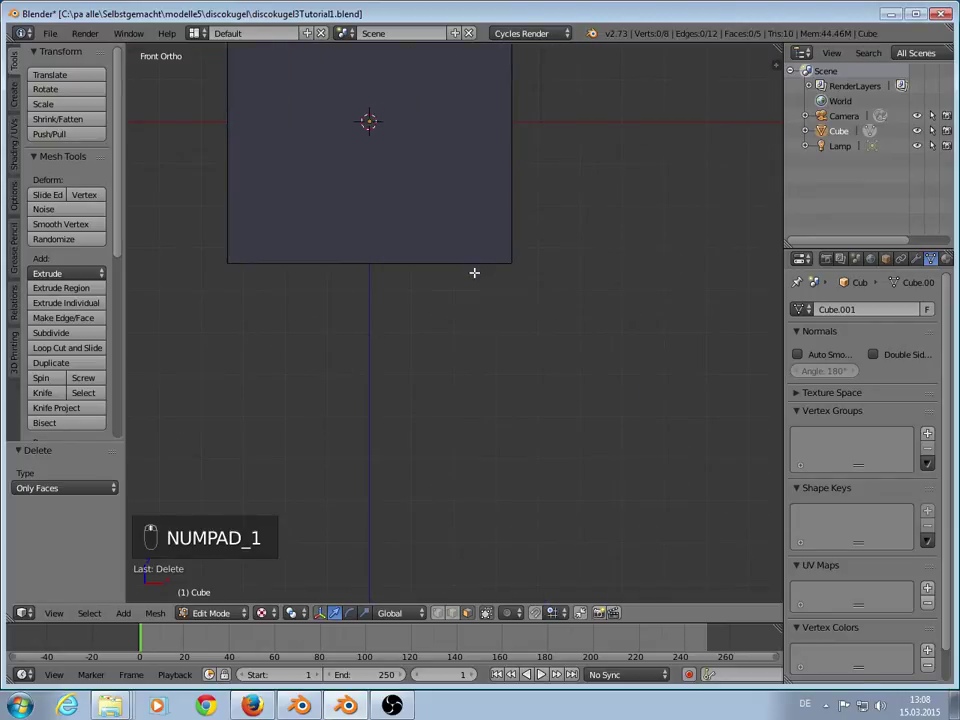
key("Tab")
left_click_drag(603, 266, 587, 290)
left_click_drag(485, 391, 862, 302)
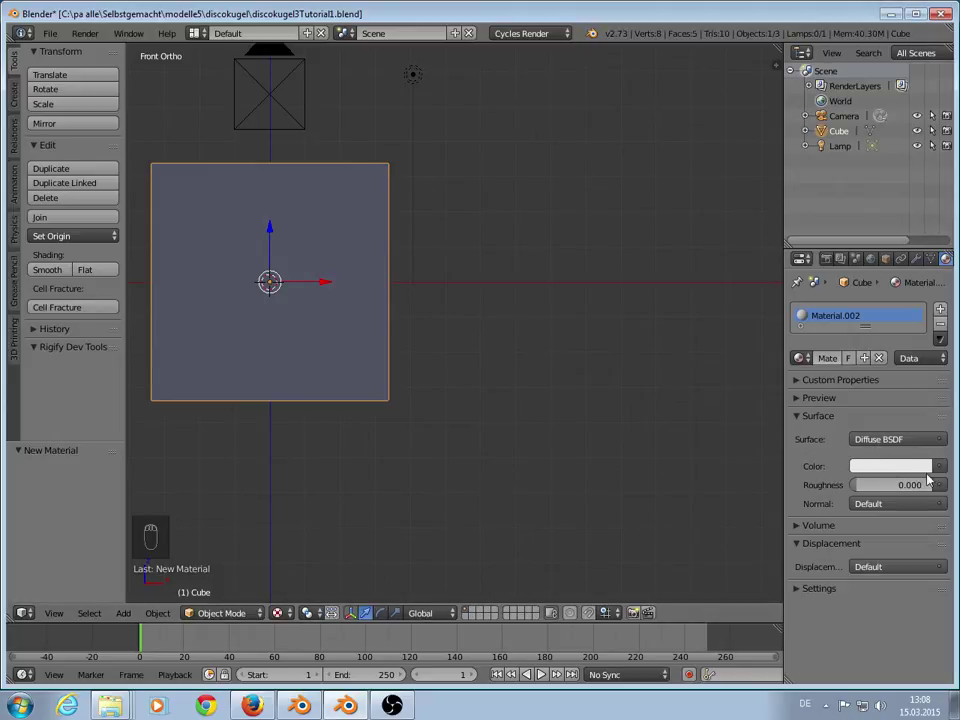
left_click_drag(407, 313, 379, 297)
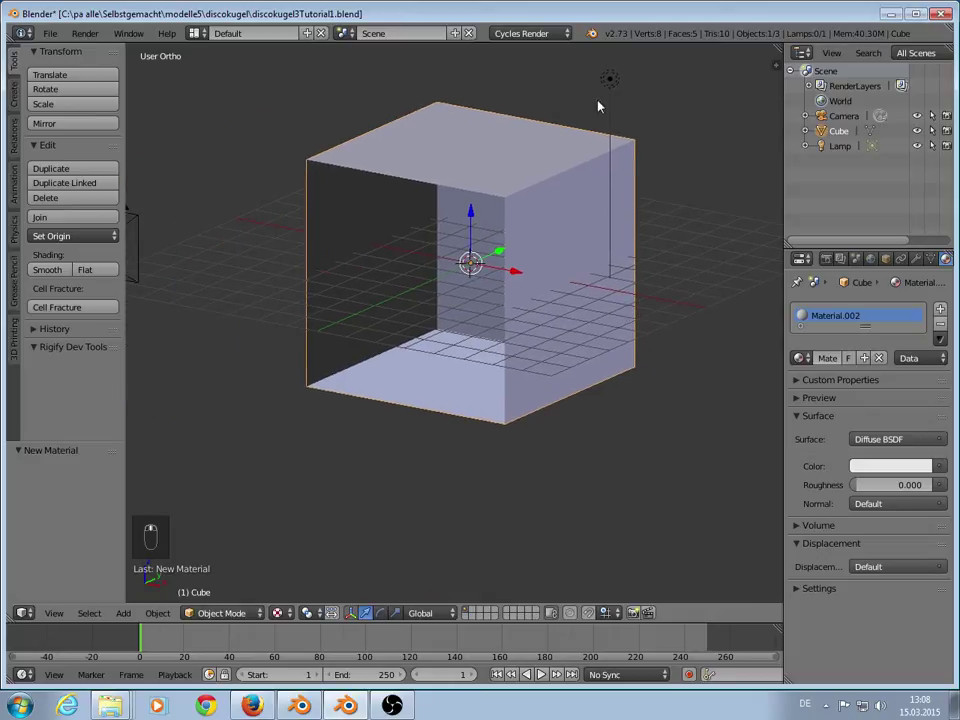
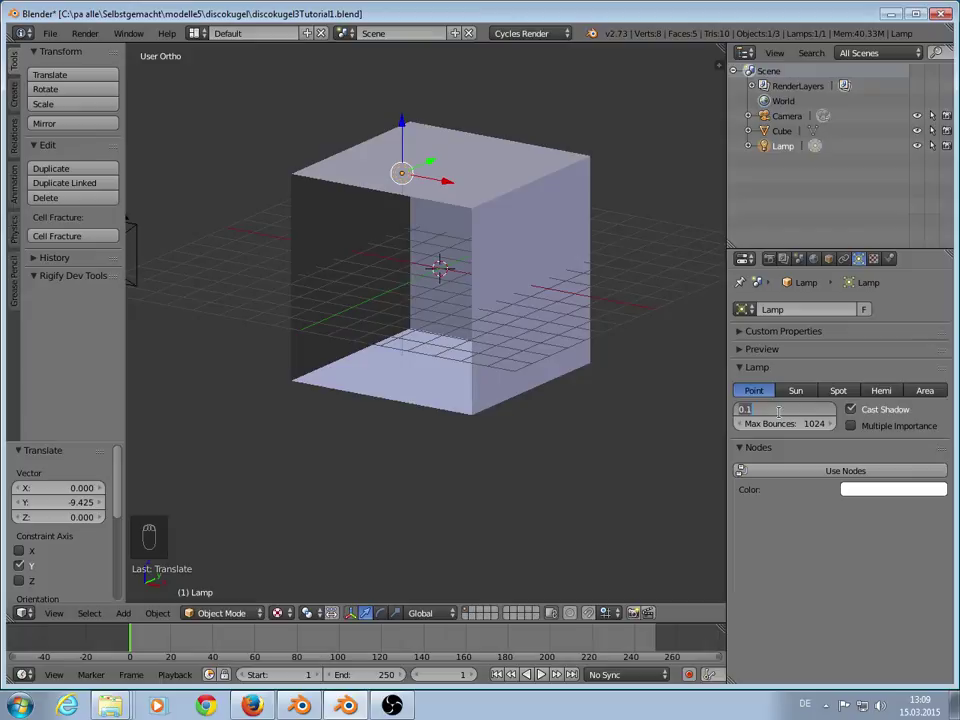
Step: Set the lamp size to 0.0001 and pick a yellow emission colour at strength 100
key("0")
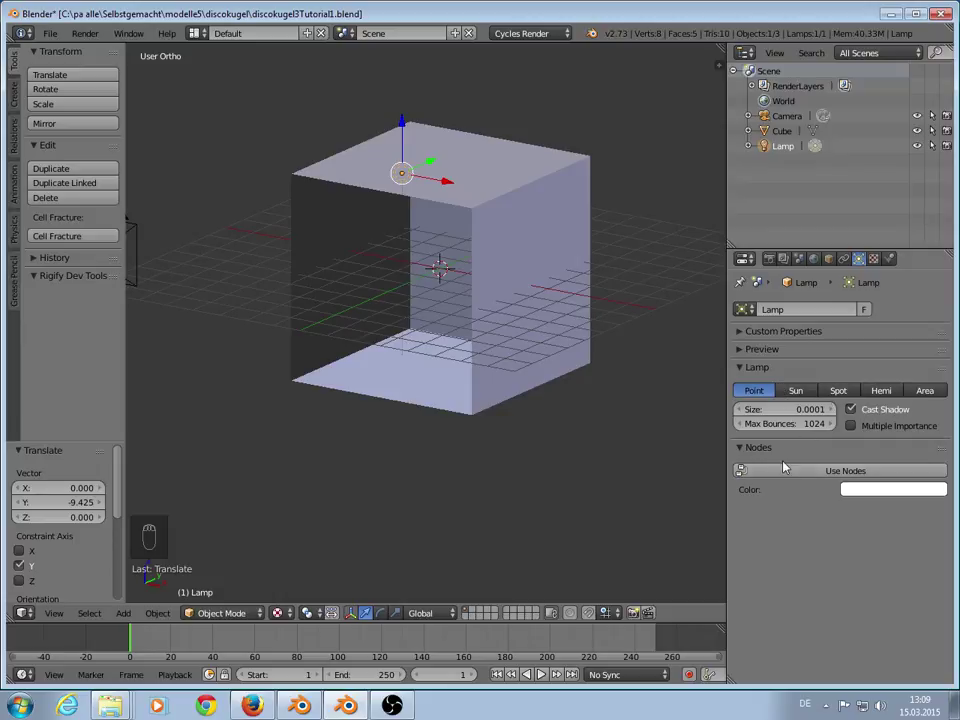
left_click_drag(809, 473, 502, 391)
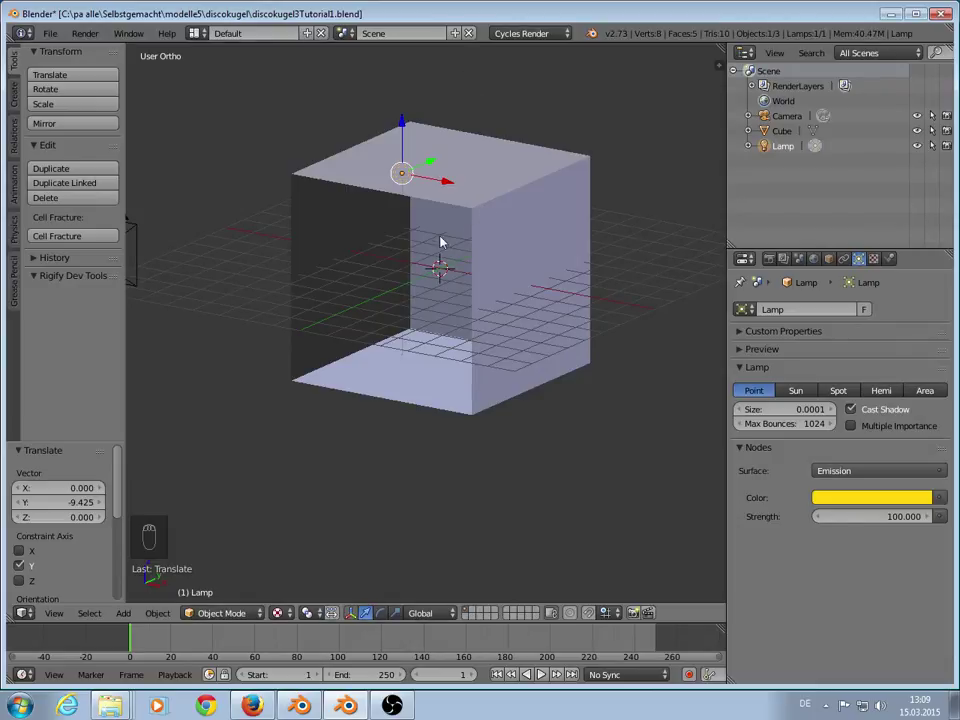
Step: Scale the new sphere down to about half size inside the box
key("KP_1")
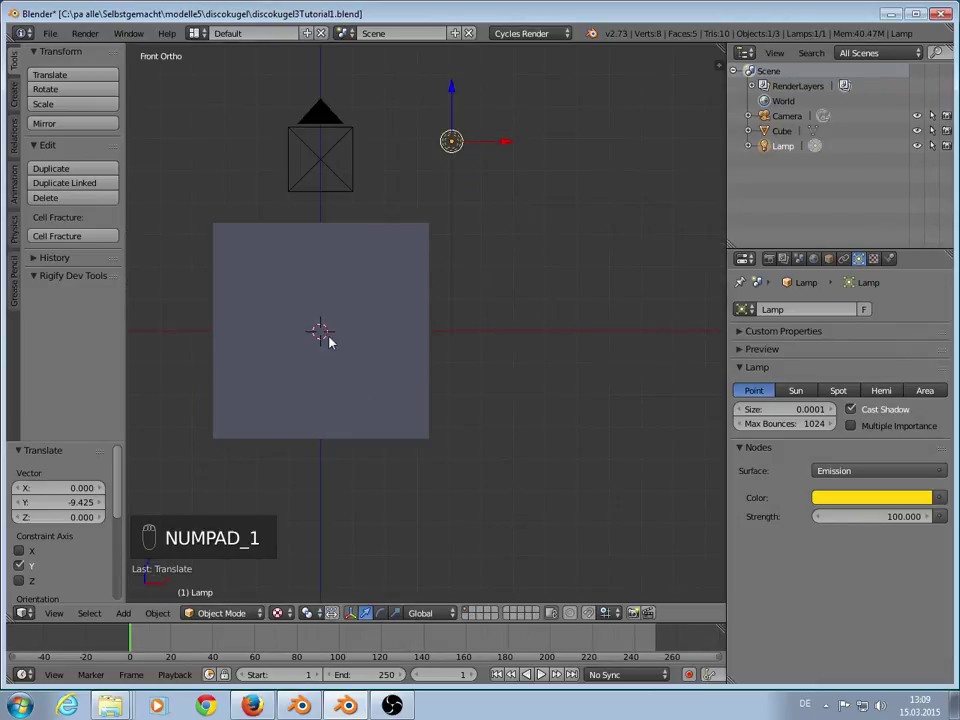
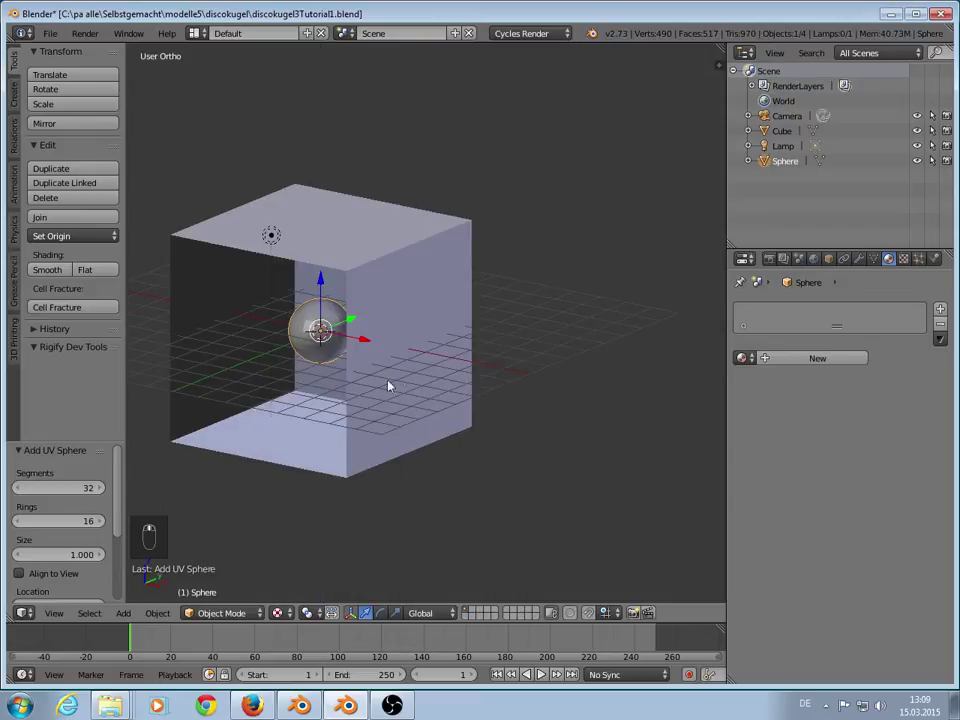
key("s")
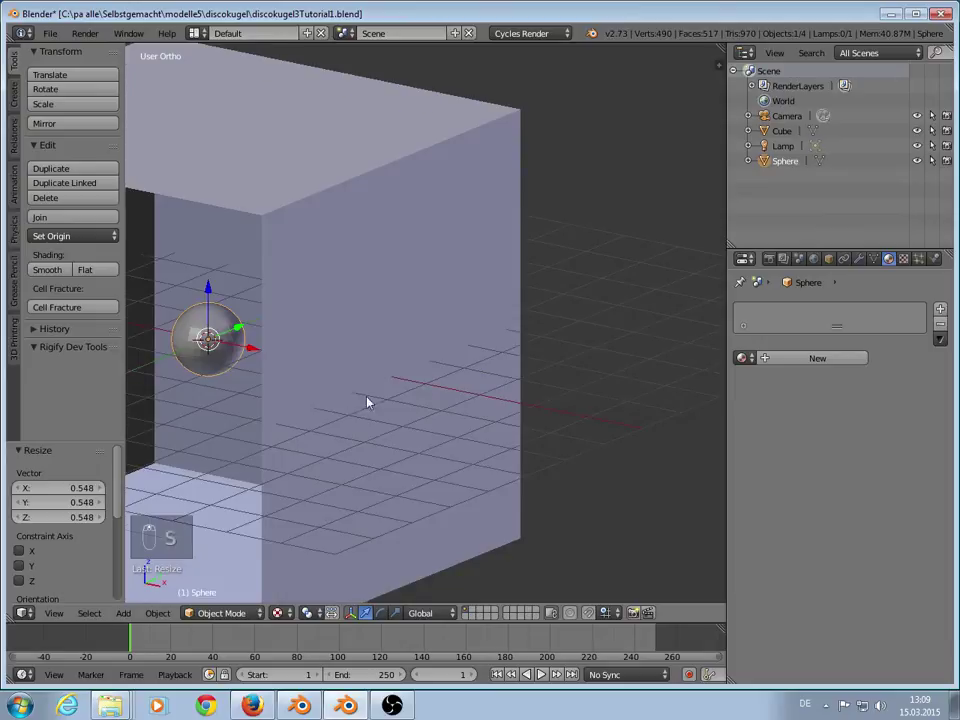
left_click_drag(479, 304, 399, 116)
left_click_drag(399, 116, 476, 285)
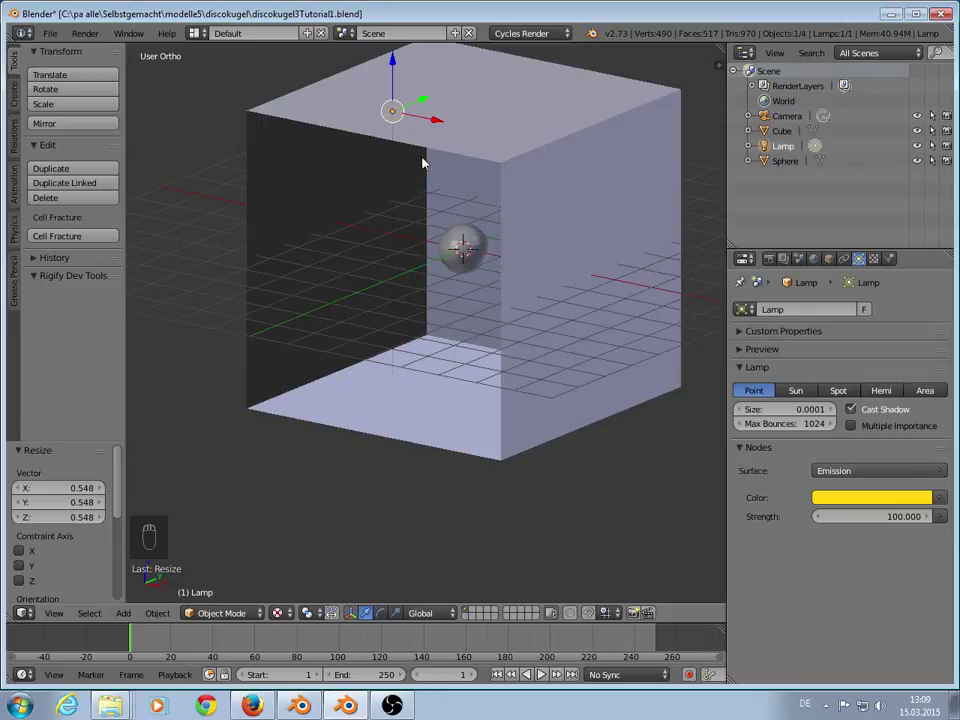
Step: Move the lamp along Y so it sits centred inside the open box
key("KP_1")
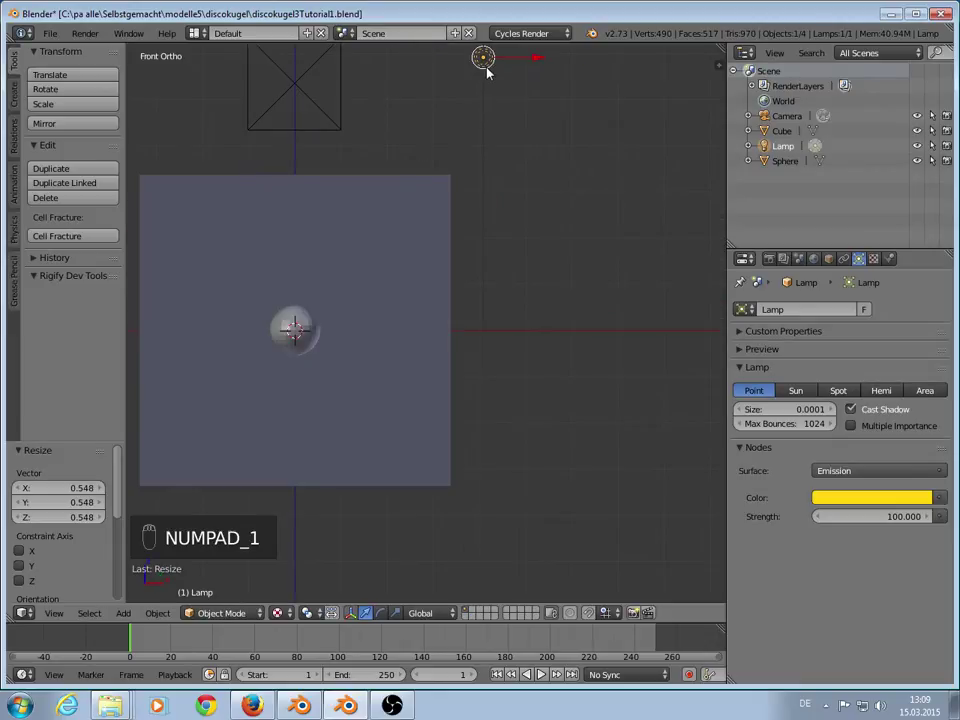
key("g")
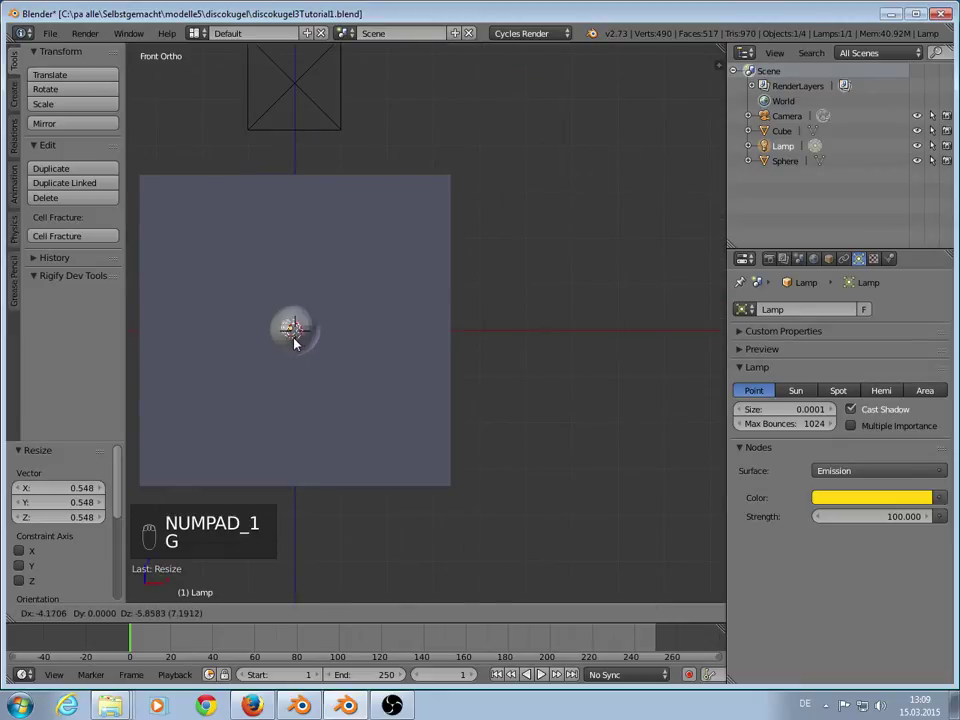
key("g")
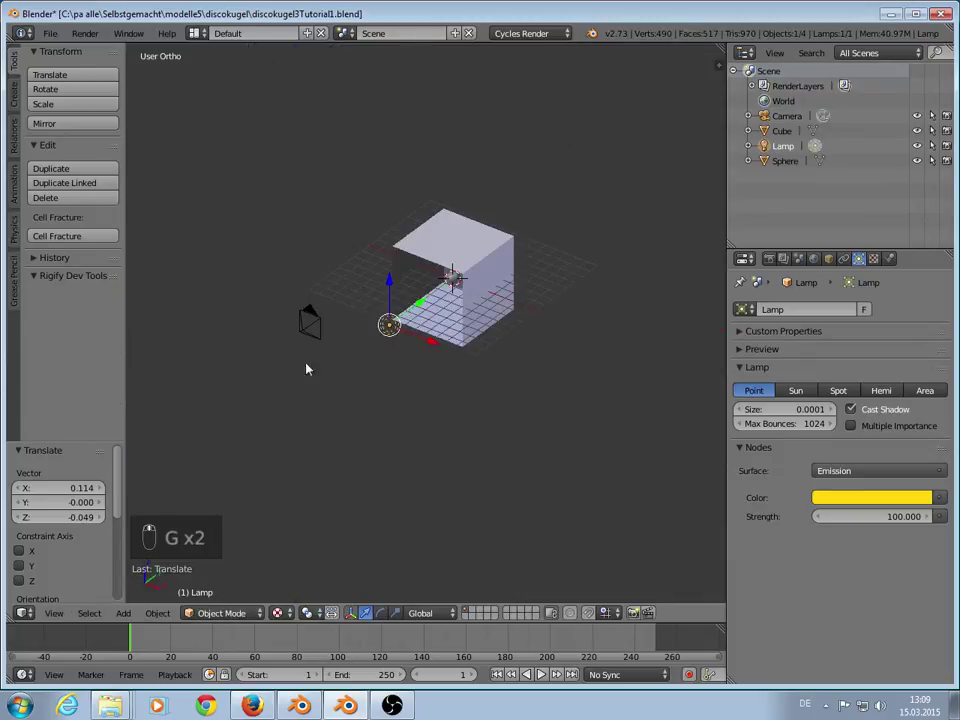
left_click_drag(336, 308, 576, 150)
left_click_drag(571, 301, 597, 263)
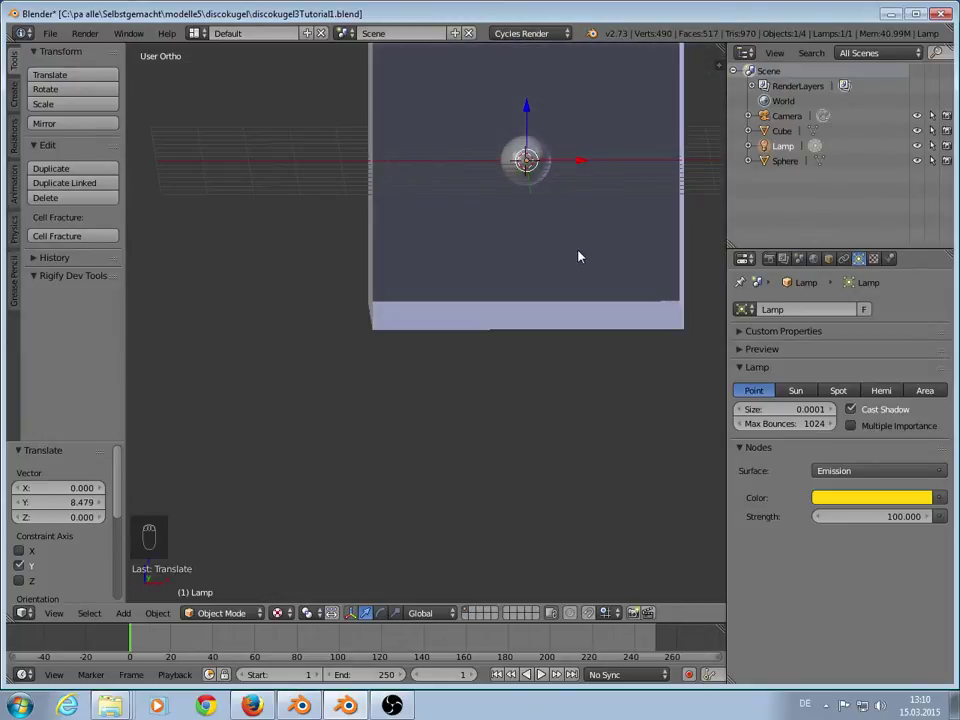
key("KP_1")
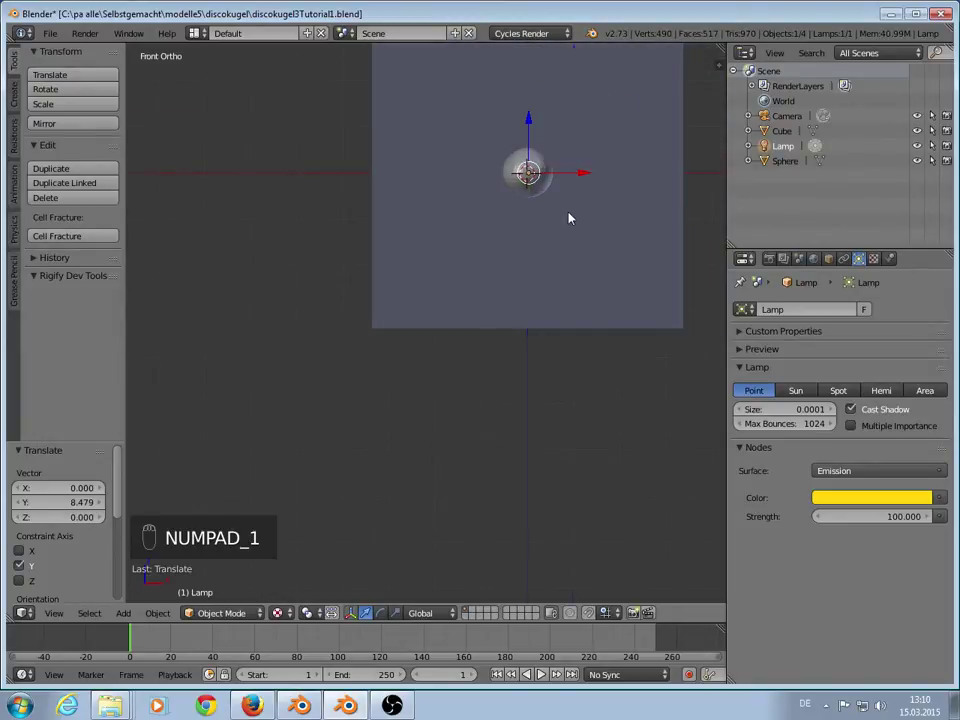
Step: Give the sphere a new material and show its node tree in an enlarged Node Editor below the 3D view
left_click_drag(440, 169, 437, 490)
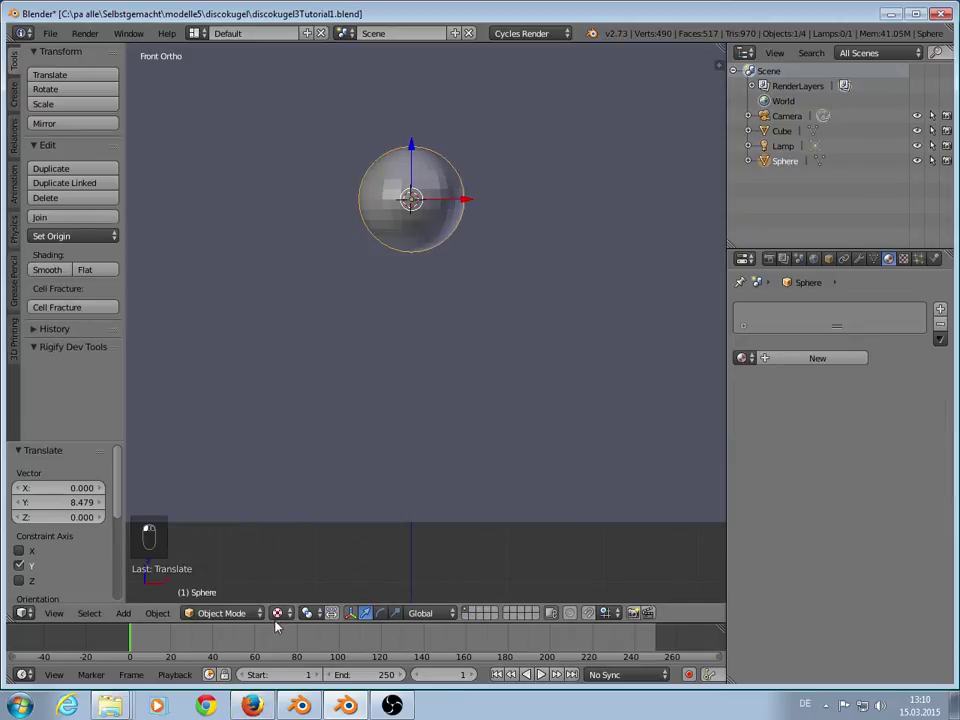
left_click(160, 703)
double_click(157, 703)
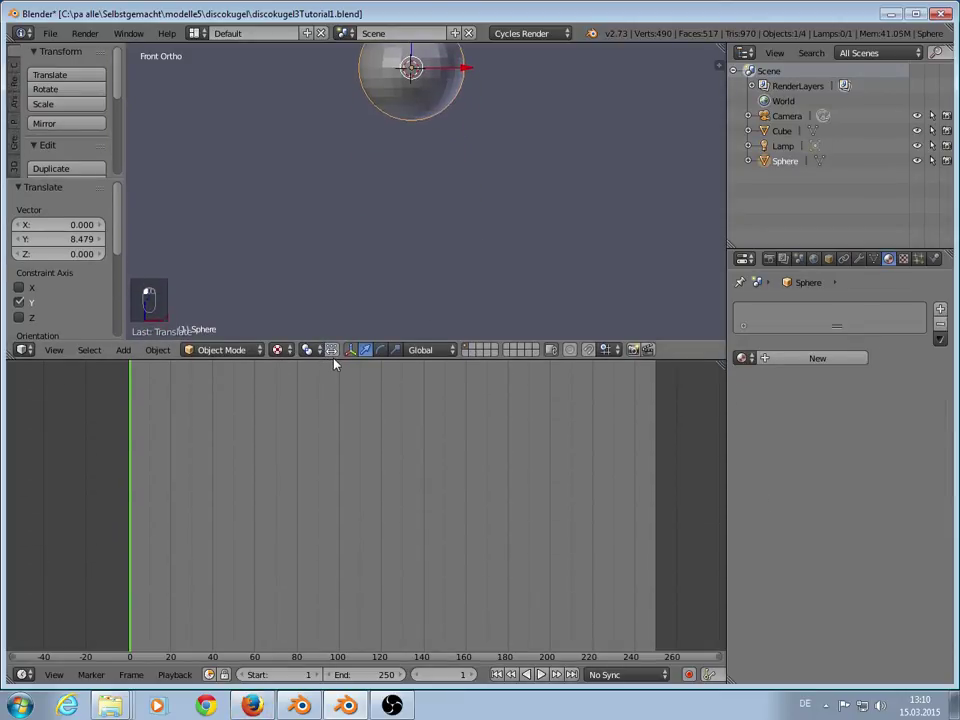
left_click_drag(76, 509, 287, 384)
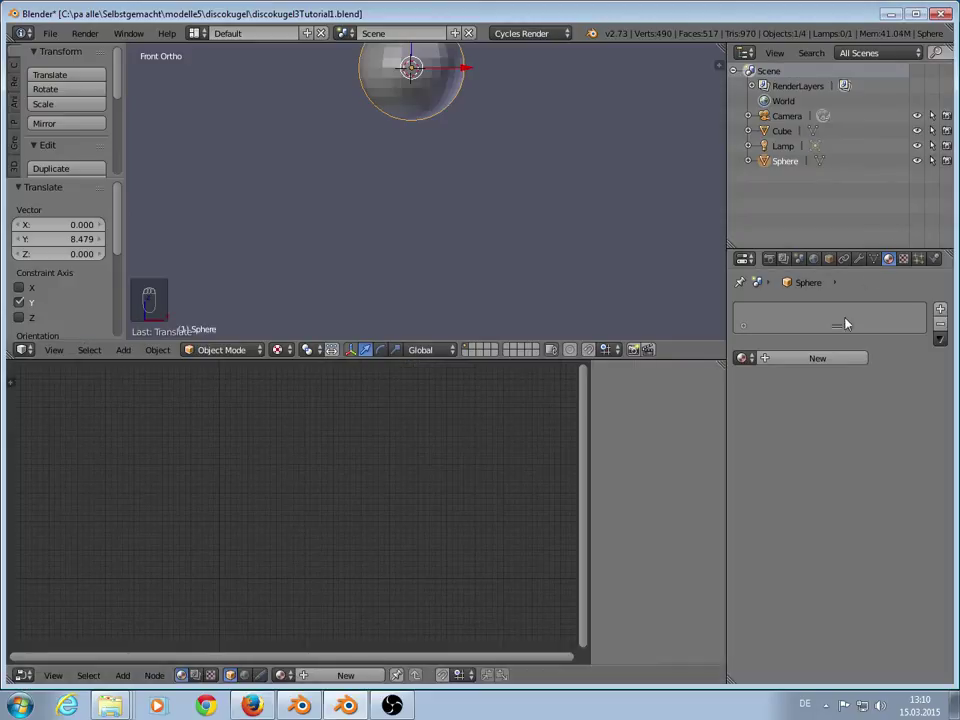
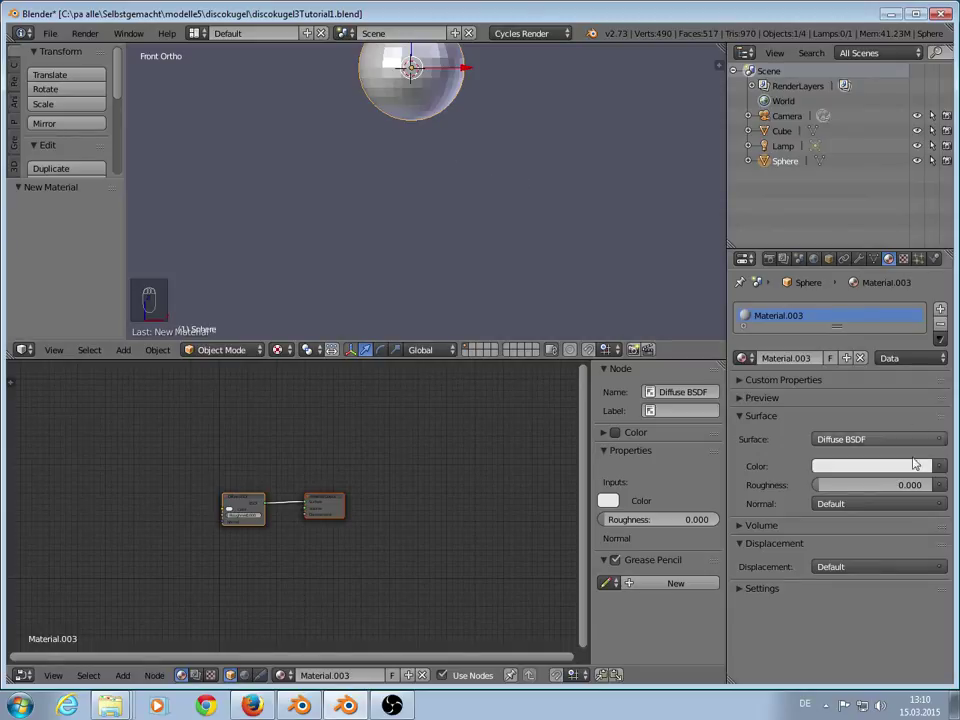
left_click_drag(943, 473, 677, 407)
left_click_drag(677, 407, 292, 456)
Step: Feed an Image Texture into the diffuse colour, rearrange the nodes, then cut the texture link again
left_click_drag(292, 456, 236, 448)
left_click(226, 443)
left_click_drag(304, 450, 309, 394)
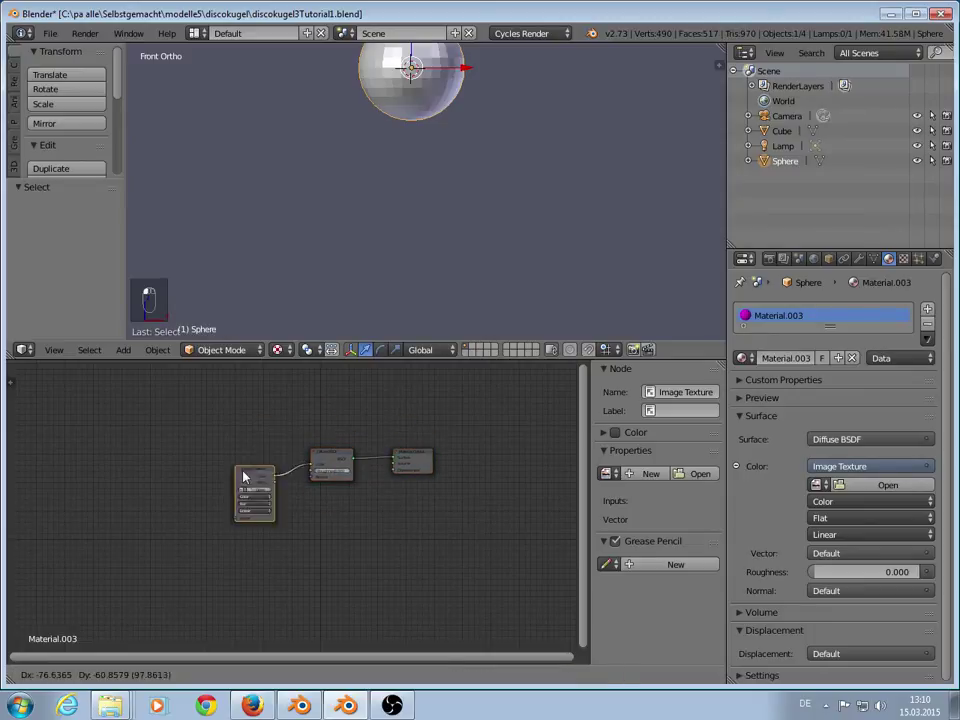
left_click_drag(294, 485, 336, 526)
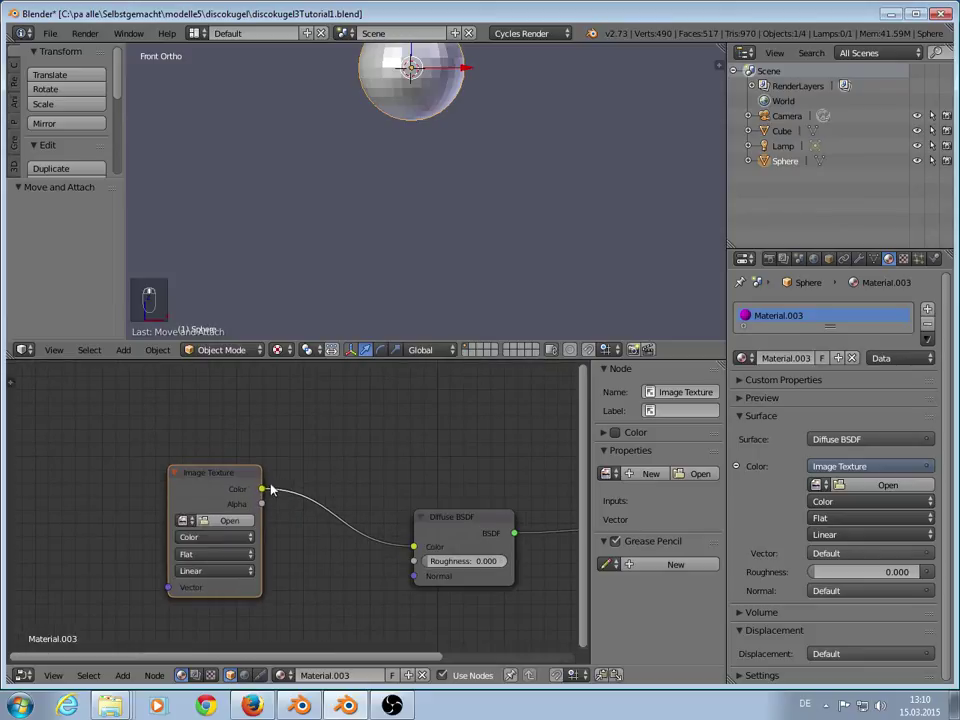
left_click_drag(337, 510, 275, 514)
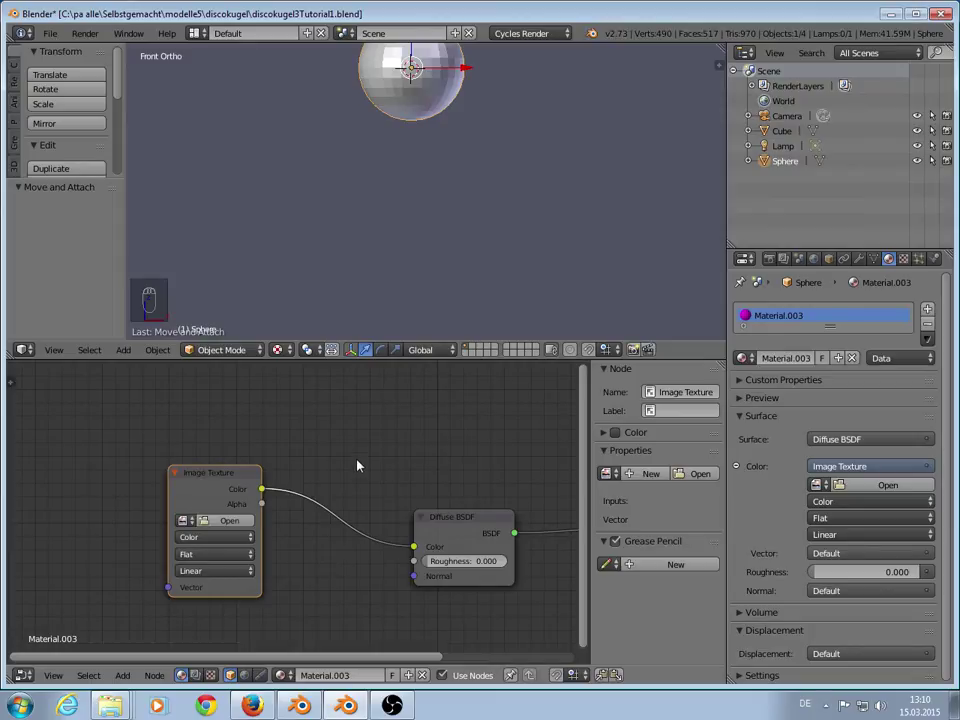
left_click_drag(361, 467, 336, 521)
left_click(332, 428)
left_click_drag(317, 382, 291, 445)
scroll("down", 3)
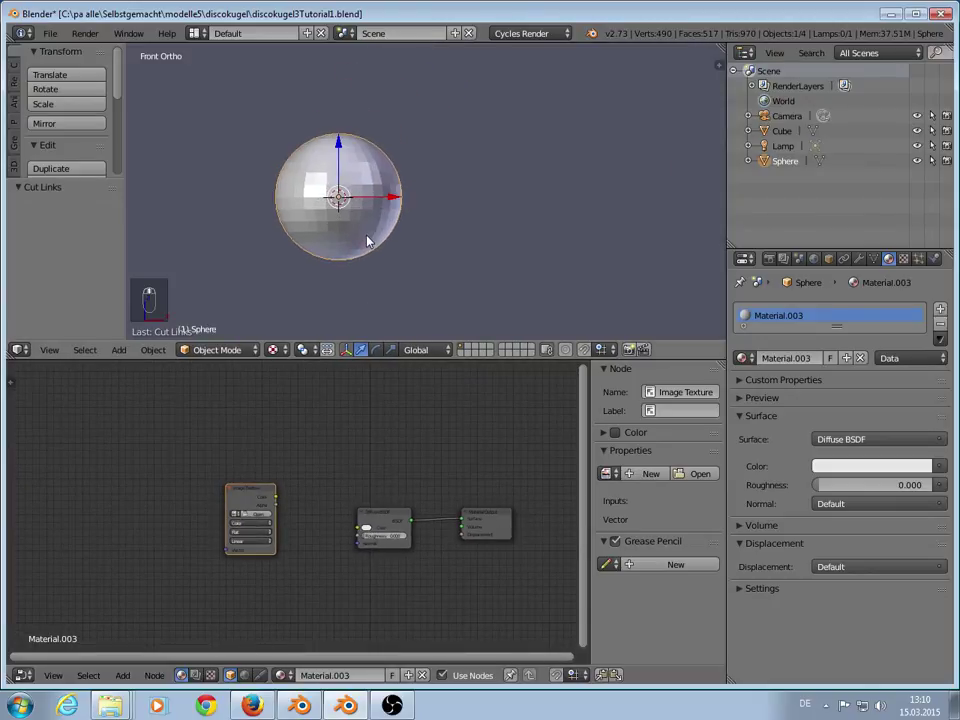
Step: Unwrap the sphere's mesh in Edit Mode with a Sphere Projection
middle_click(365, 223)
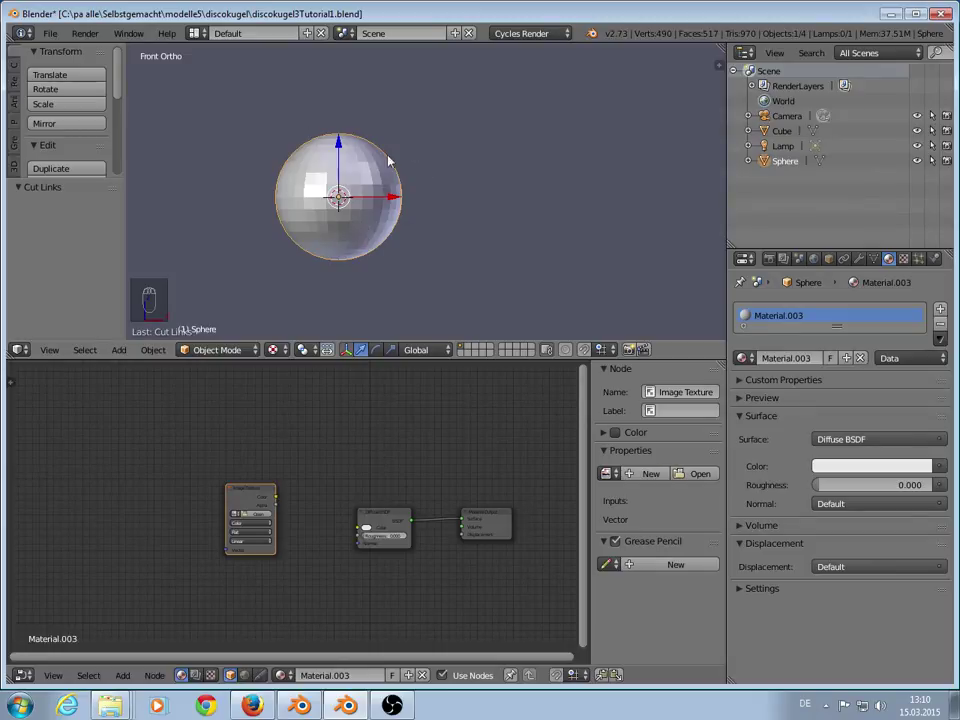
key("Tab")
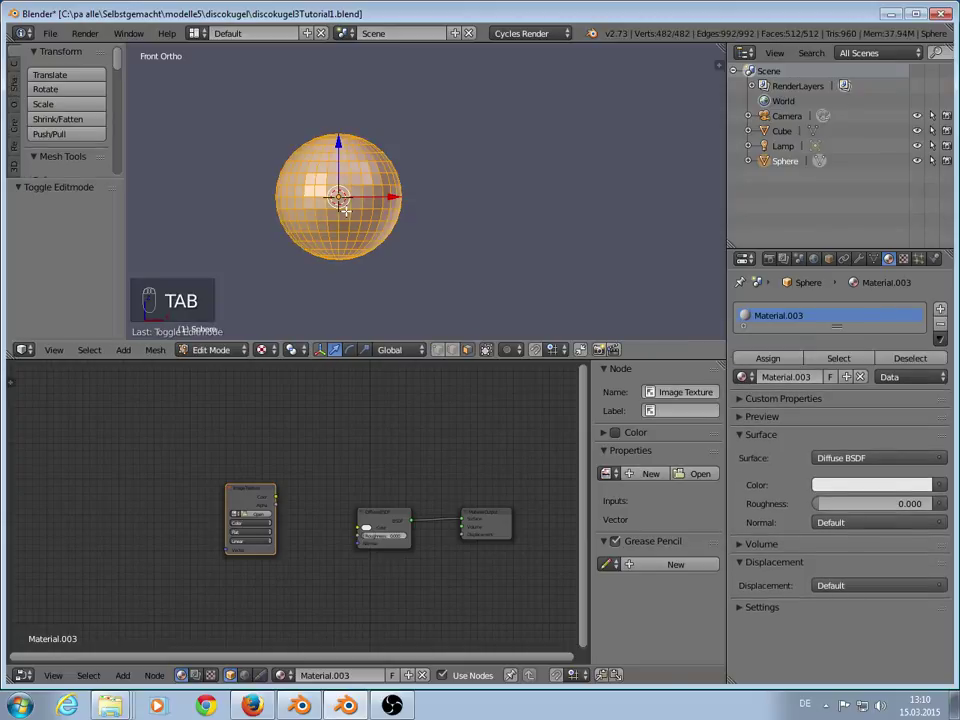
key("u")
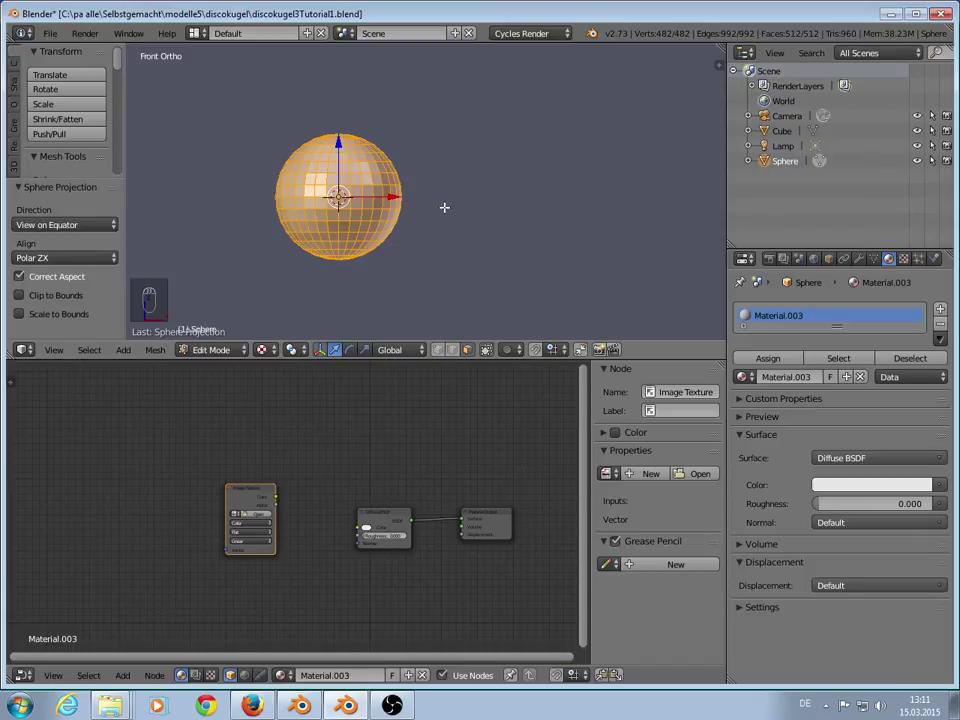
Step: Leave edit mode and add a Texture Coordinate node to the sphere's material
key("Tab")
left_click_drag(308, 406, 121, 697)
left_click_drag(130, 683, 164, 658)
left_click_drag(160, 703, 281, 414)
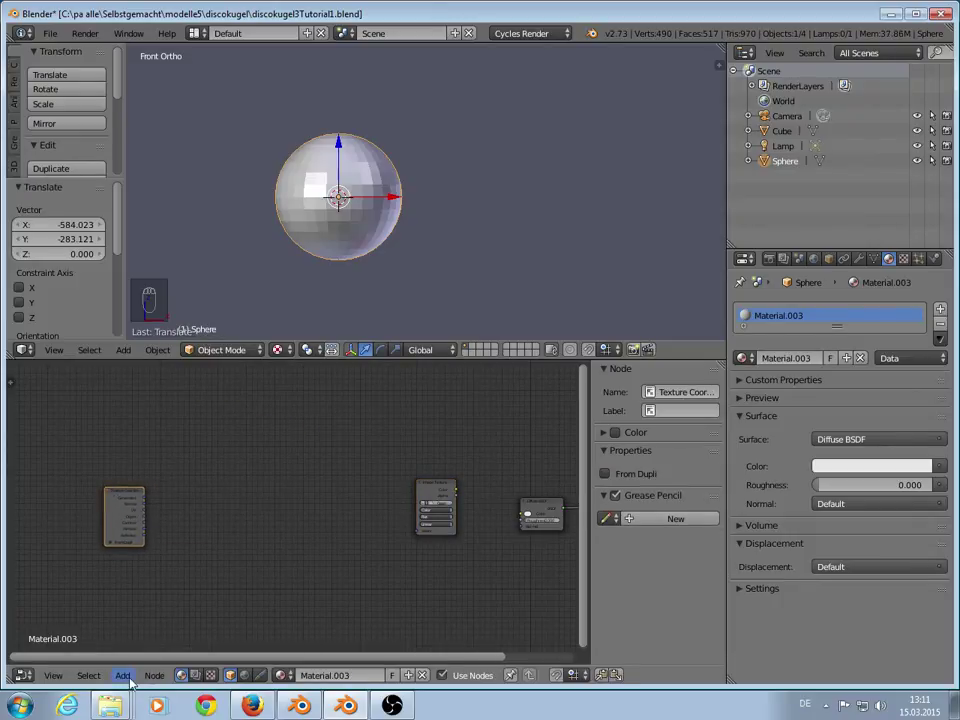
left_click_drag(138, 682, 175, 575)
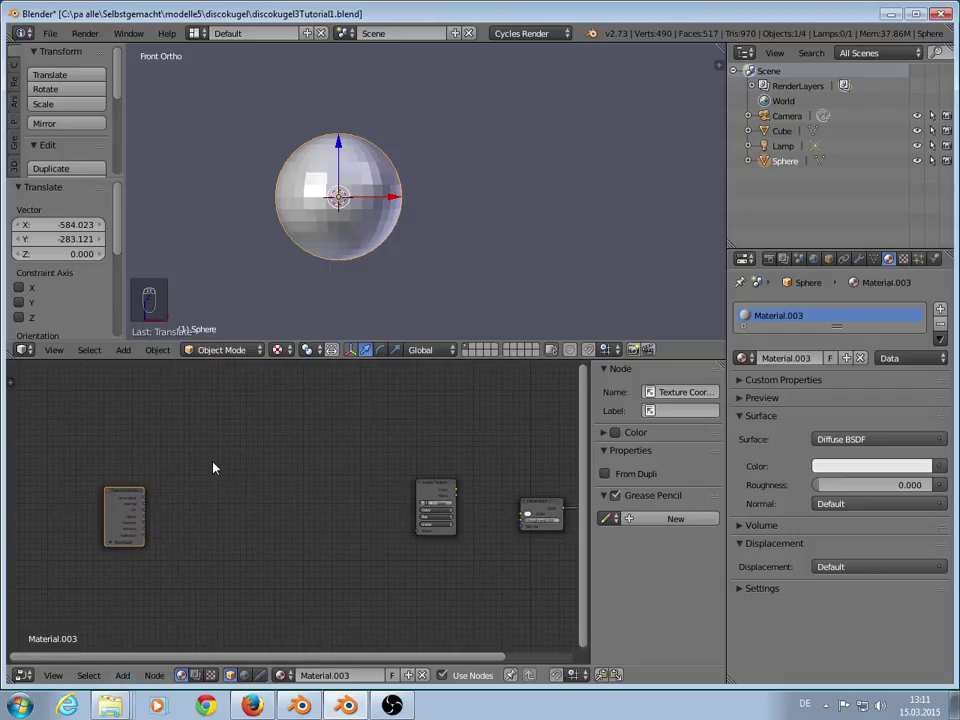
left_click_drag(130, 679, 174, 585)
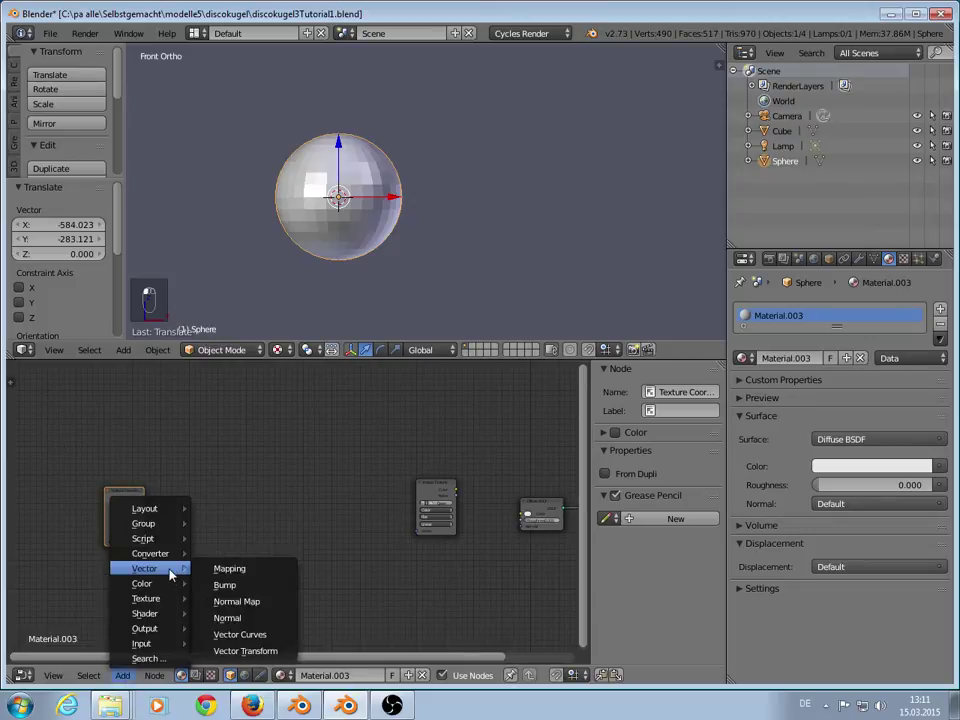
Step: Add a Mapping node and arrange it between Texture Coordinate and Image Texture
left_click_drag(235, 551, 157, 484)
left_click(157, 484)
left_click(310, 559)
middle_click(320, 565)
left_click(342, 567)
left_click_drag(262, 546, 189, 489)
left_click_drag(189, 489, 248, 538)
Step: Wire Texture Coordinate into Mapping and Mapping into the Image Texture vector
middle_click(160, 703)
left_click_drag(157, 703, 432, 496)
left_click_drag(432, 496, 238, 470)
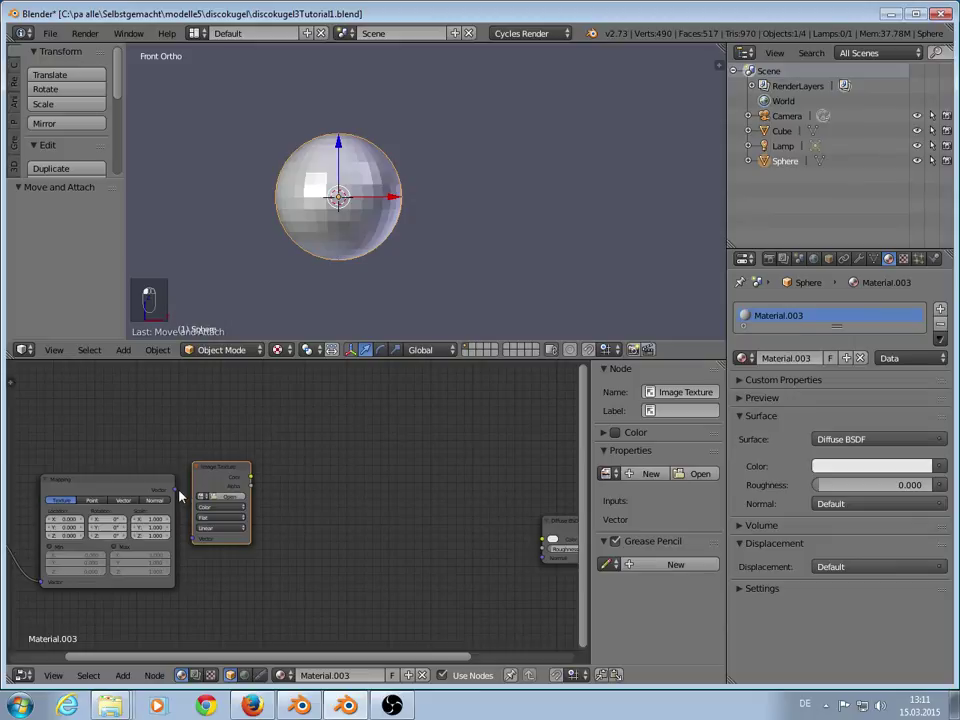
left_click_drag(212, 534, 235, 476)
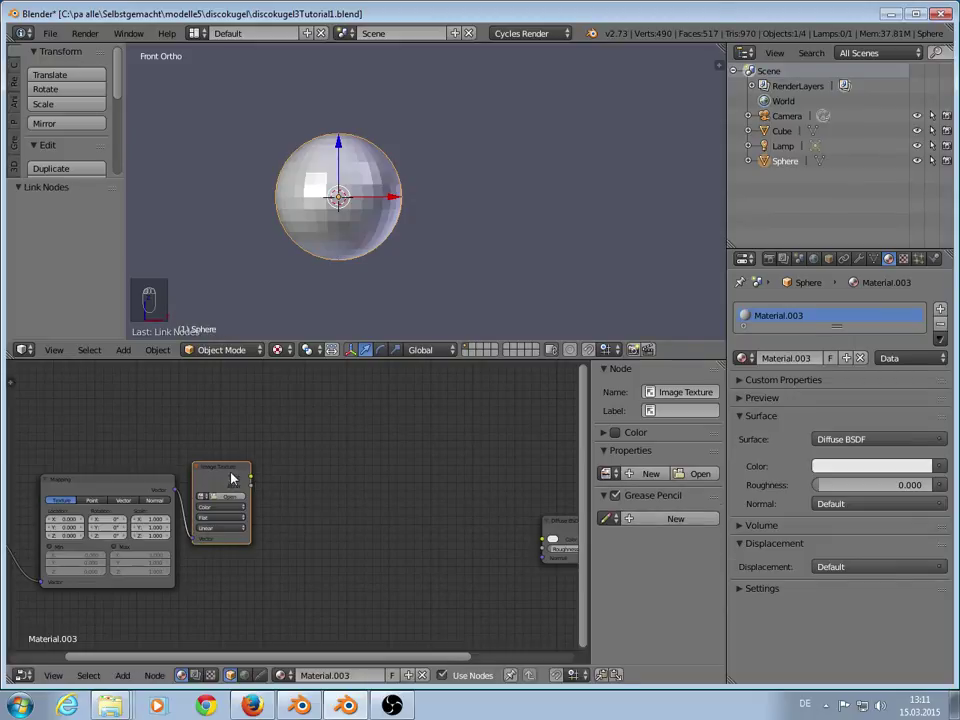
left_click_drag(406, 608, 443, 570)
left_click_drag(470, 524, 355, 553)
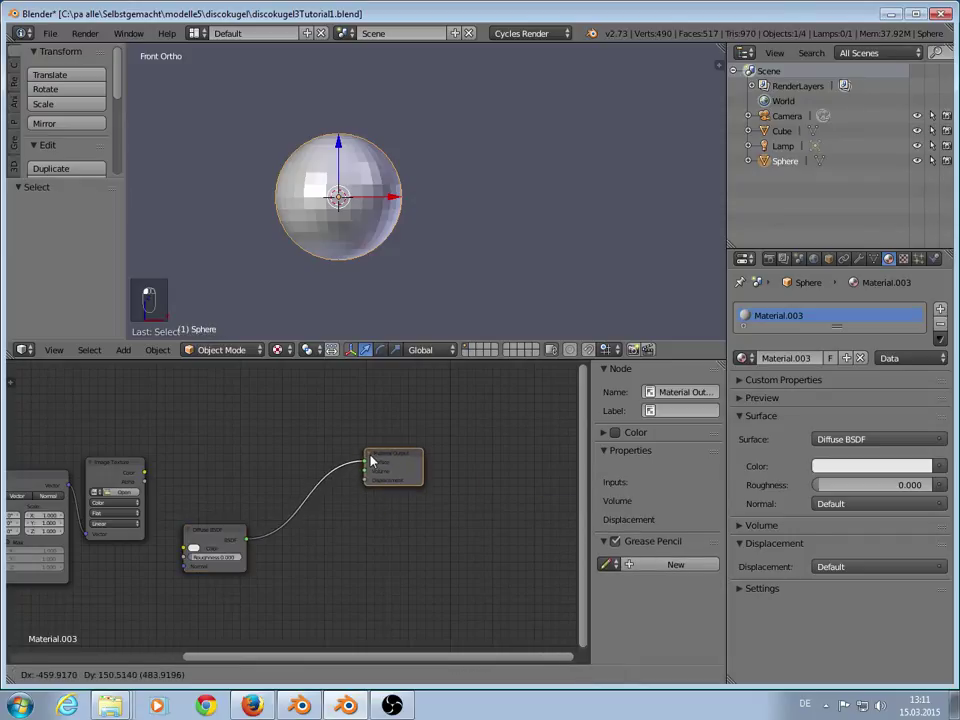
Step: Move the Diffuse BSDF aside and add Transparent BSDF and Mix Shader nodes
left_click_drag(211, 514, 69, 536)
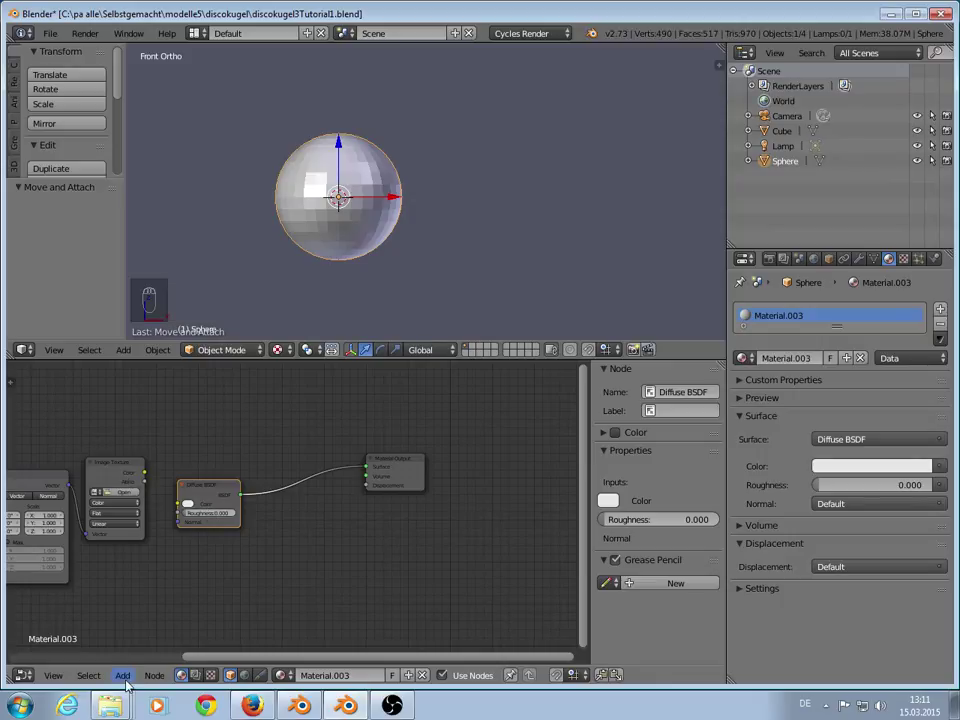
left_click_drag(128, 684, 173, 616)
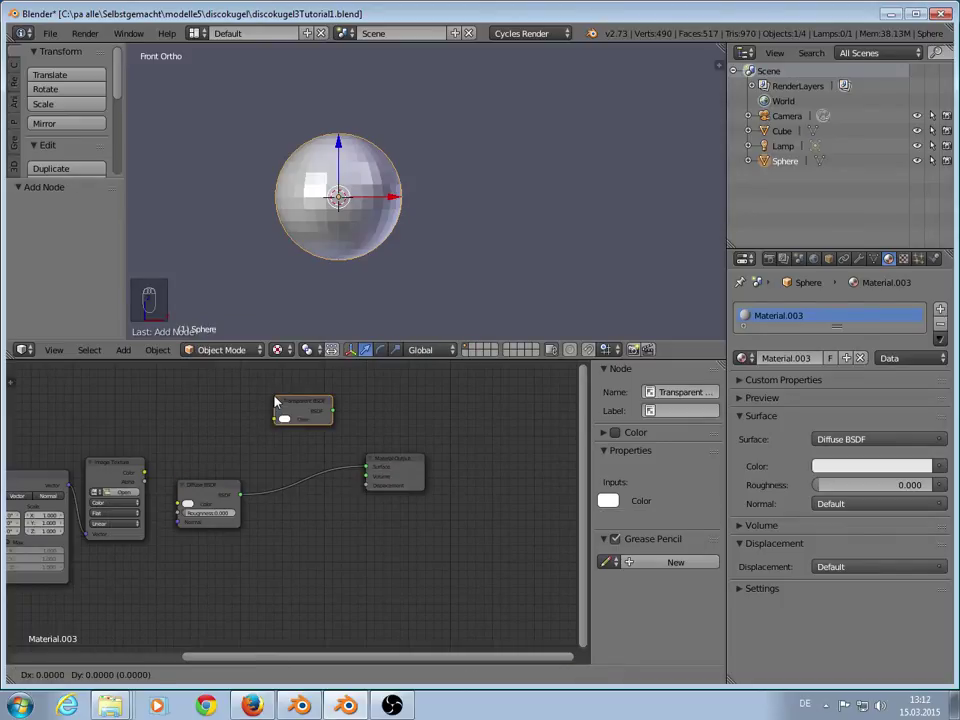
double_click(184, 557)
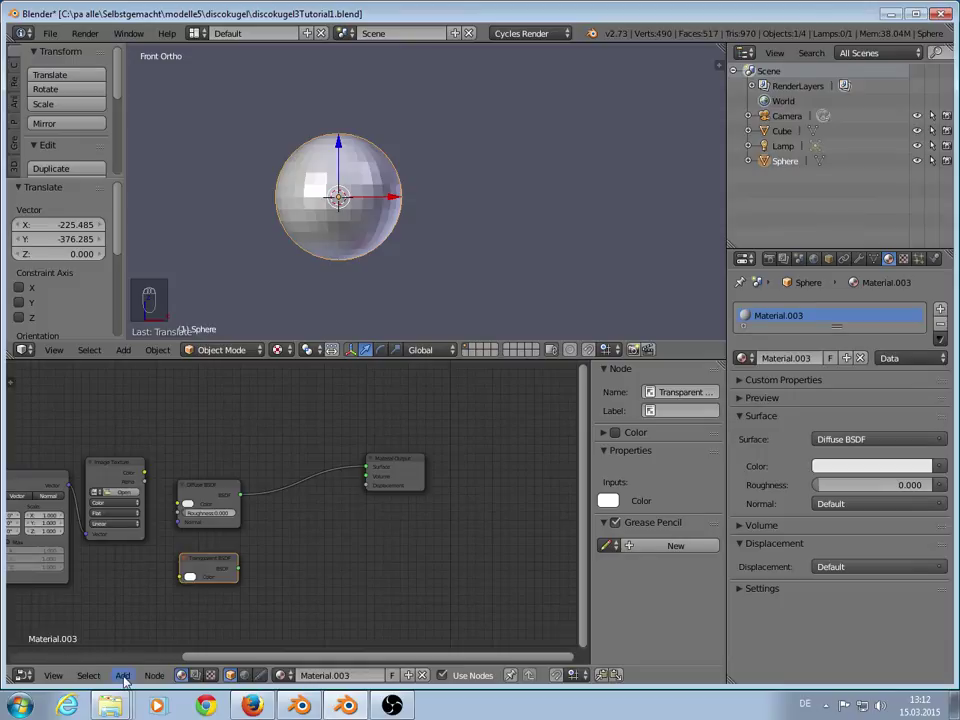
left_click_drag(130, 681, 244, 328)
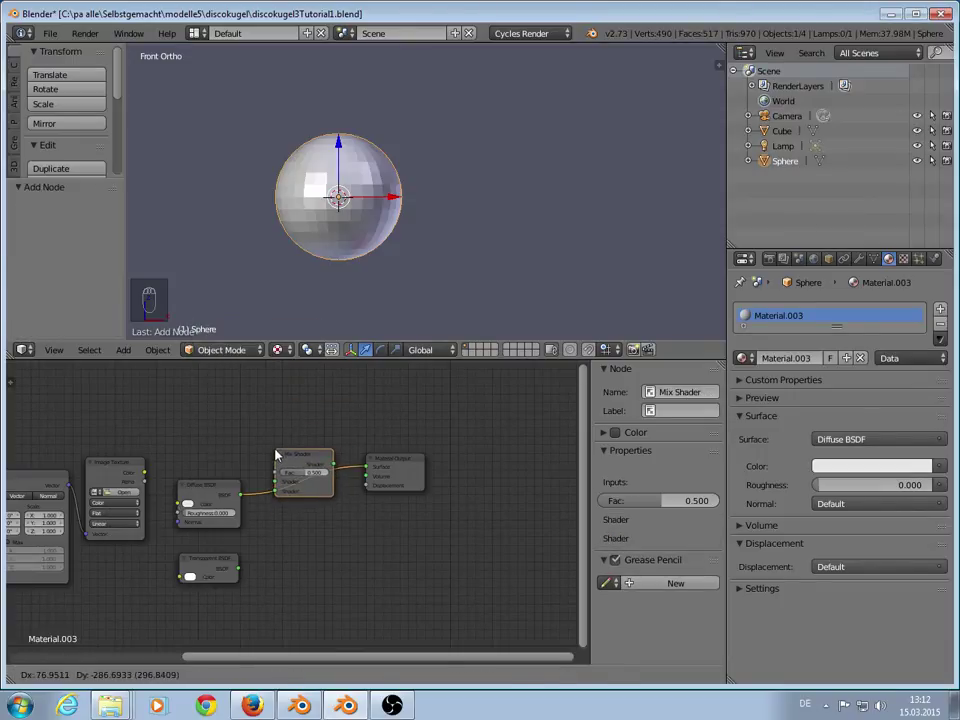
Step: Feed Diffuse and Transparent into the Mix Shader, Image Texture into Fac, Mix into Material Output
left_click_drag(245, 572, 153, 475)
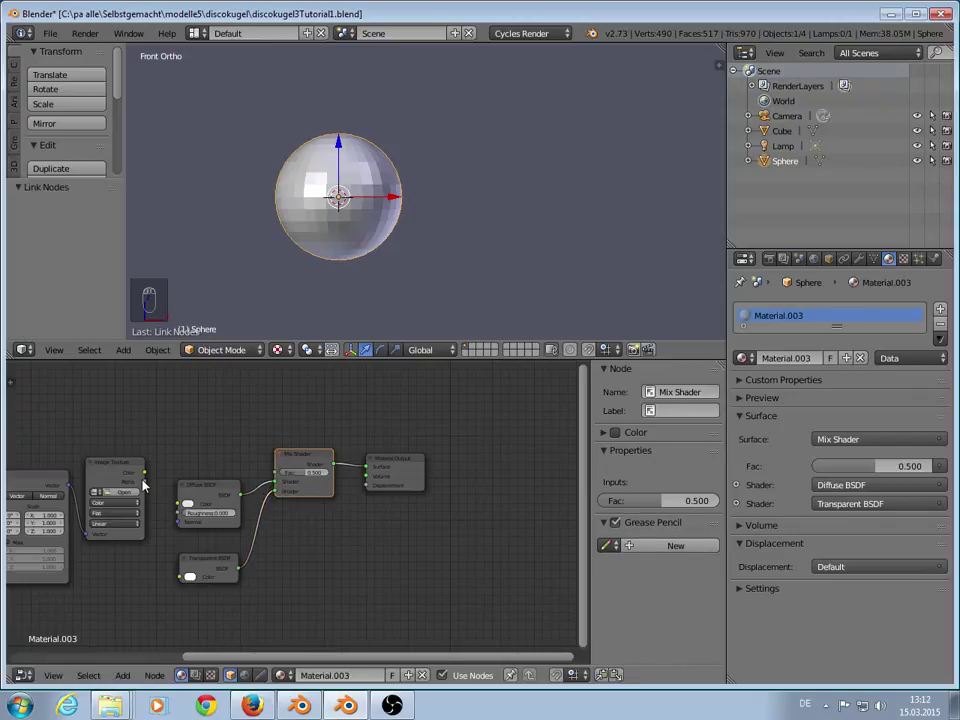
left_click_drag(149, 485, 283, 476)
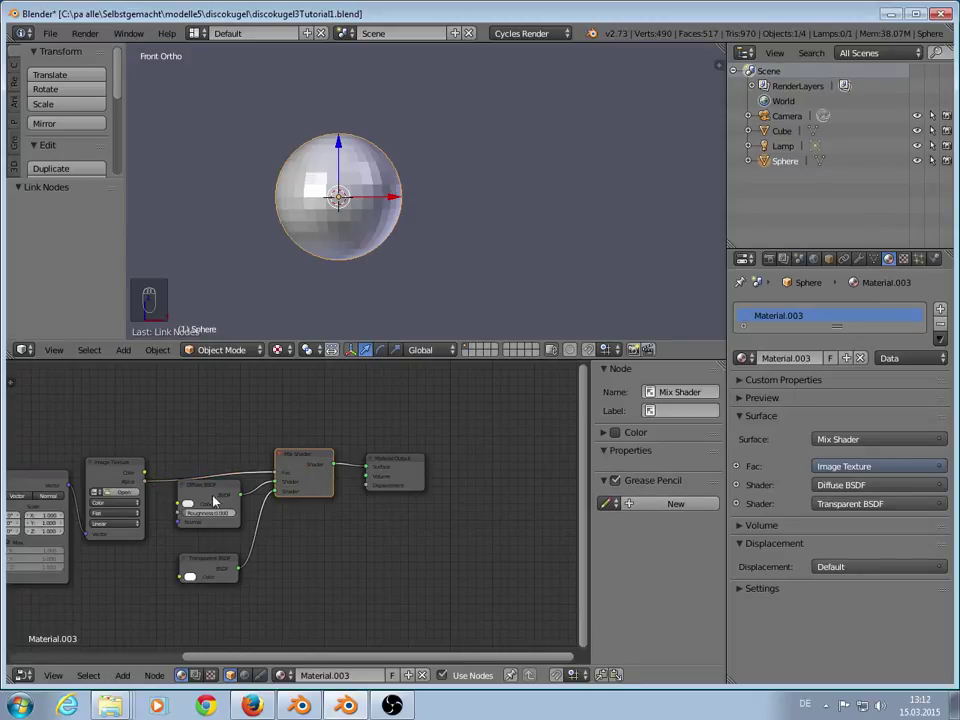
left_click_drag(216, 492, 212, 562)
left_click_drag(776, 425, 746, 399)
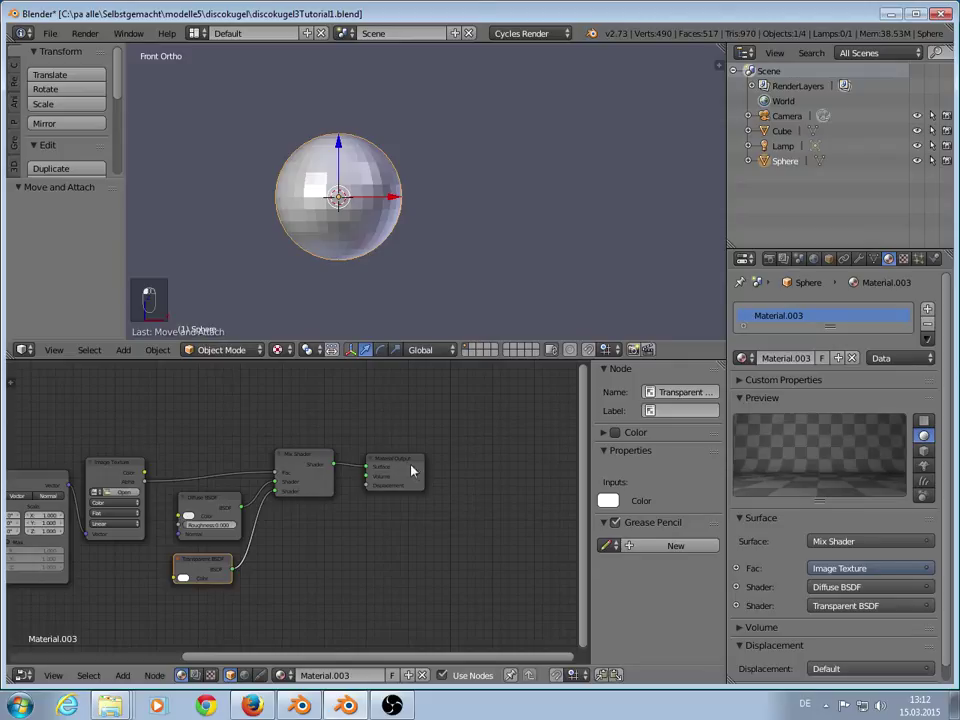
left_click_drag(414, 466, 157, 482)
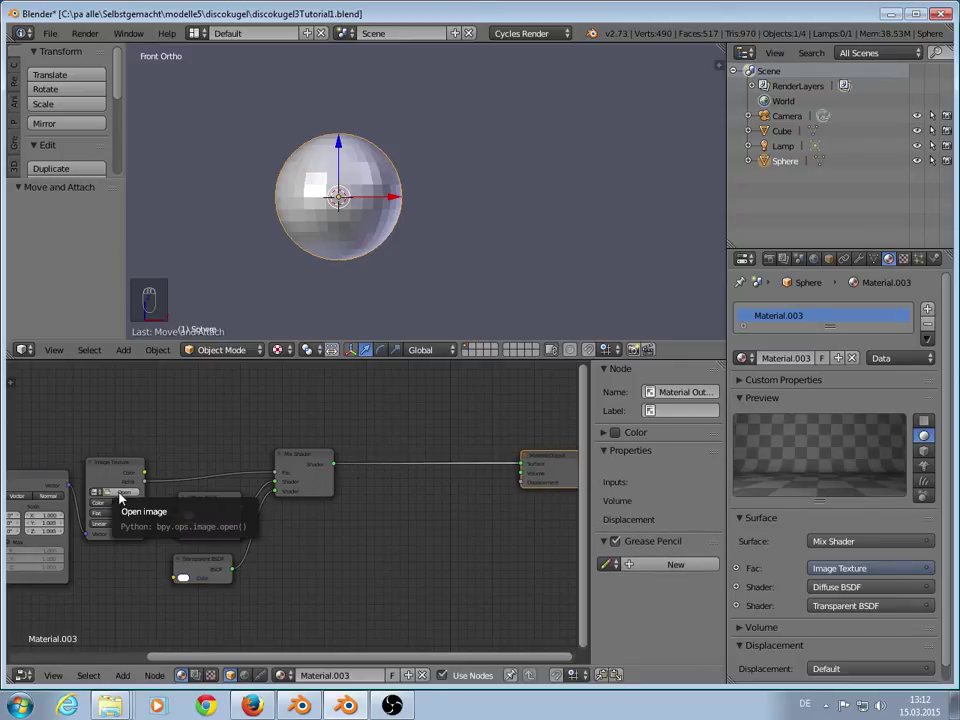
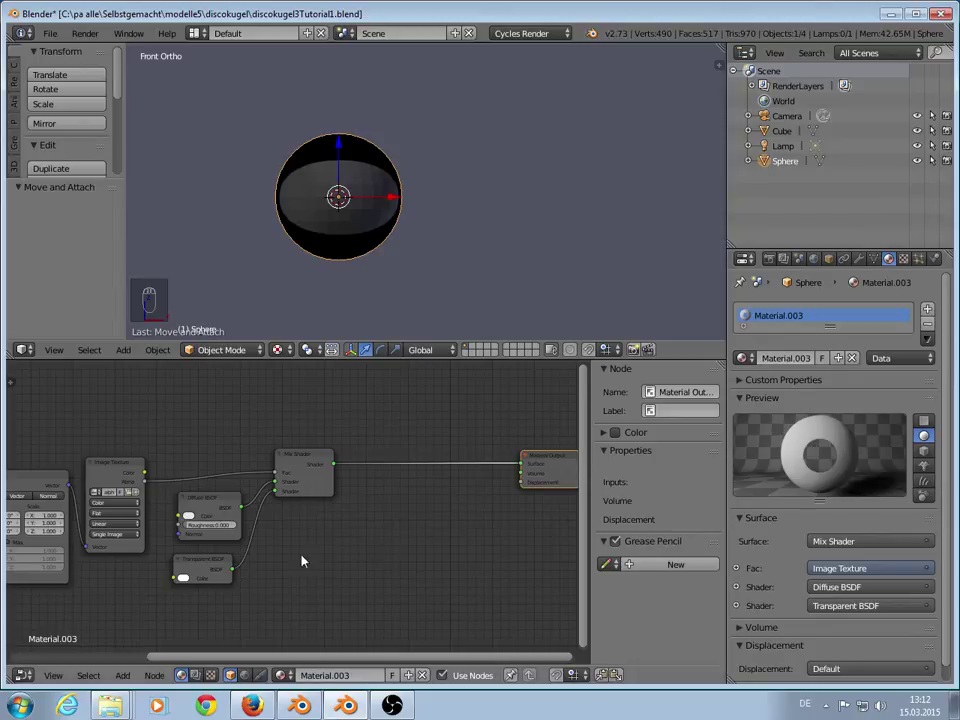
Step: Load alphatexture1.png into the Image Texture so the sphere shows dense dots
left_click_drag(394, 446, 367, 304)
left_click_drag(406, 204, 413, 212)
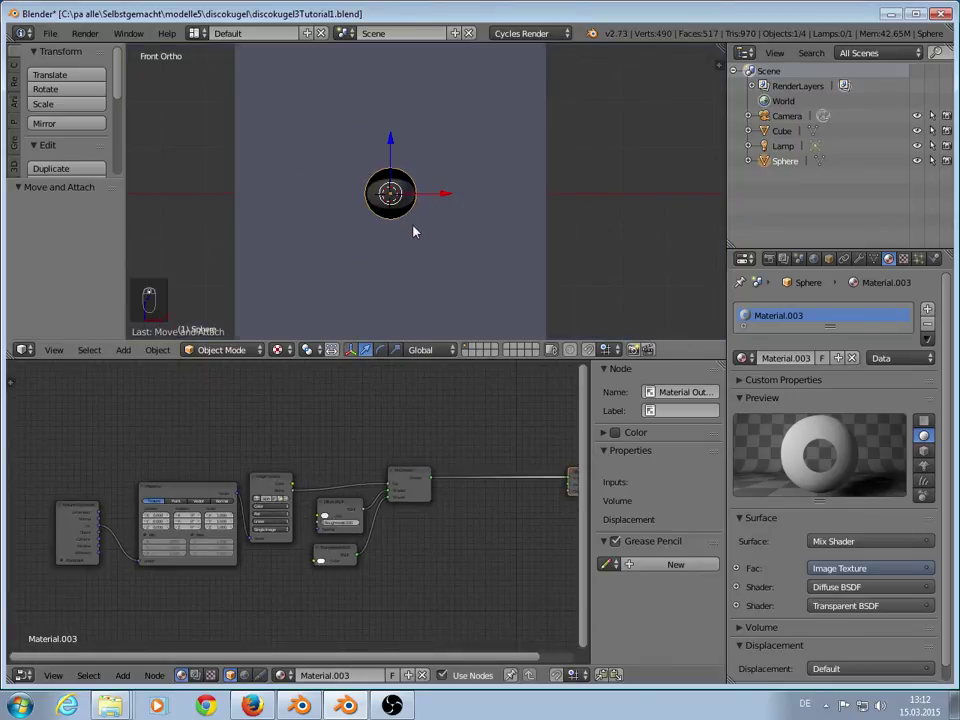
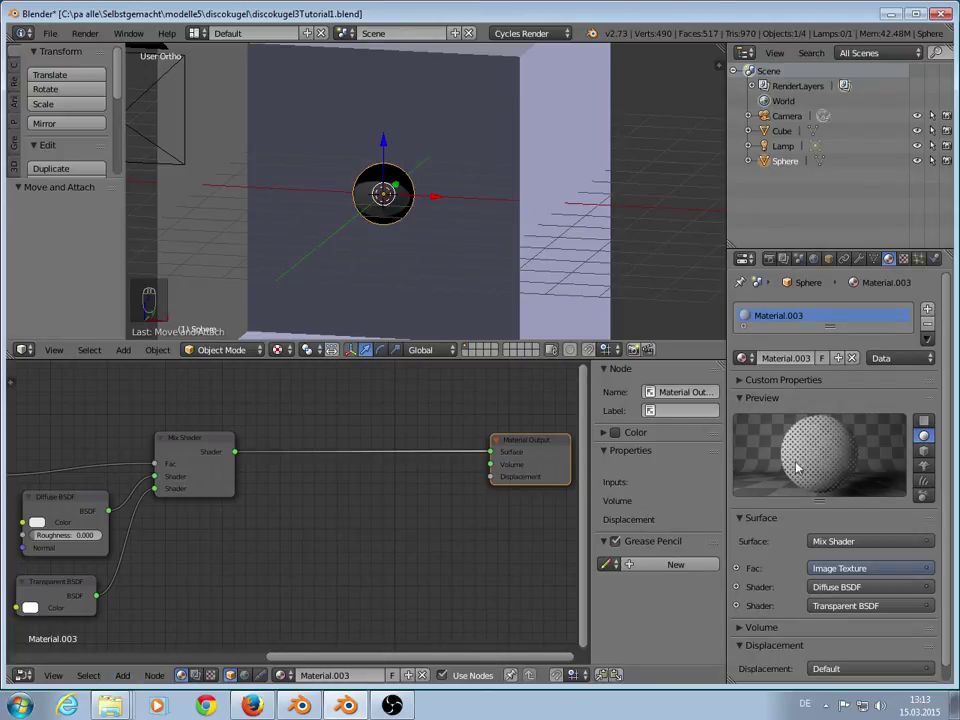
Step: Mix a roughness-0 Glossy BSDF into the dotted material through a second Mix Shader at factor 0.745
left_click_drag(75, 700, 119, 642)
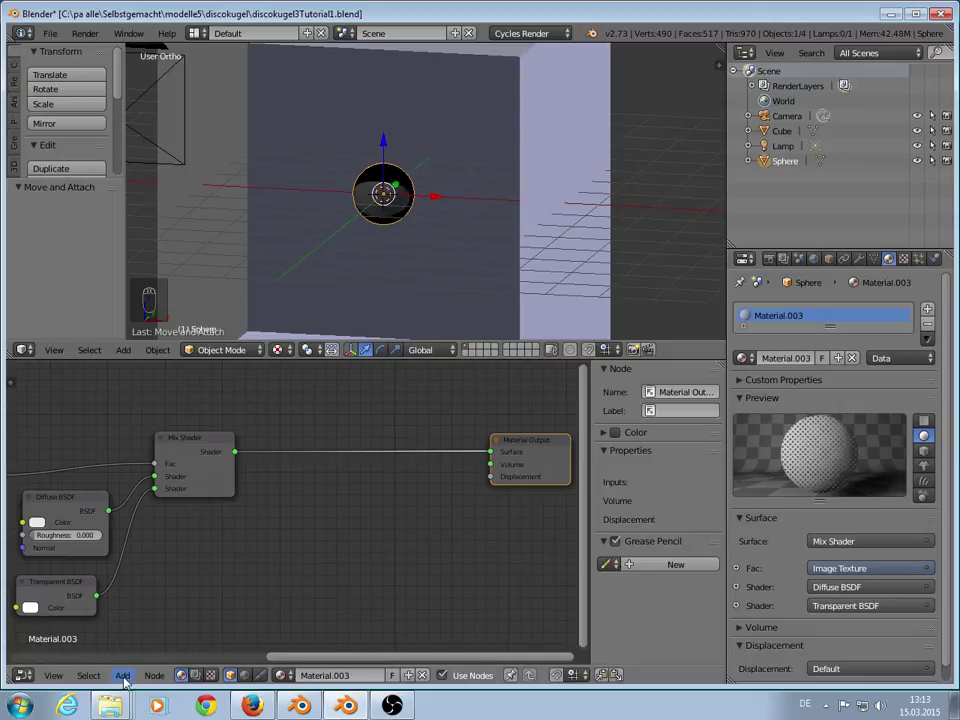
left_click_drag(125, 680, 182, 605)
left_click_drag(182, 605, 170, 603)
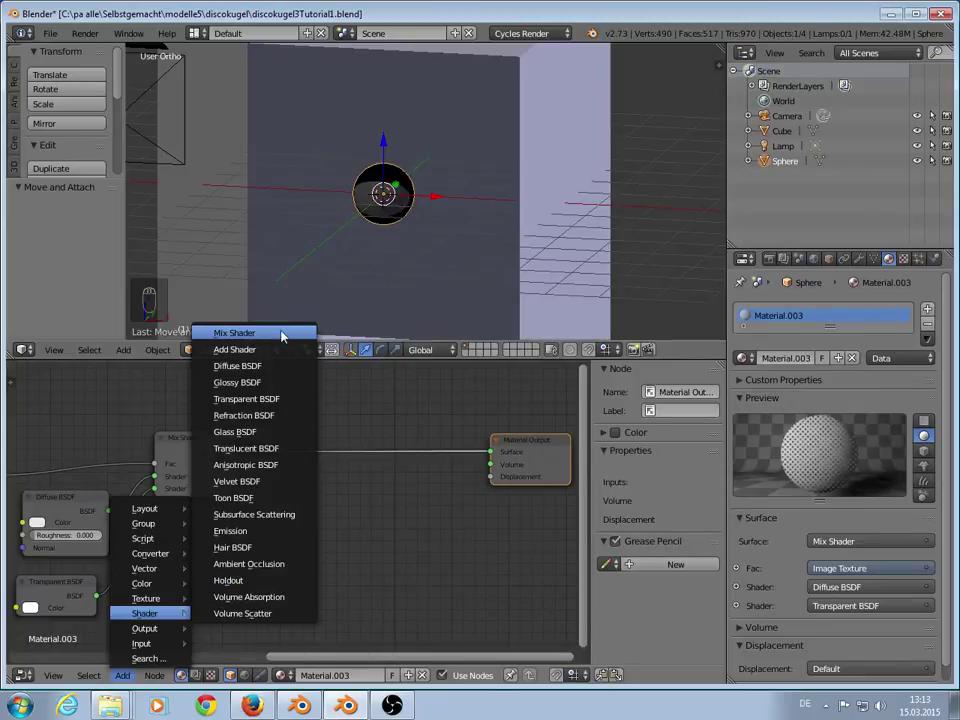
left_click_drag(129, 677, 159, 621)
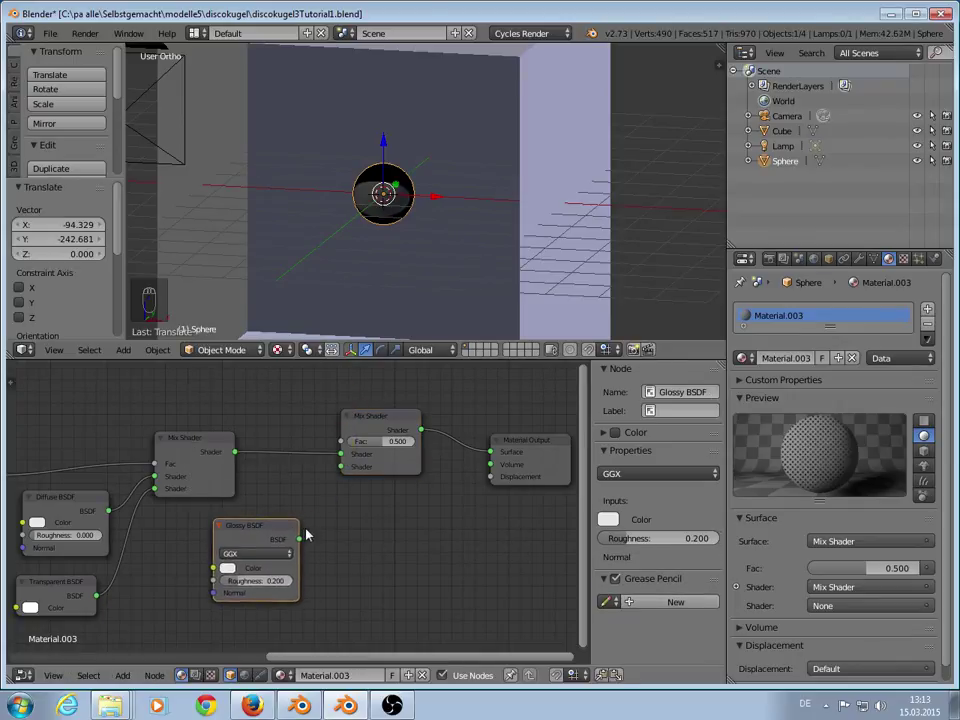
left_click_drag(304, 544, 480, 454)
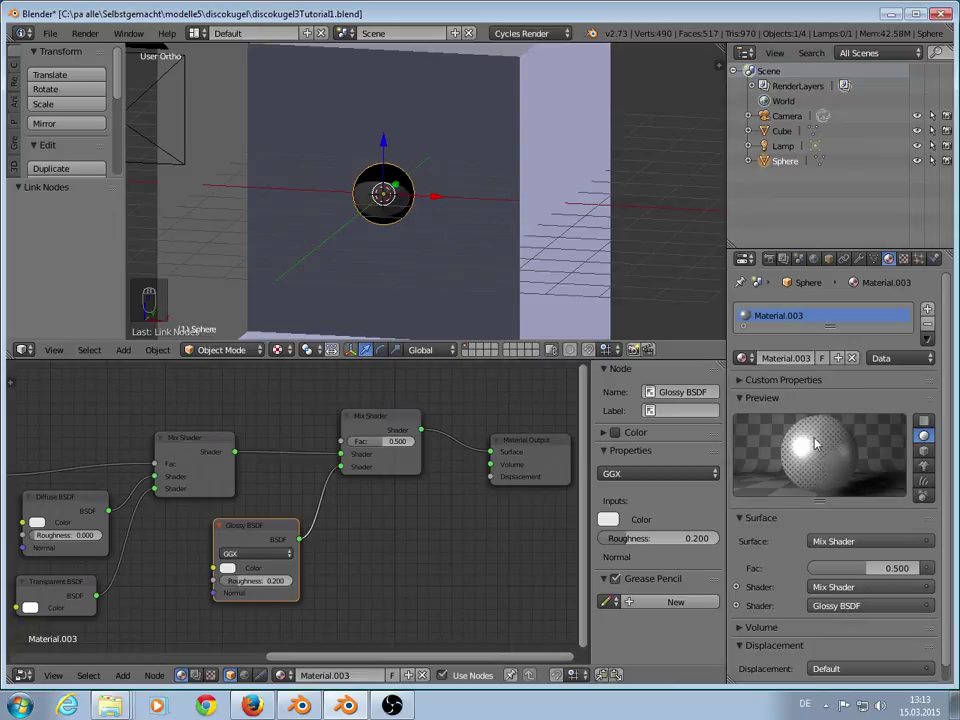
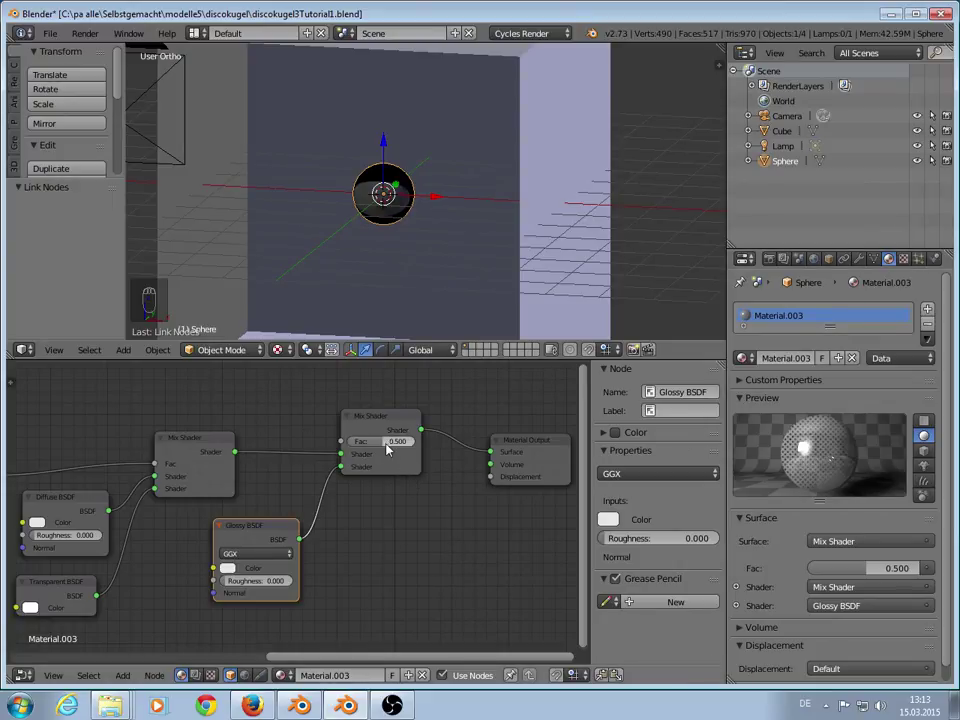
left_click(809, 443)
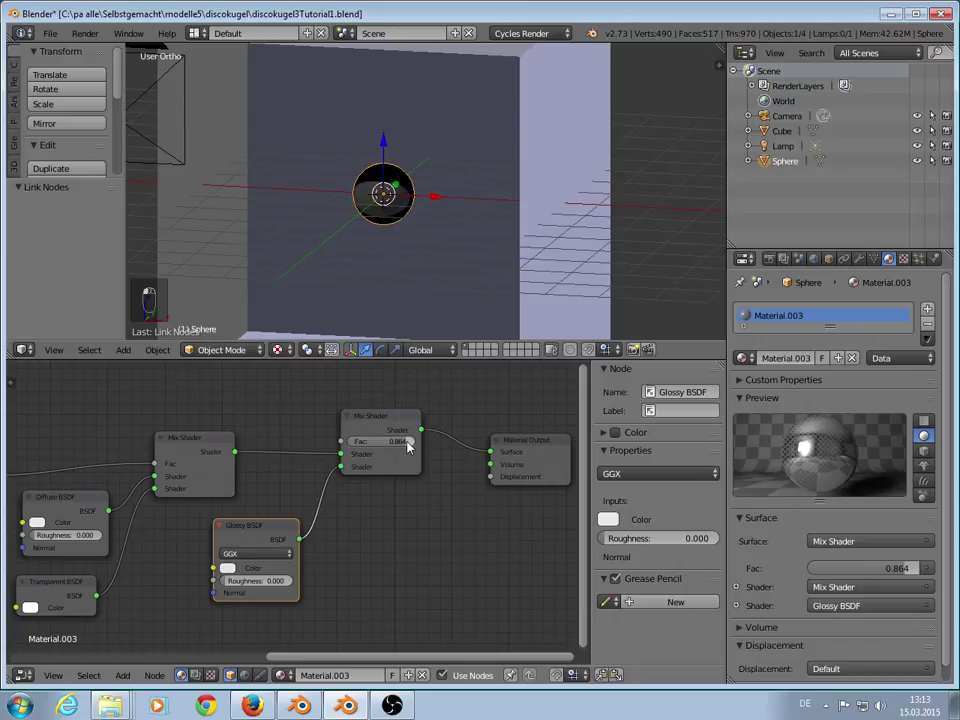
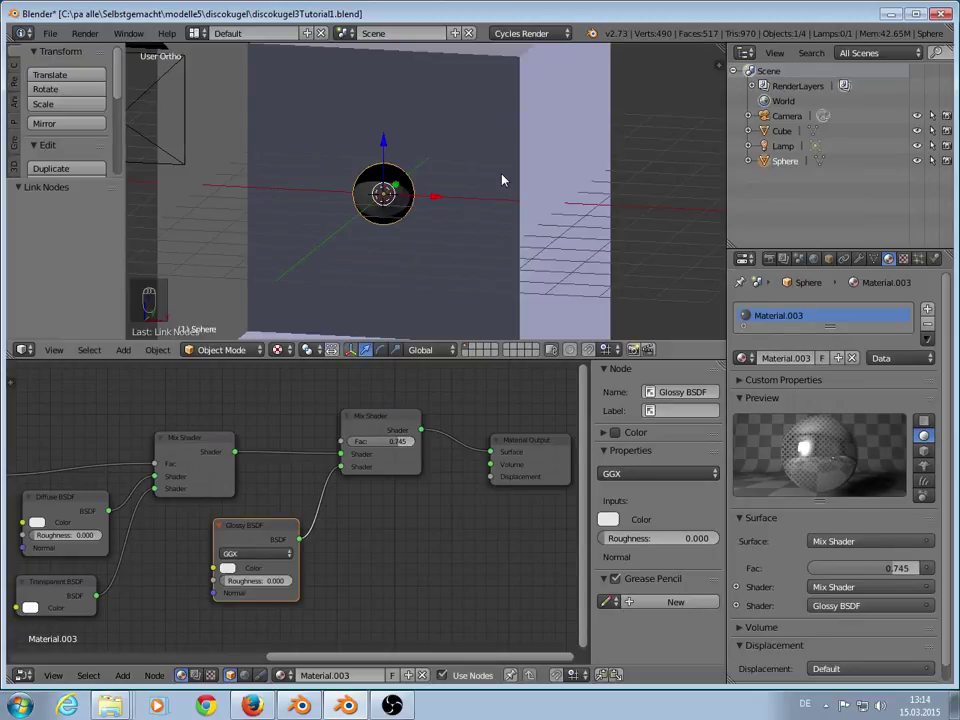
Step: Select the yellow lamp from the Outliner and show its emission settings
left_click_drag(485, 215, 433, 162)
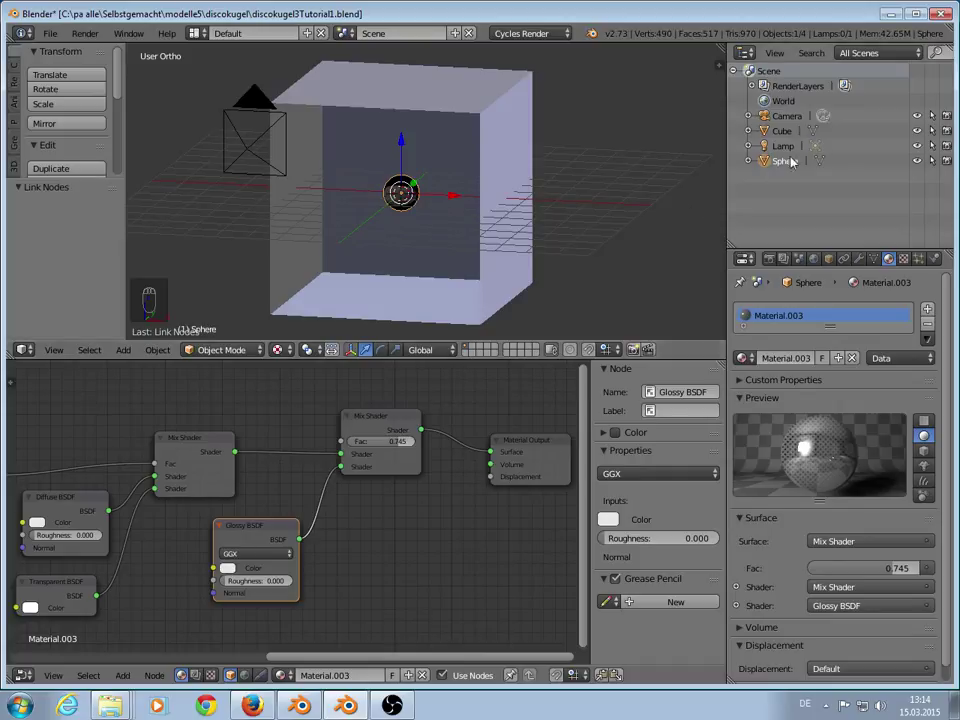
left_click_drag(796, 152, 878, 506)
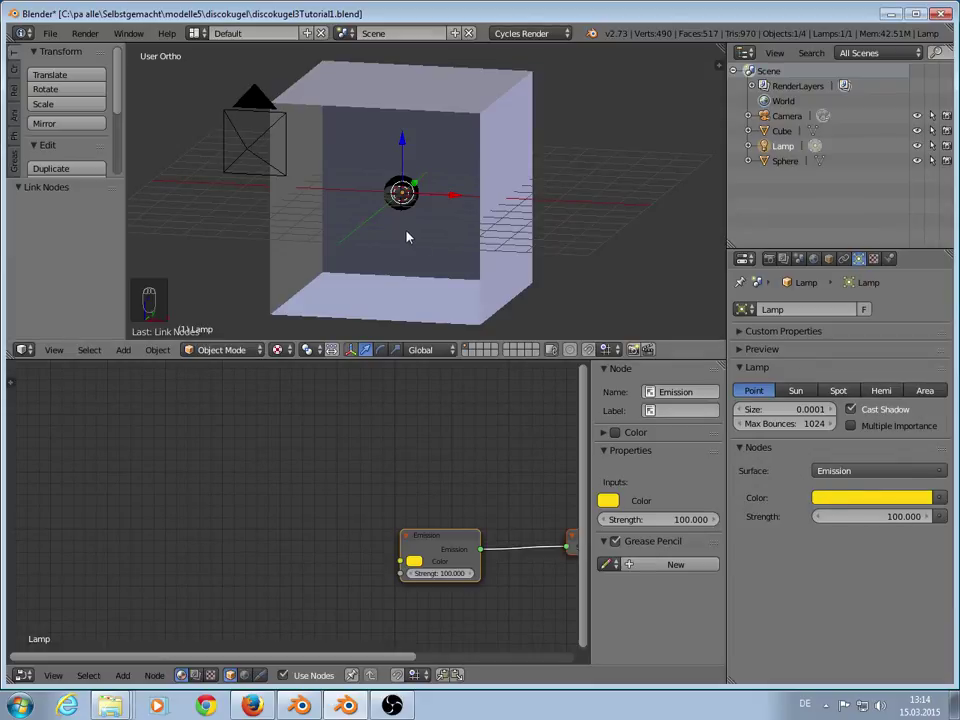
left_click_drag(279, 354, 335, 262)
middle_click(335, 262)
scroll("up", 3)
Step: Preview the room in Rendered shading to check the yellow dot pattern, then return to Solid
left_click_drag(382, 273, 413, 252)
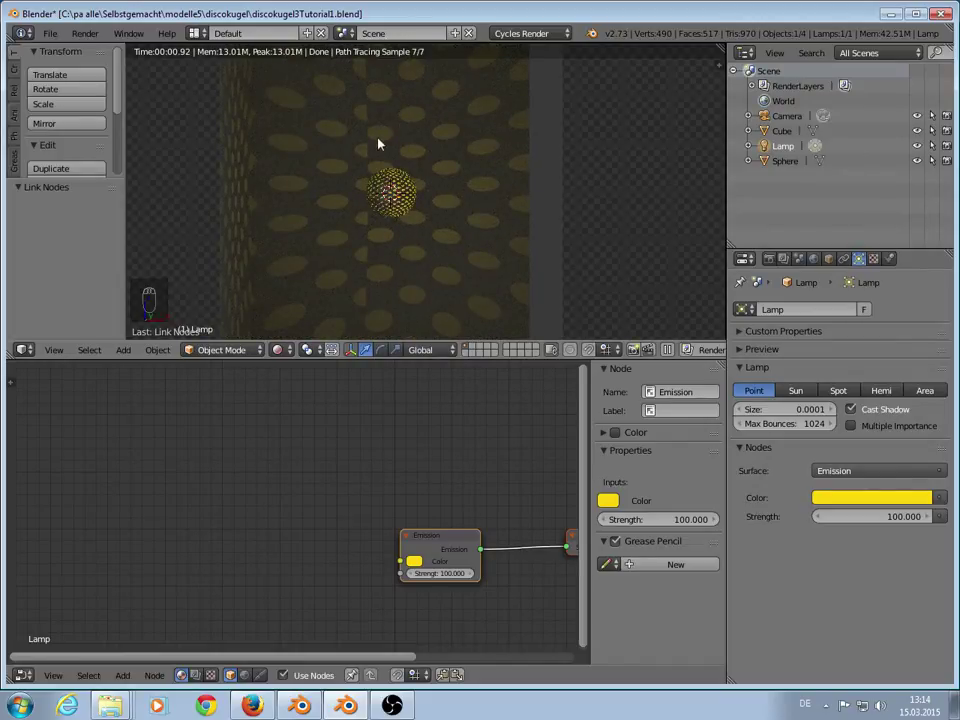
left_click_drag(374, 125, 432, 225)
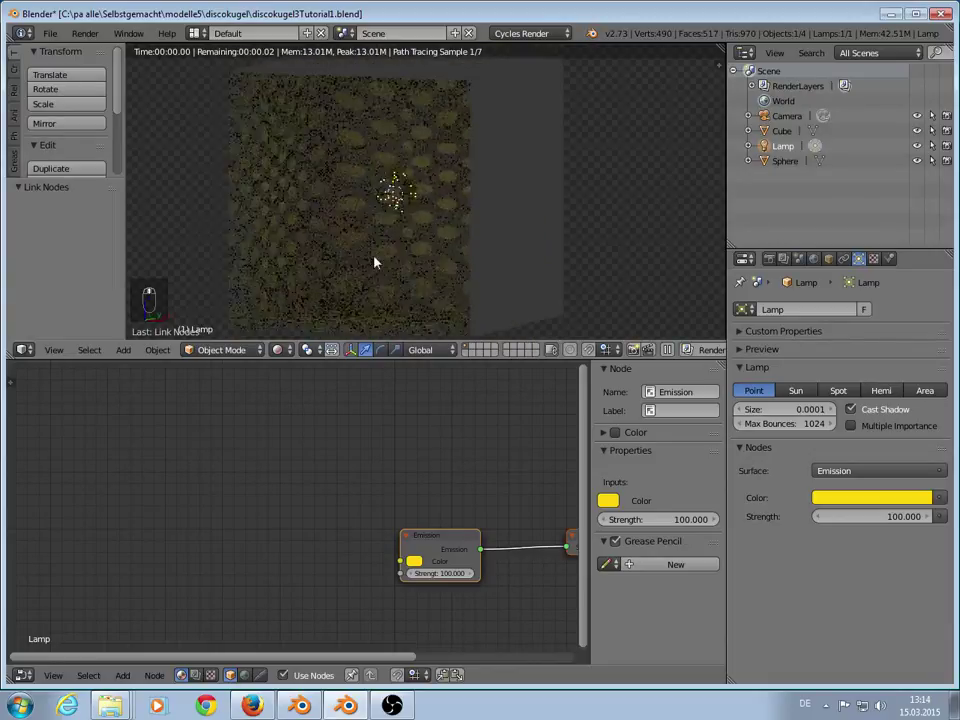
left_click_drag(396, 260, 404, 230)
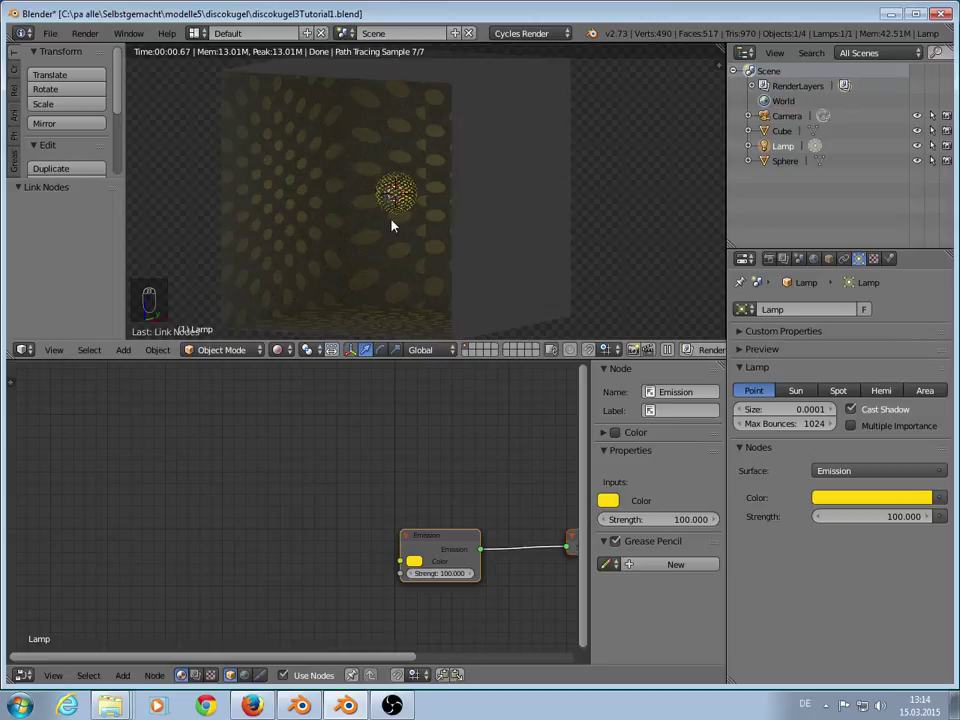
middle_click(424, 251)
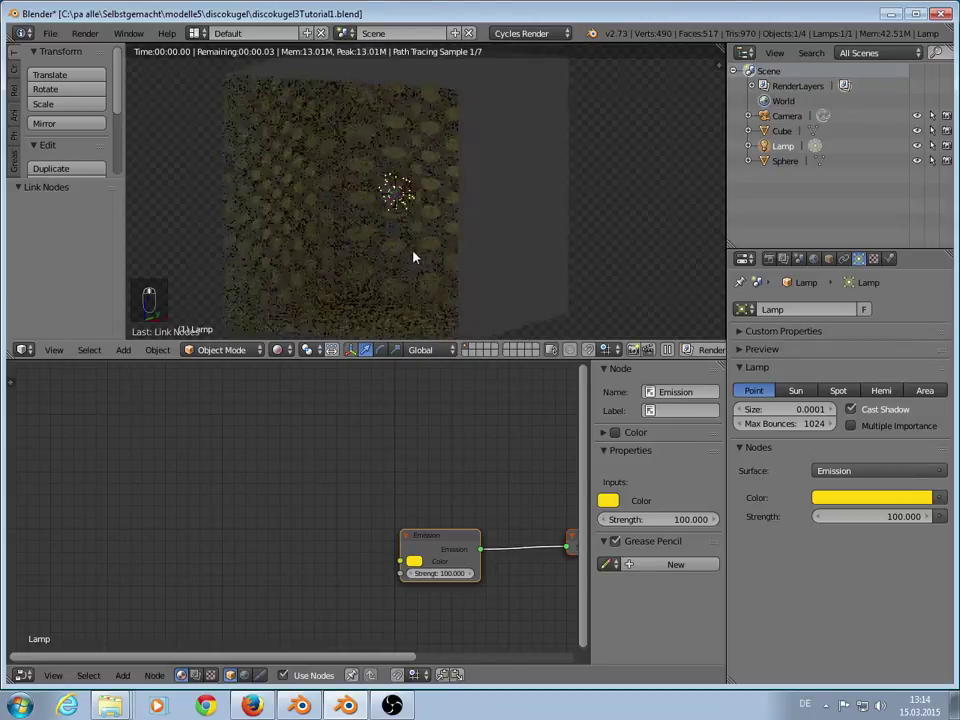
left_click_drag(423, 192, 287, 352)
left_click_drag(287, 352, 327, 314)
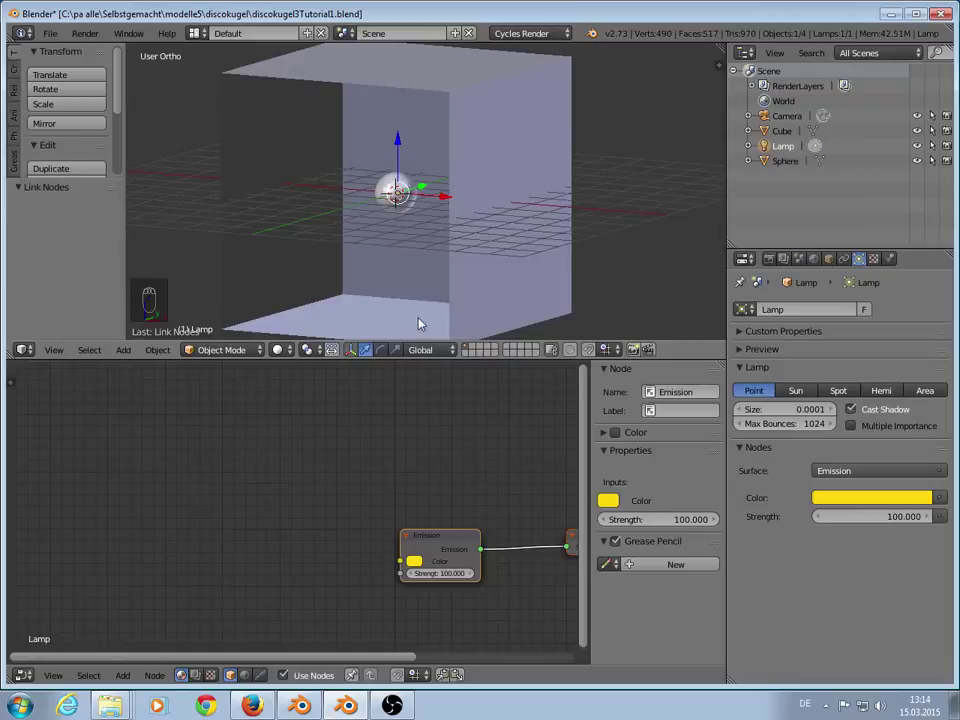
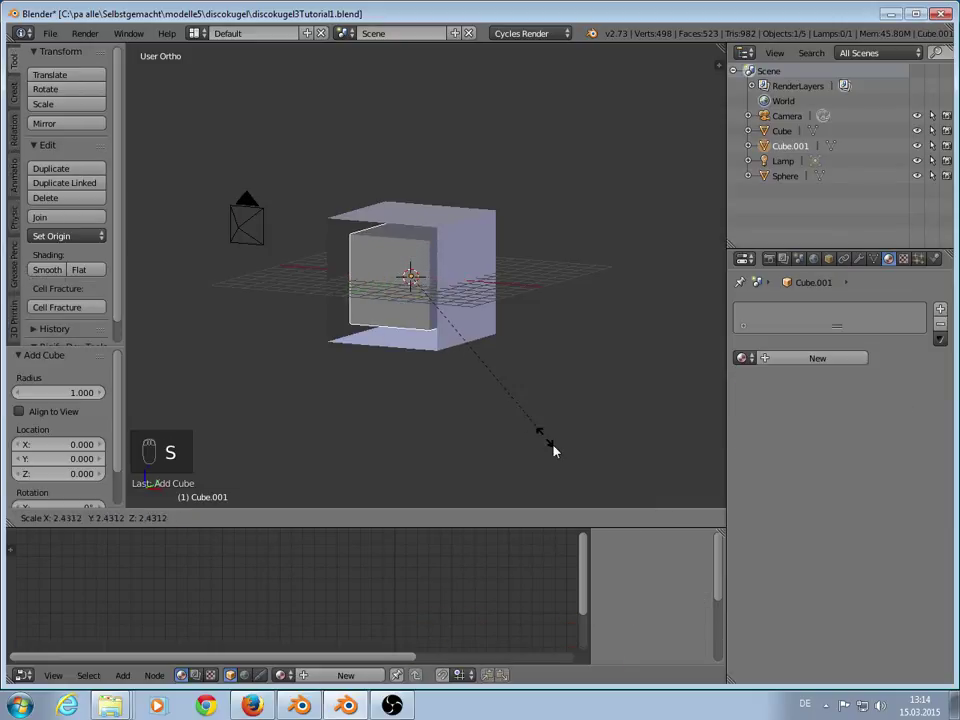
Step: Scale Cube.001 to about 3.06, move it along Y beside the room and give it new Material.004
left_click_drag(484, 348, 487, 276)
left_click_drag(466, 270, 306, 385)
middle_click(306, 385)
double_click(316, 381)
middle_click(316, 381)
left_click_drag(304, 386, 826, 366)
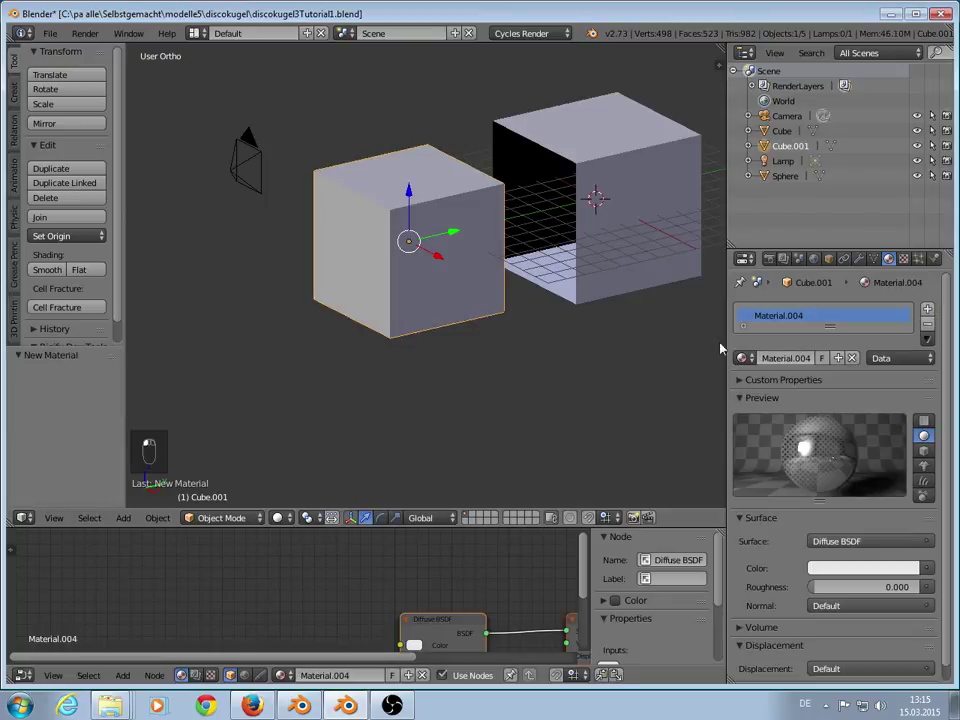
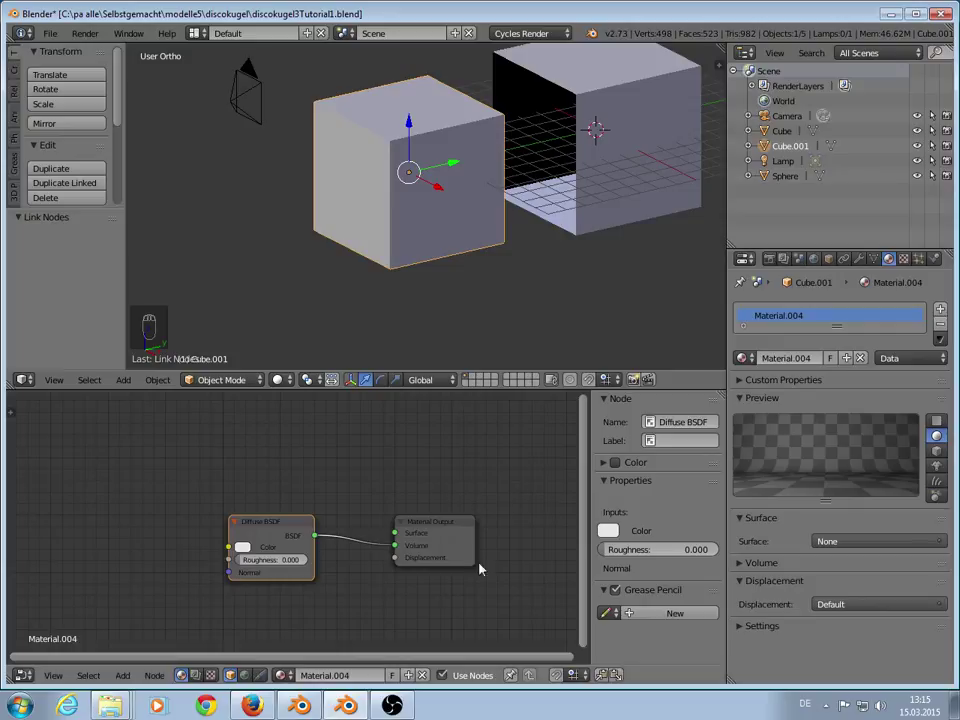
Step: Give Cube.001 a Volume Scatter shader with no surface and check it in a rendered preview
left_click_drag(289, 527, 800, 557)
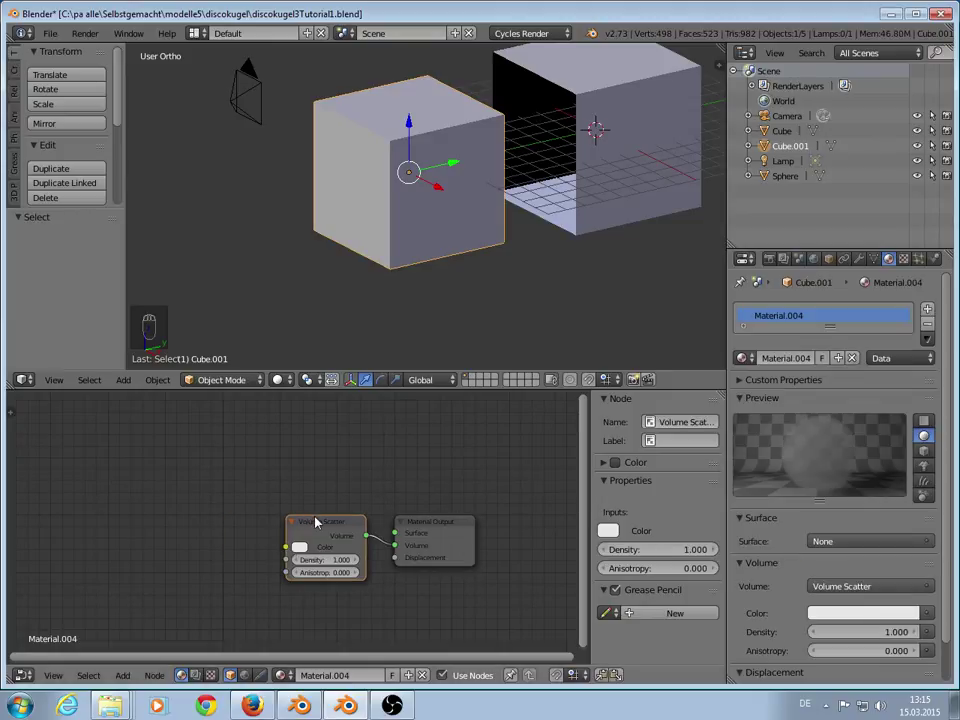
left_click_drag(318, 525, 842, 492)
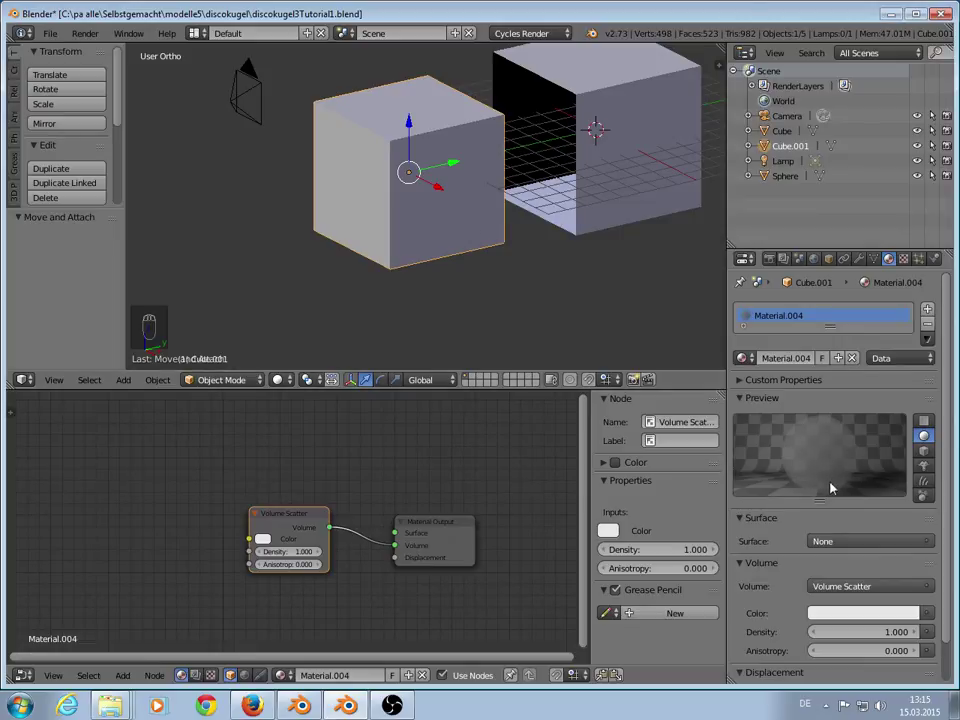
left_click_drag(280, 387, 342, 274)
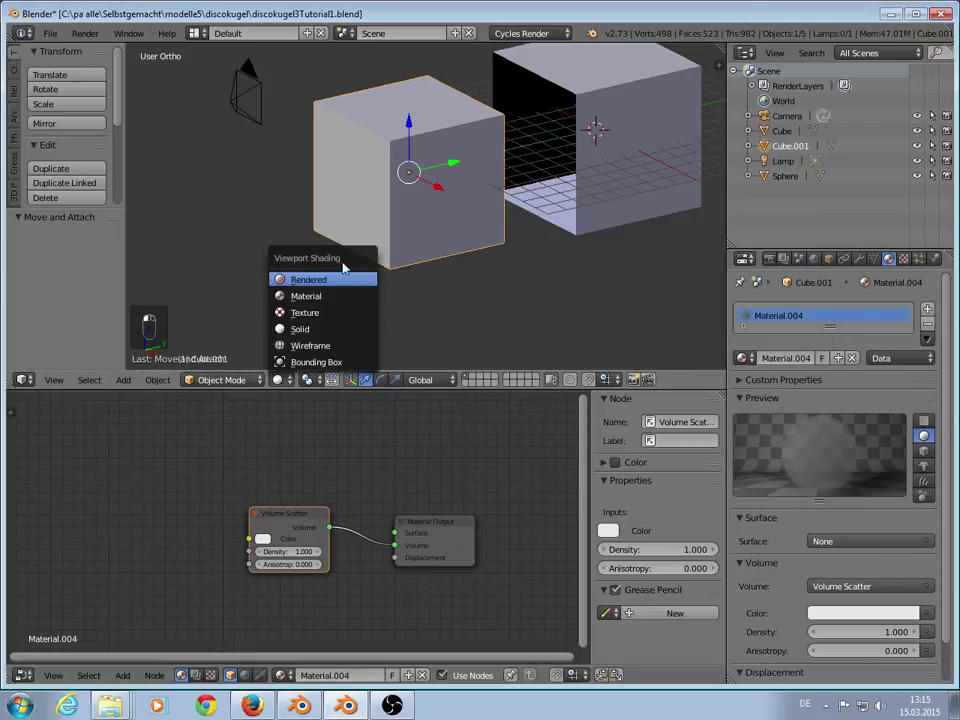
left_click(339, 283)
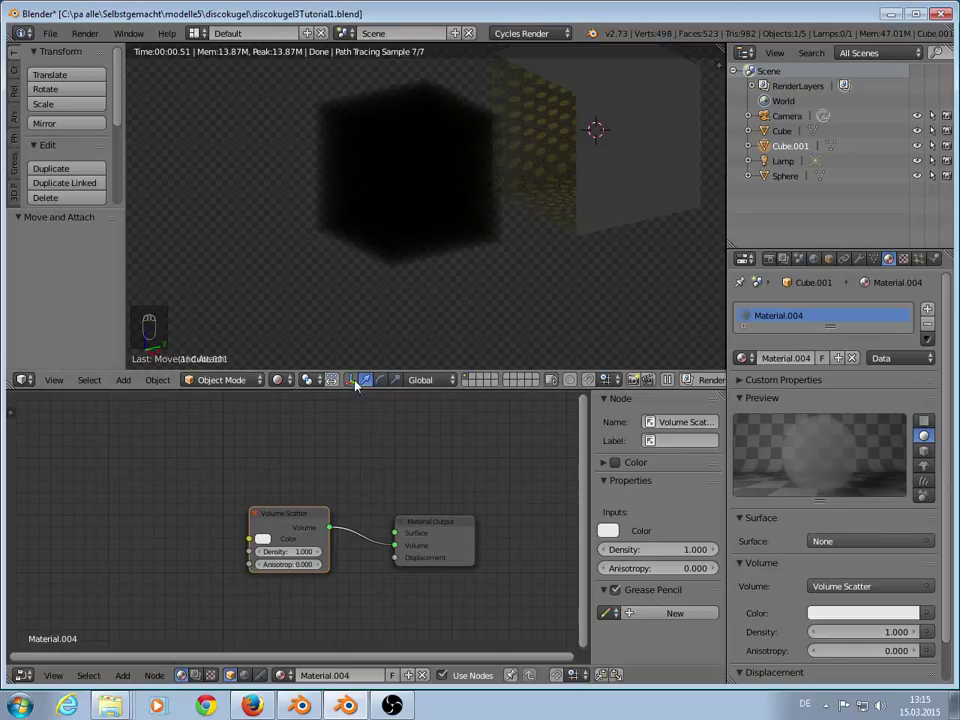
left_click_drag(285, 383, 308, 327)
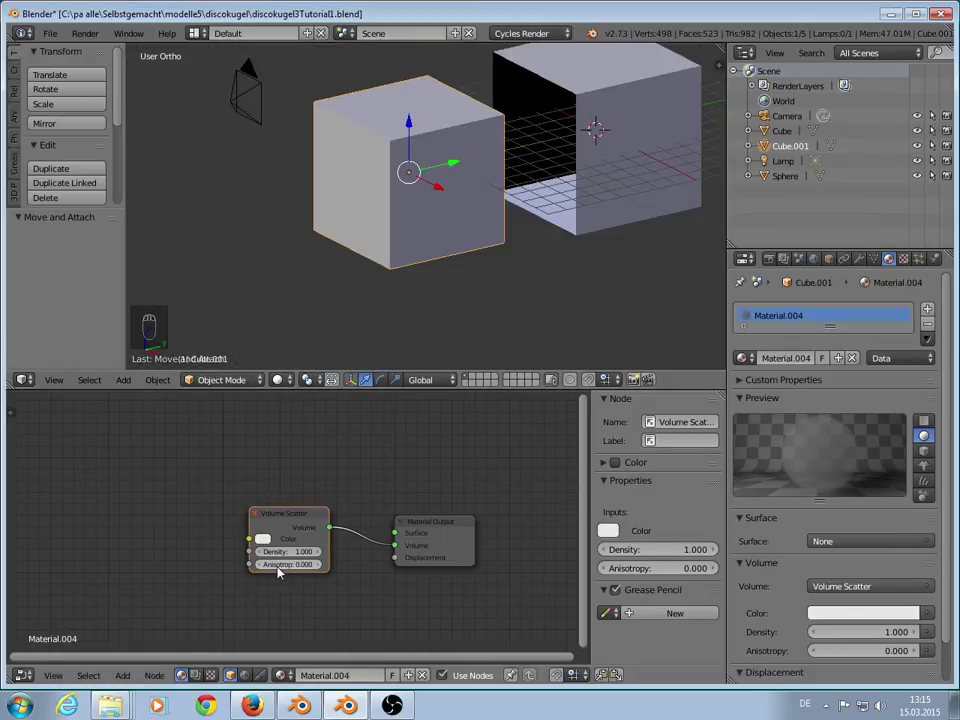
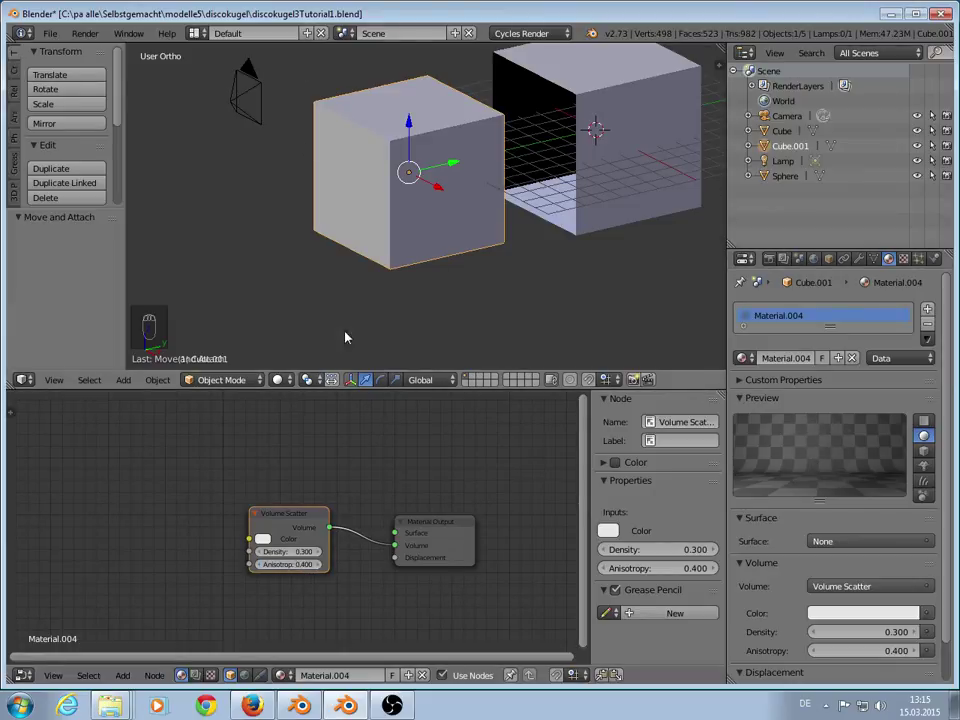
Step: Move the fog cube along Y over the room and preview the foggy scene rendered
left_click_drag(455, 169, 634, 119)
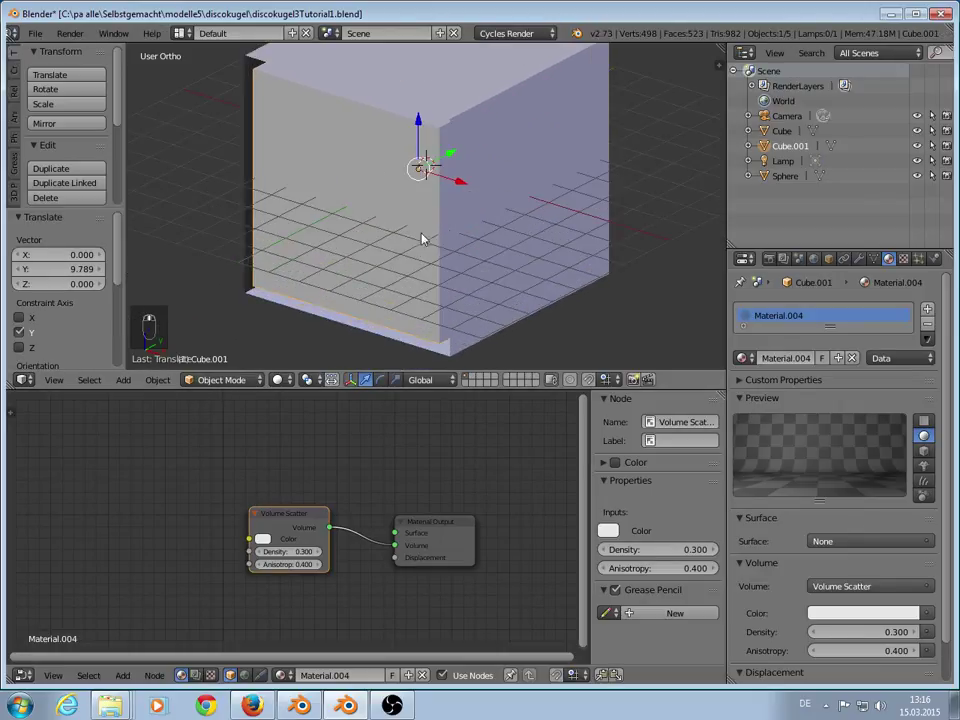
left_click_drag(276, 383, 436, 281)
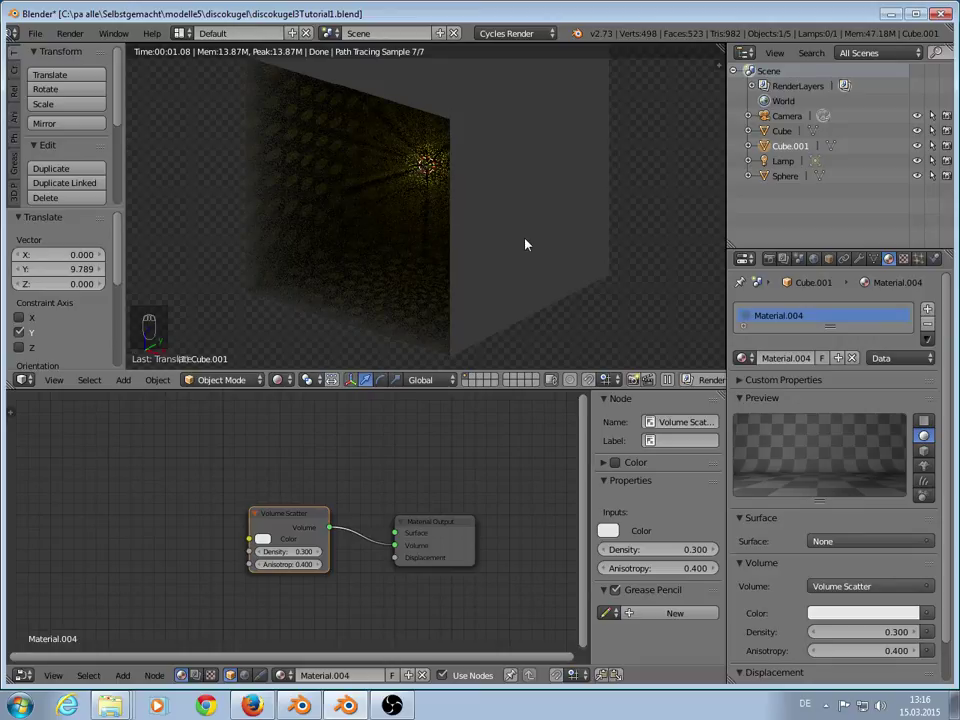
left_click_drag(427, 233, 811, 282)
left_click_drag(877, 302, 412, 266)
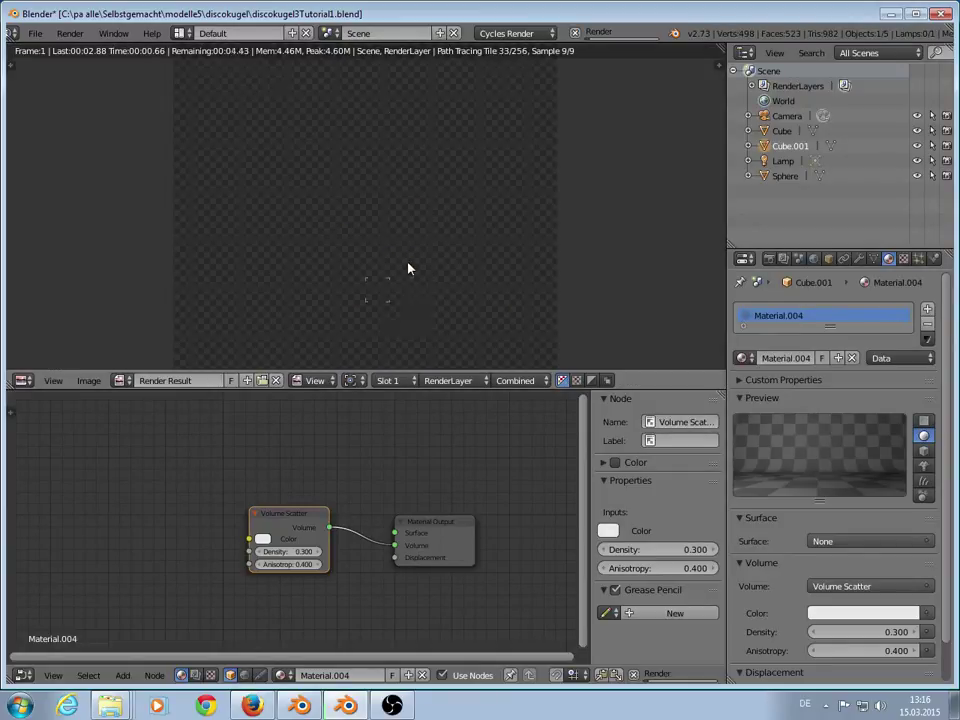
Step: Start an F12 render, cancel it, return the viewport to Solid and orbit the scene
key("F12")
key("Escape")
key("Escape")
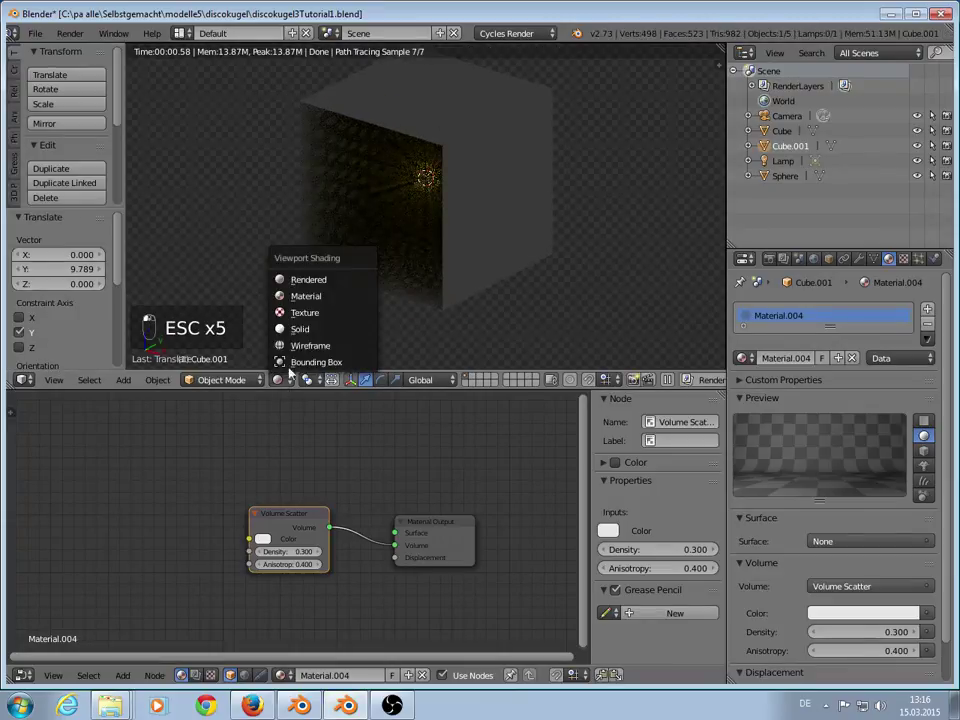
left_click_drag(452, 40, 290, 210)
Step: From front view lower the camera, check camera view with orthographic scale 6.514, deselect all
key("KP_1")
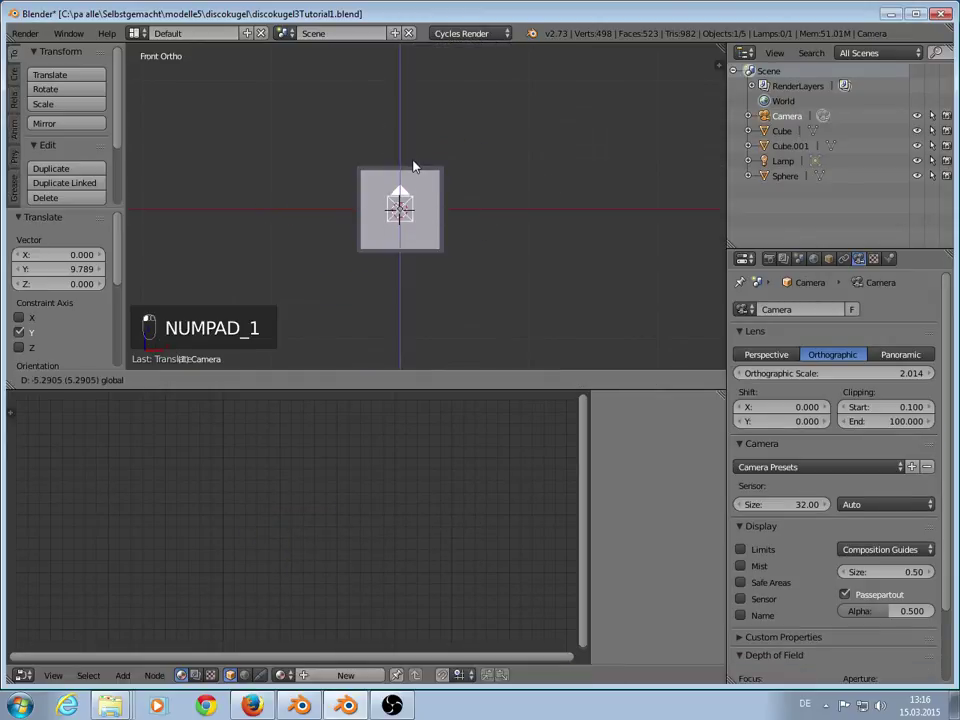
key("KP_1")
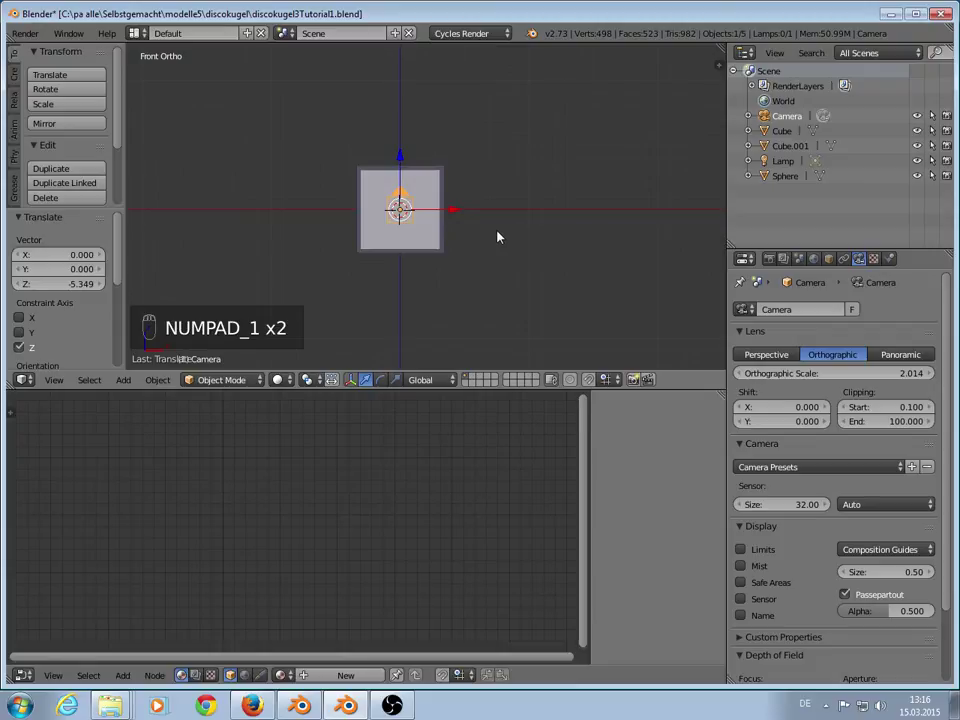
key("KP_0")
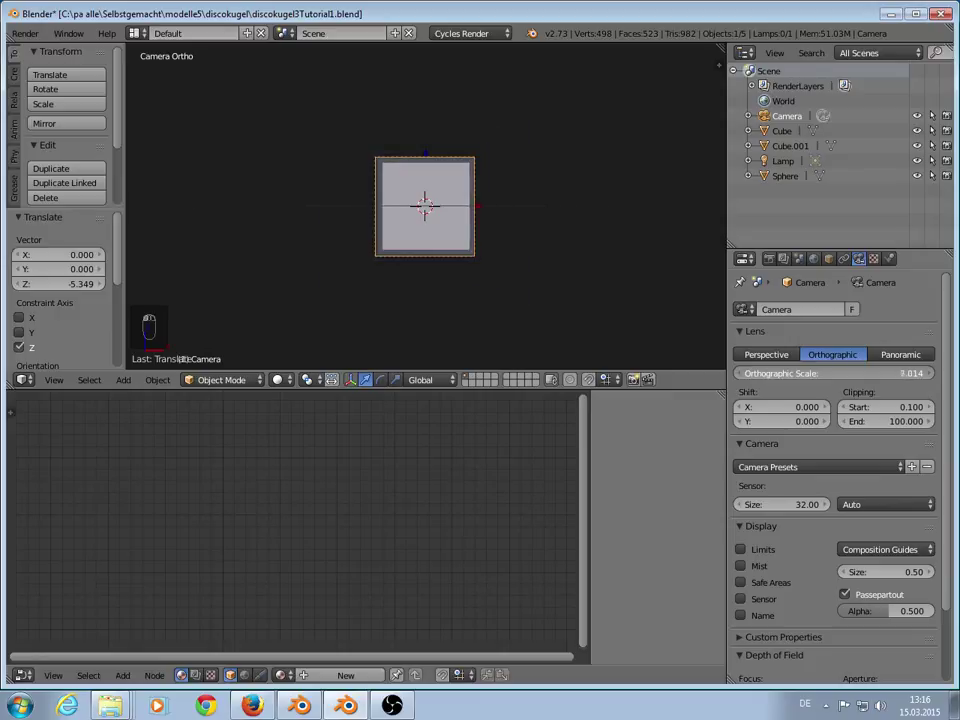
key("KP_0")
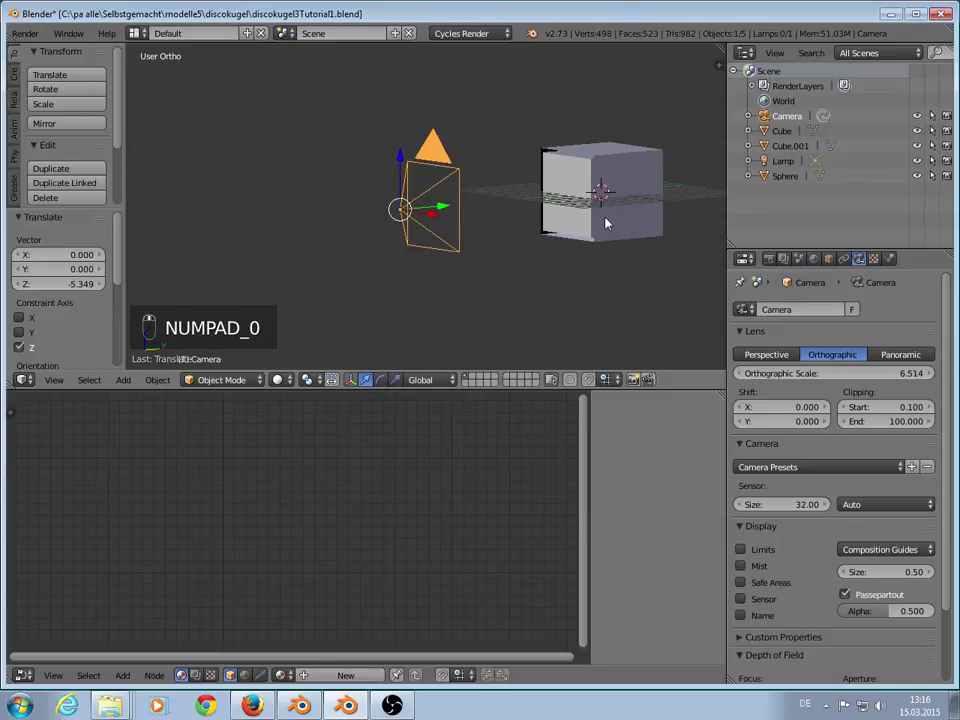
key("a")
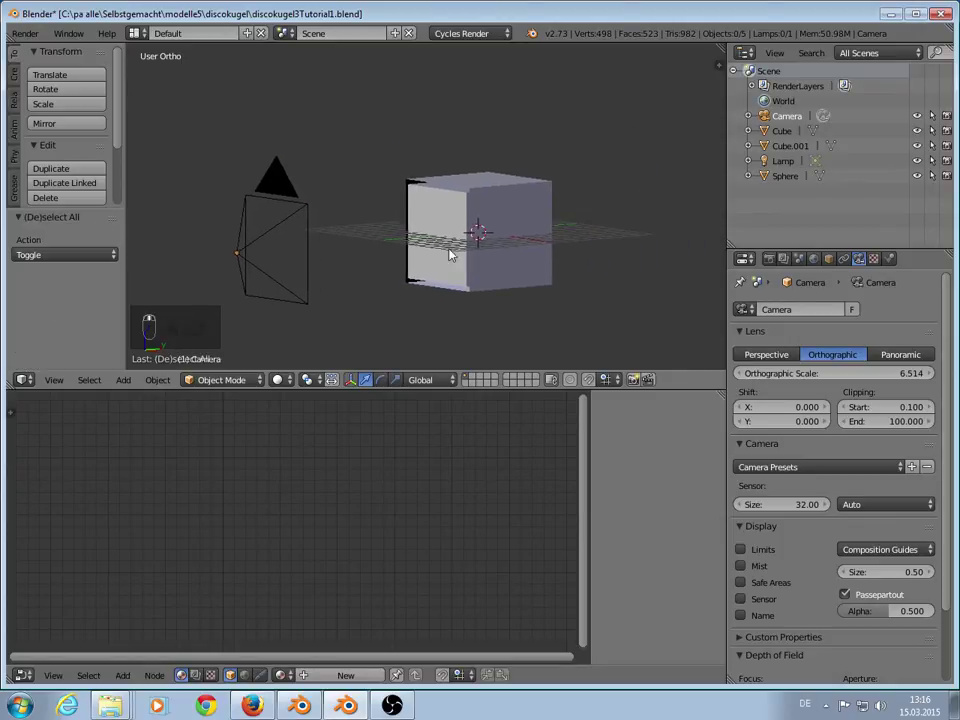
Step: Orbit the view into the fog cube to bring the disco sphere into view
left_click_drag(491, 234, 523, 324)
left_click_drag(297, 274, 509, 316)
middle_click(523, 324)
left_click_drag(529, 328, 412, 232)
middle_click(412, 232)
left_click_drag(412, 232, 542, 292)
middle_click(542, 292)
left_click_drag(544, 295, 451, 152)
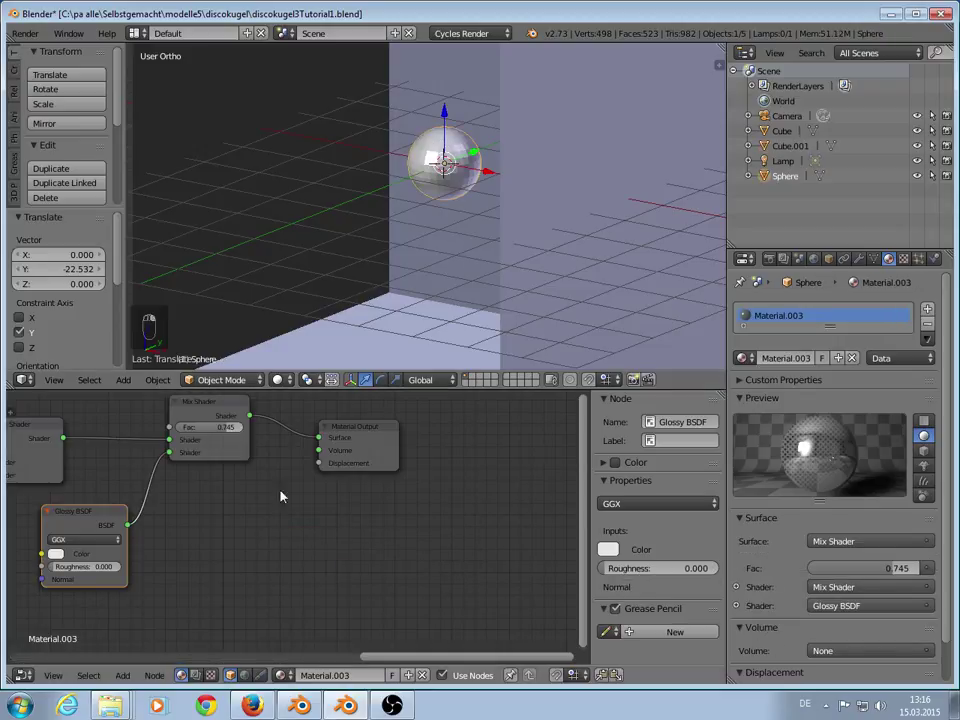
Step: Keyframe LocRotScale at frame 1, rotate the sphere 360° about Z at frame 139, keyframe again and scrub
left_click_drag(22, 684, 171, 614)
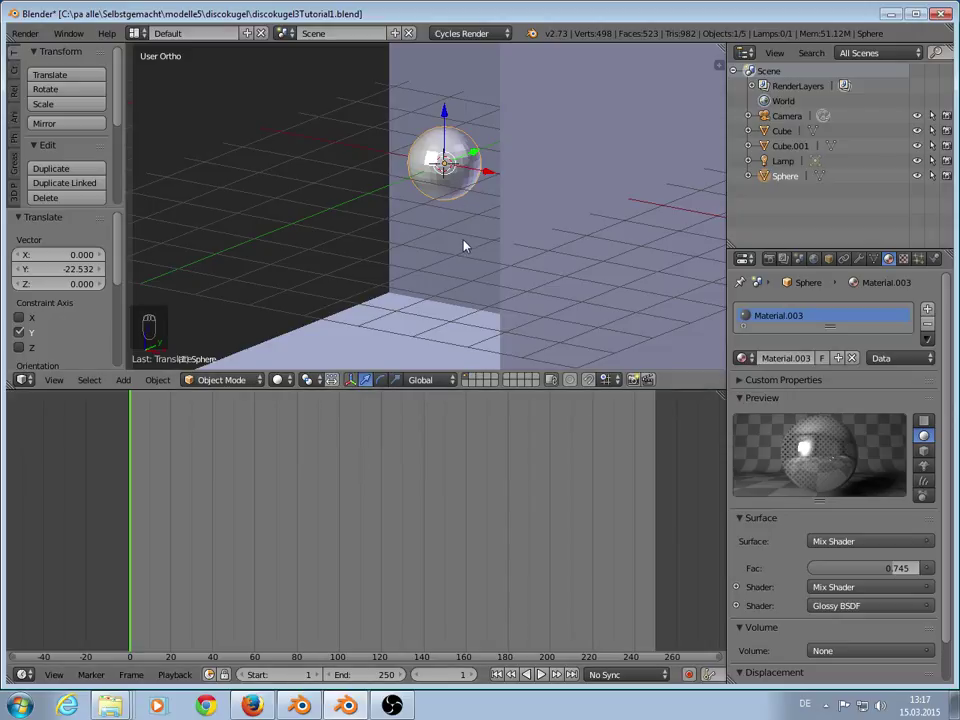
key("i")
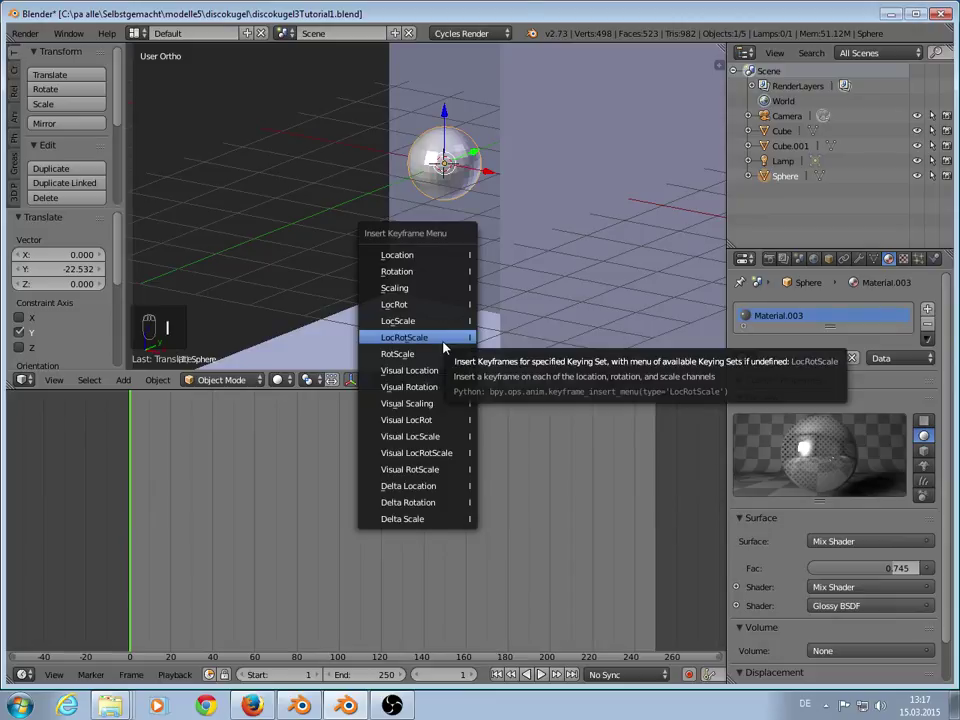
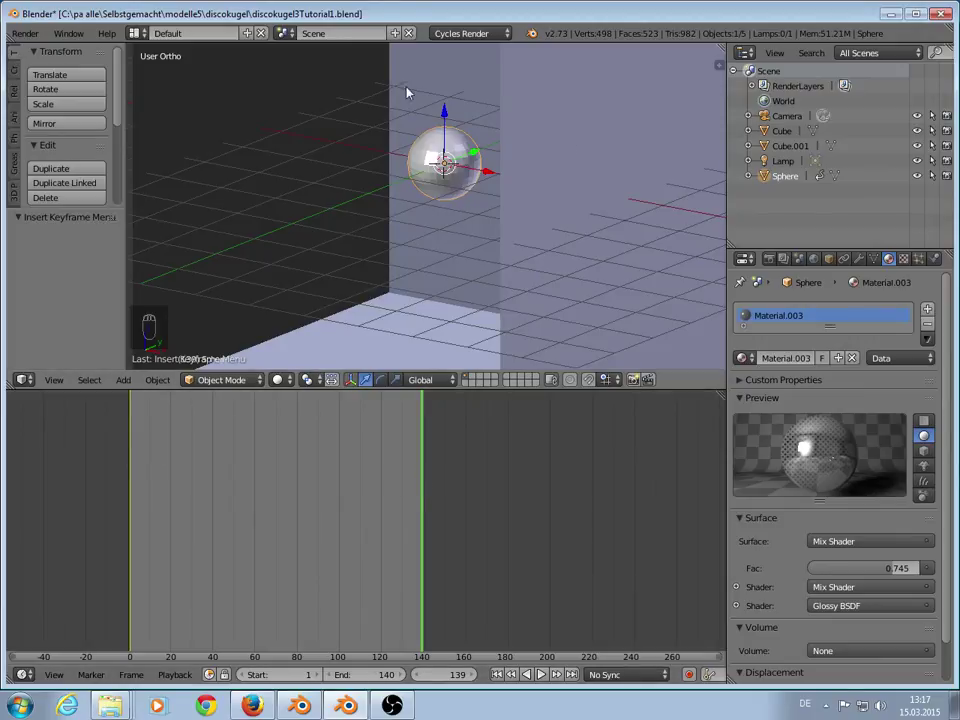
middle_click(491, 223)
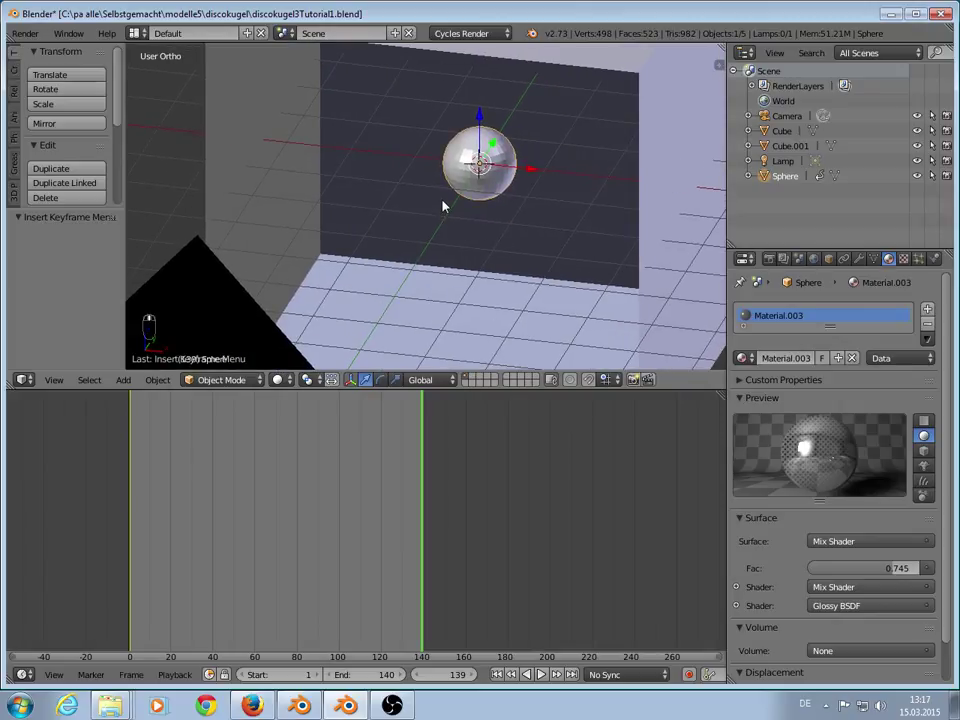
key("r")
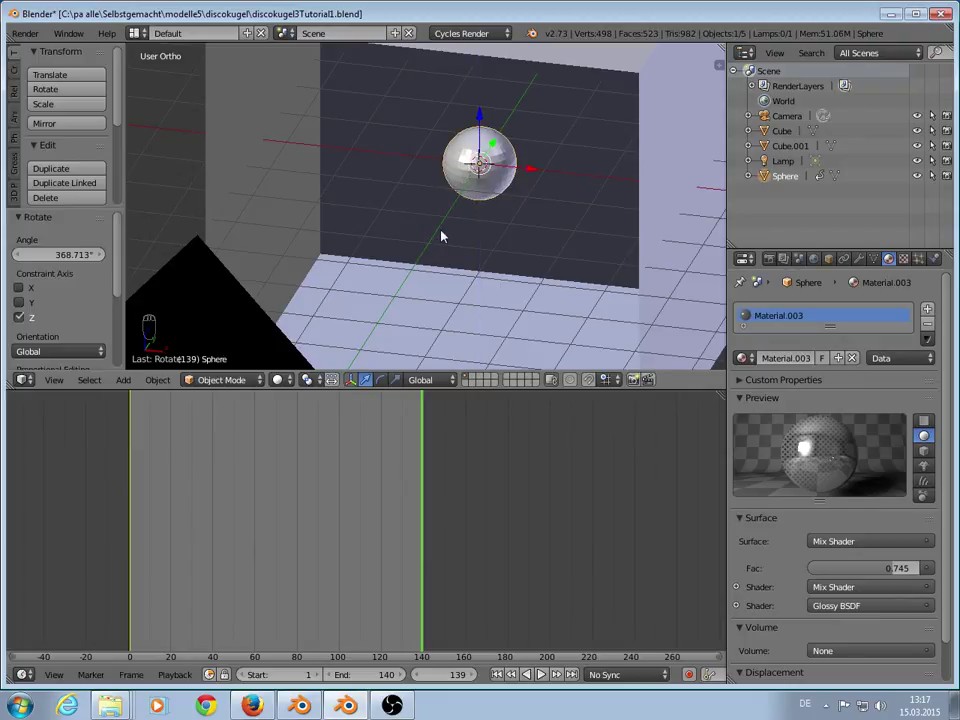
key("i")
left_click_drag(165, 469, 355, 460)
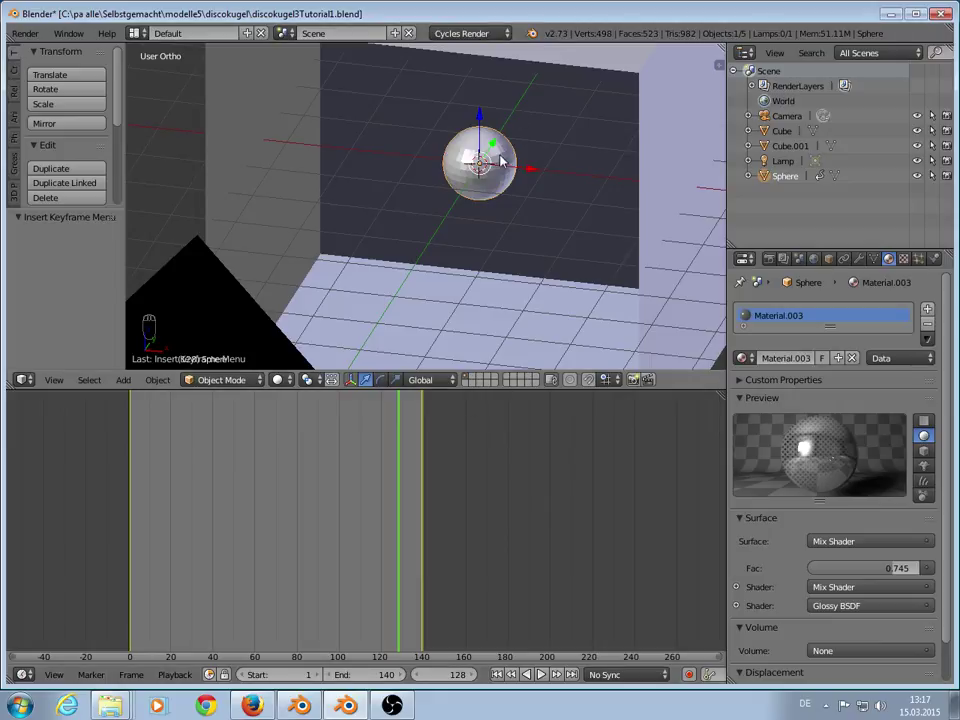
Step: Keyframe the lamp's emission colour yellow at frame 1 and red at frame 42
left_click_drag(485, 167, 513, 347)
left_click_drag(138, 484, 116, 430)
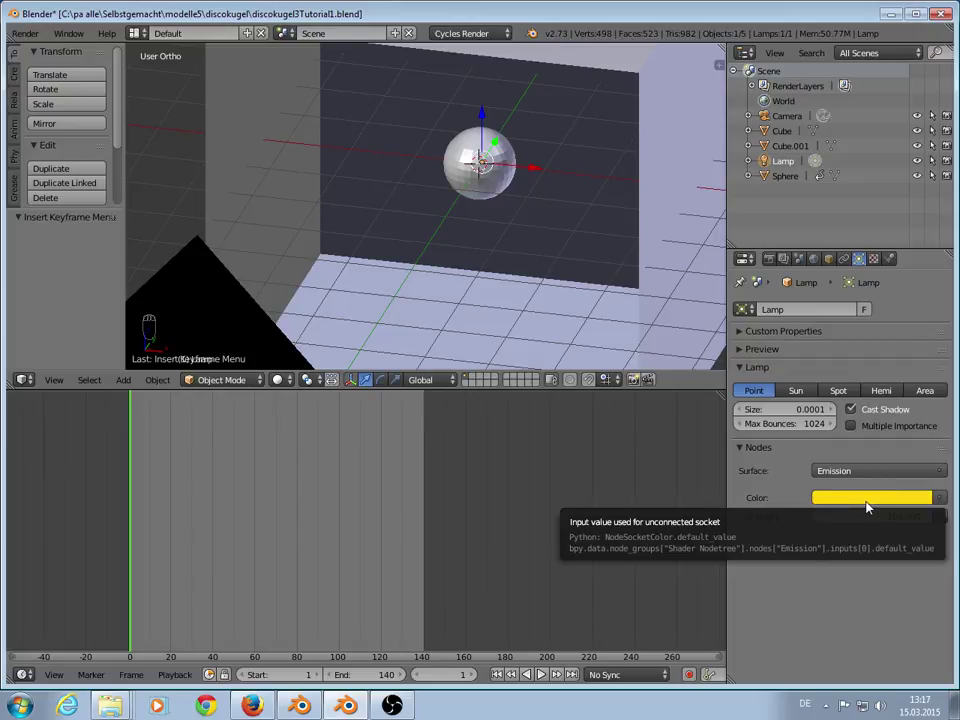
key("i")
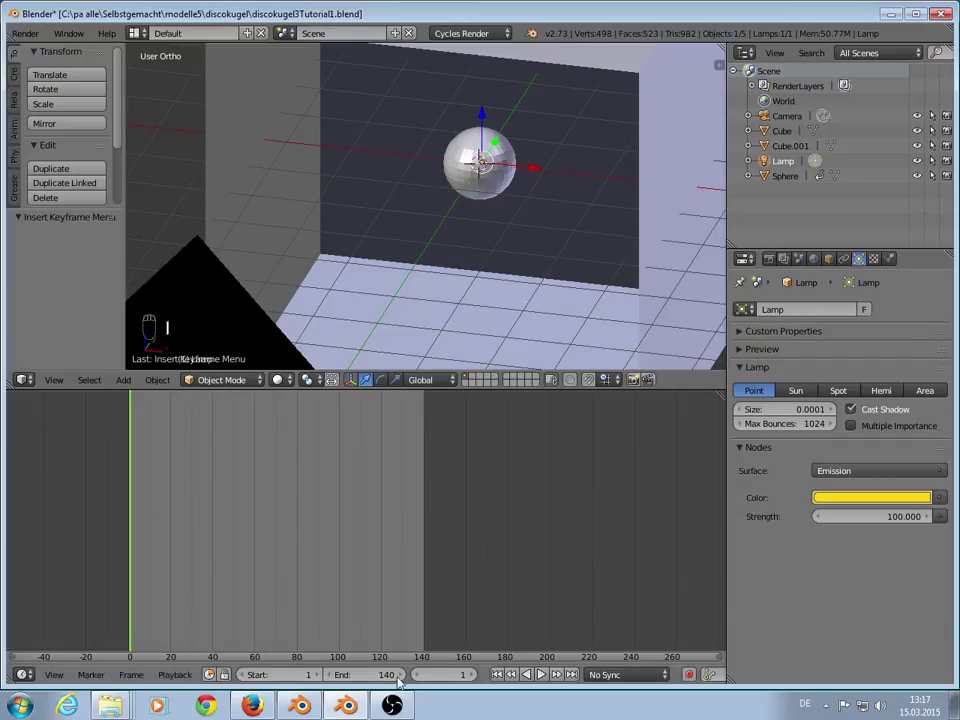
left_click_drag(223, 587, 829, 410)
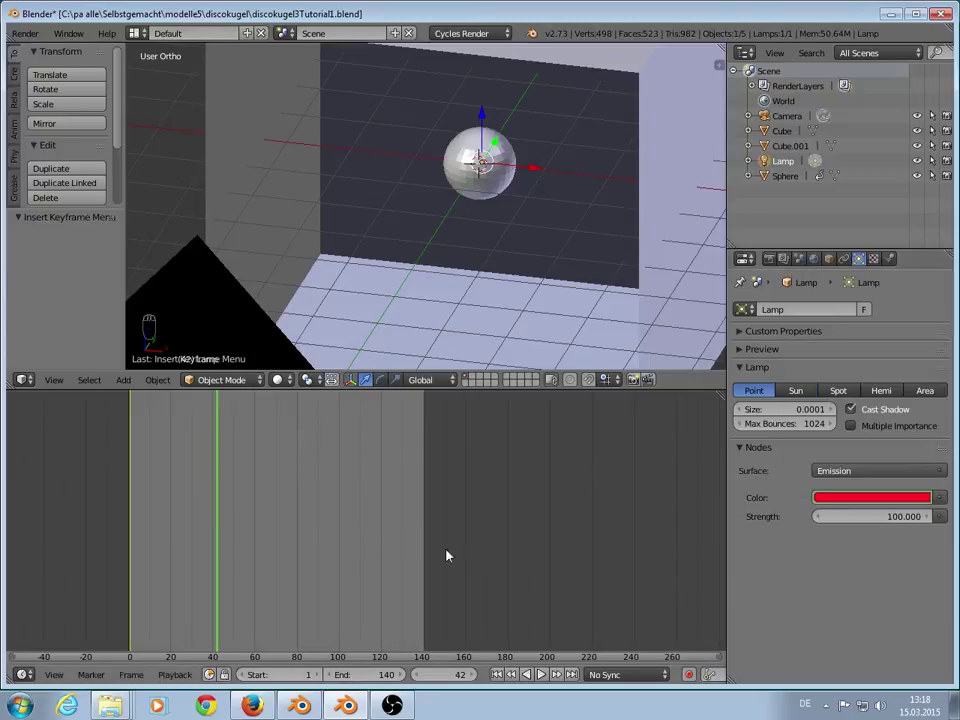
key("i")
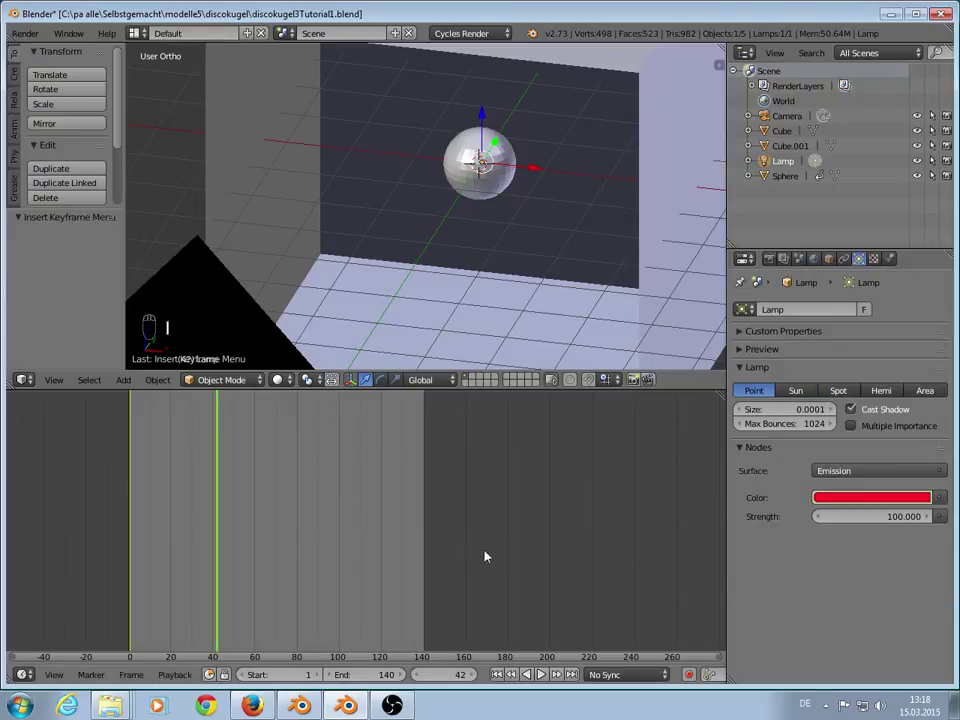
Step: Keyframe the lamp colour blue at a later frame and scrub back through the animation
left_click_drag(307, 521, 862, 497)
key("i")
left_click_drag(380, 545, 886, 500)
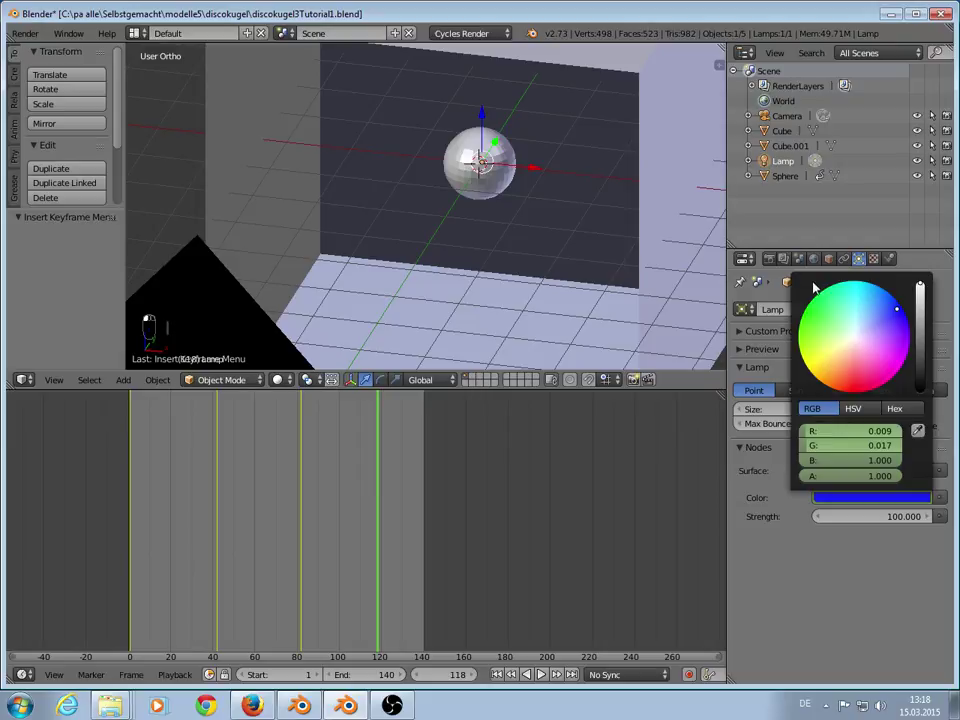
key("i")
left_click_drag(205, 502, 163, 503)
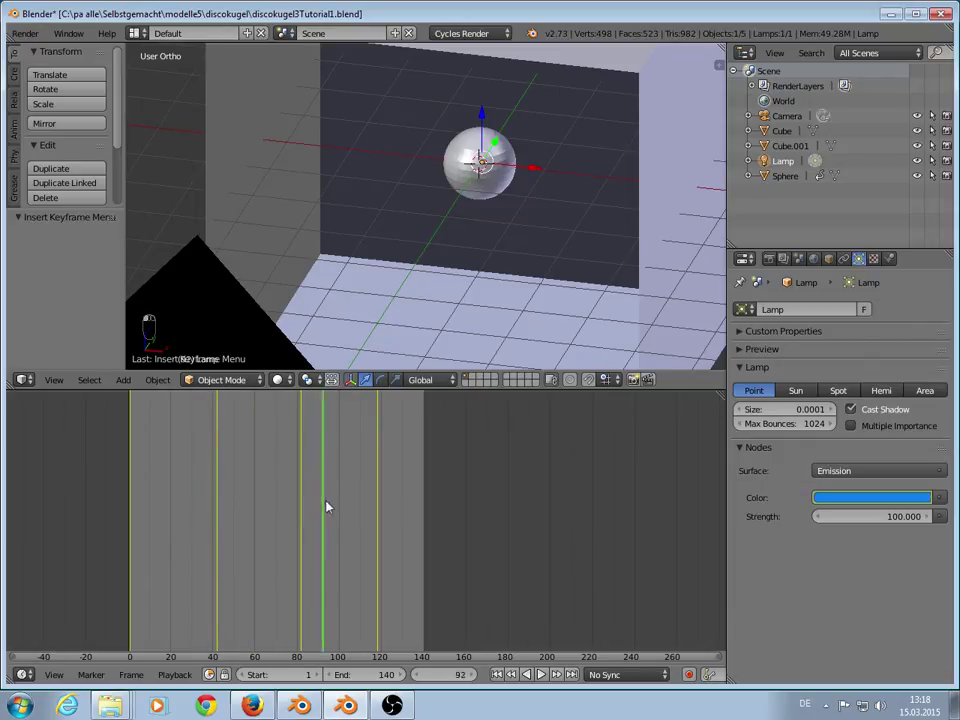
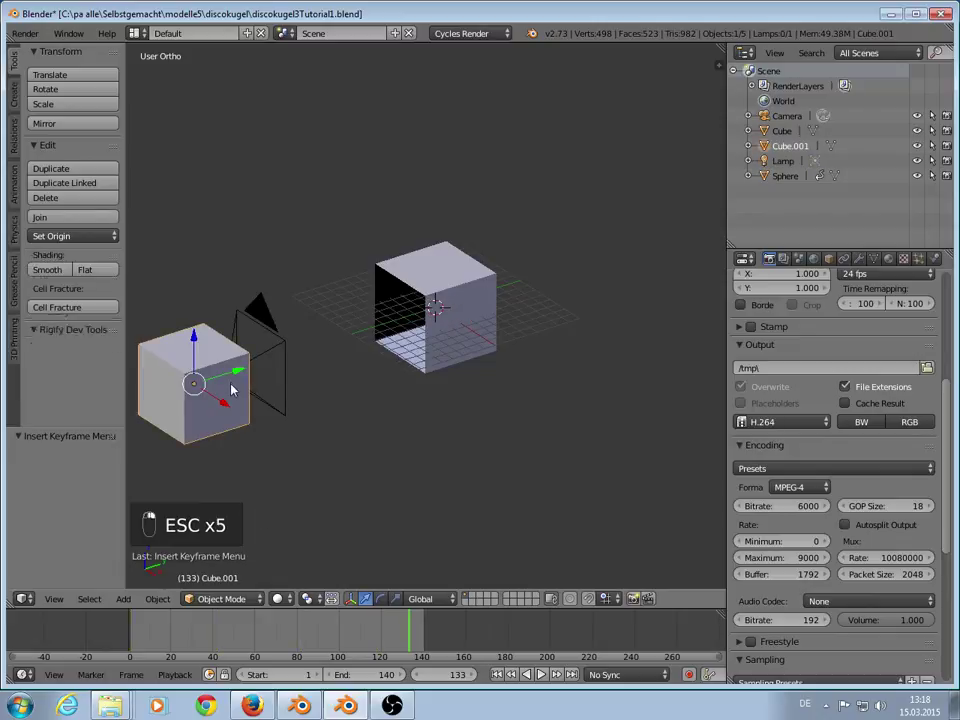
Step: Move the fog cube Cube.001 about 22.7 units along Y, deselect everything, and reach the Render menu
left_click_drag(241, 380, 418, 336)
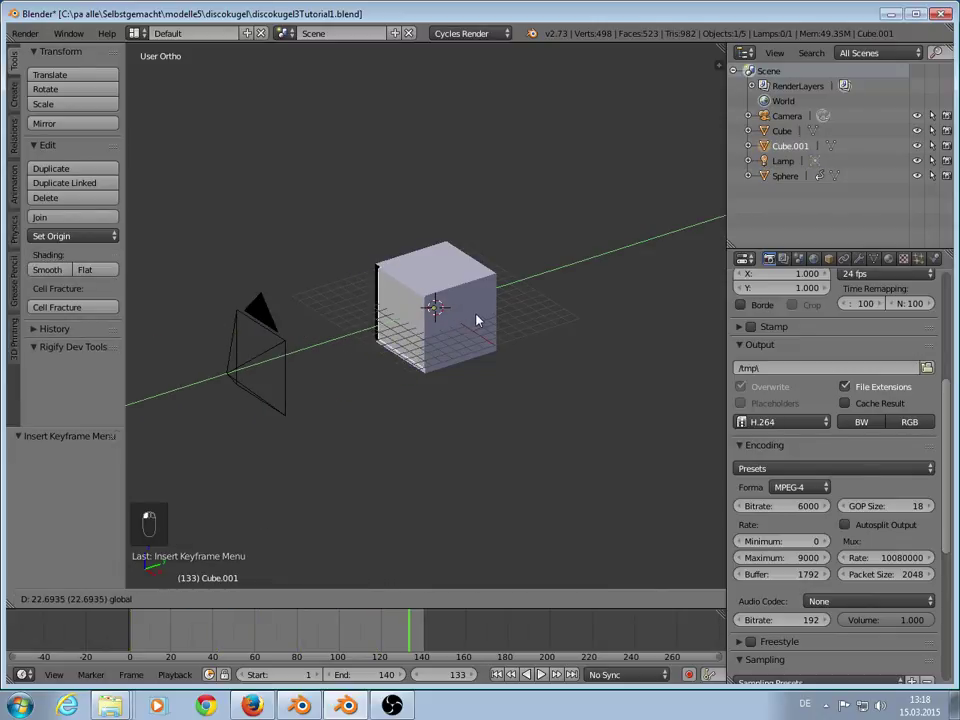
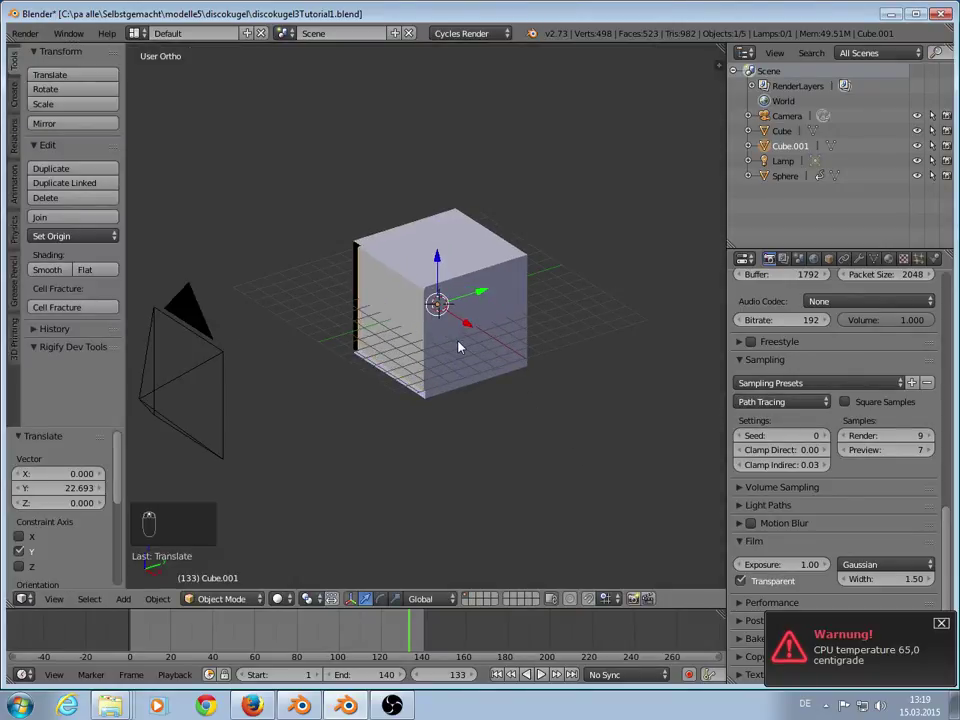
key("a")
key("q")
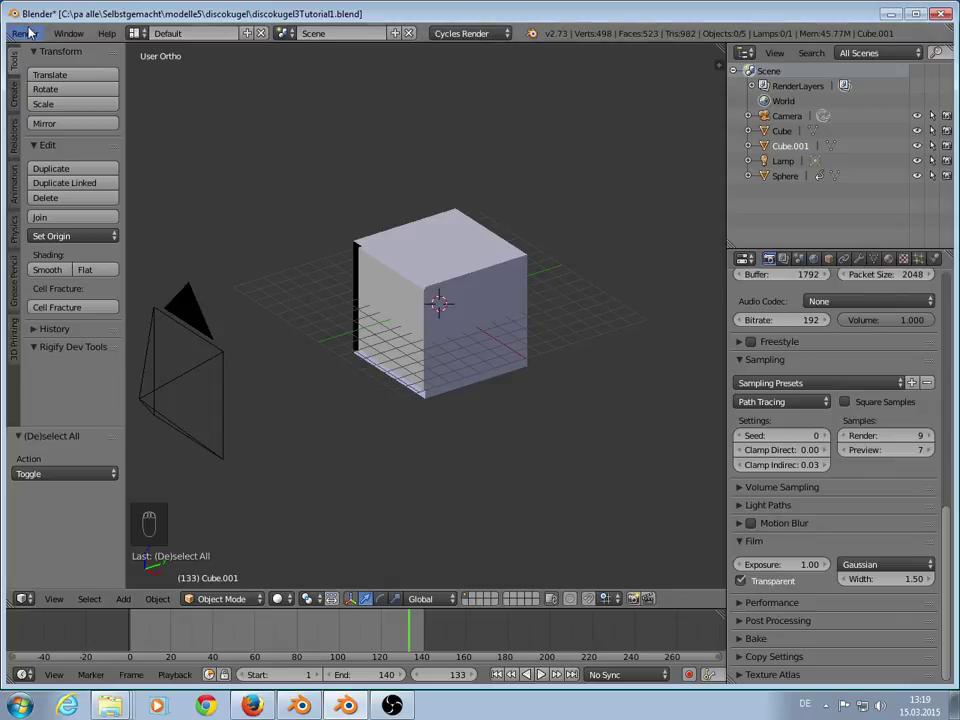
left_click(33, 31)
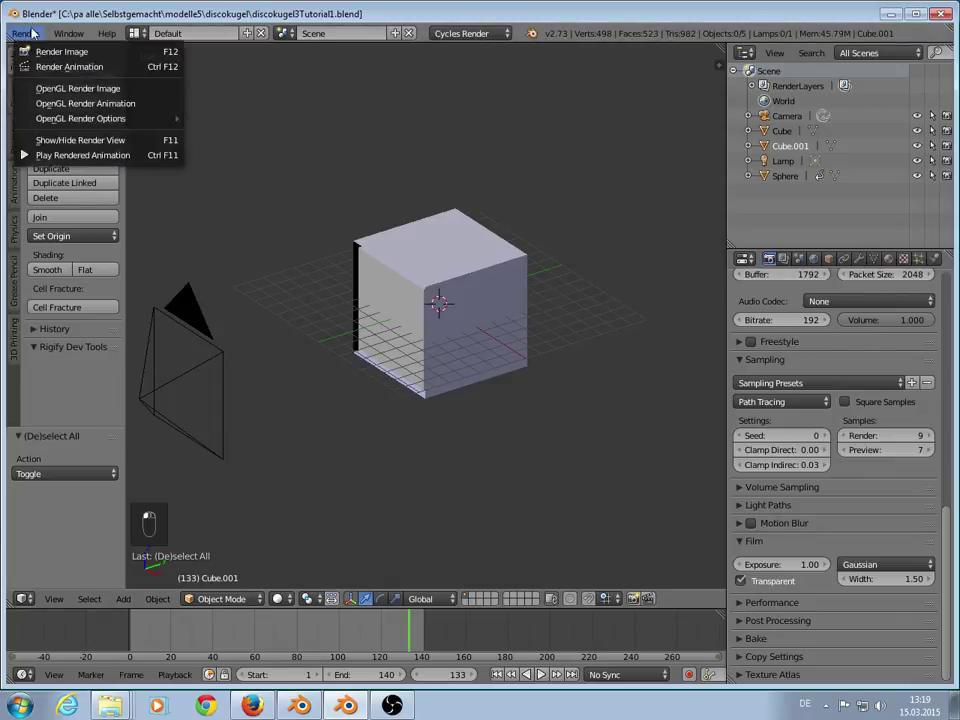